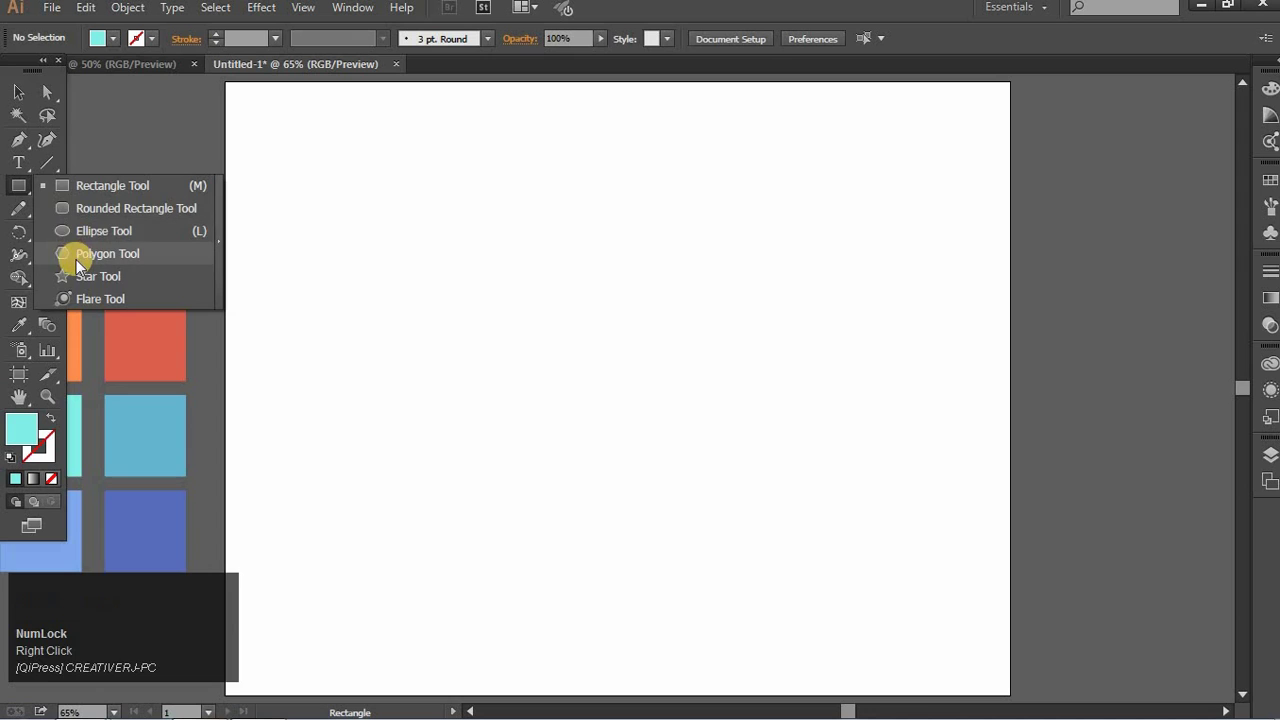
# Draw a large cyan triangle with the Polygon tool and add a smaller orange triangle at its top.
pyautogui.click(92, 265)
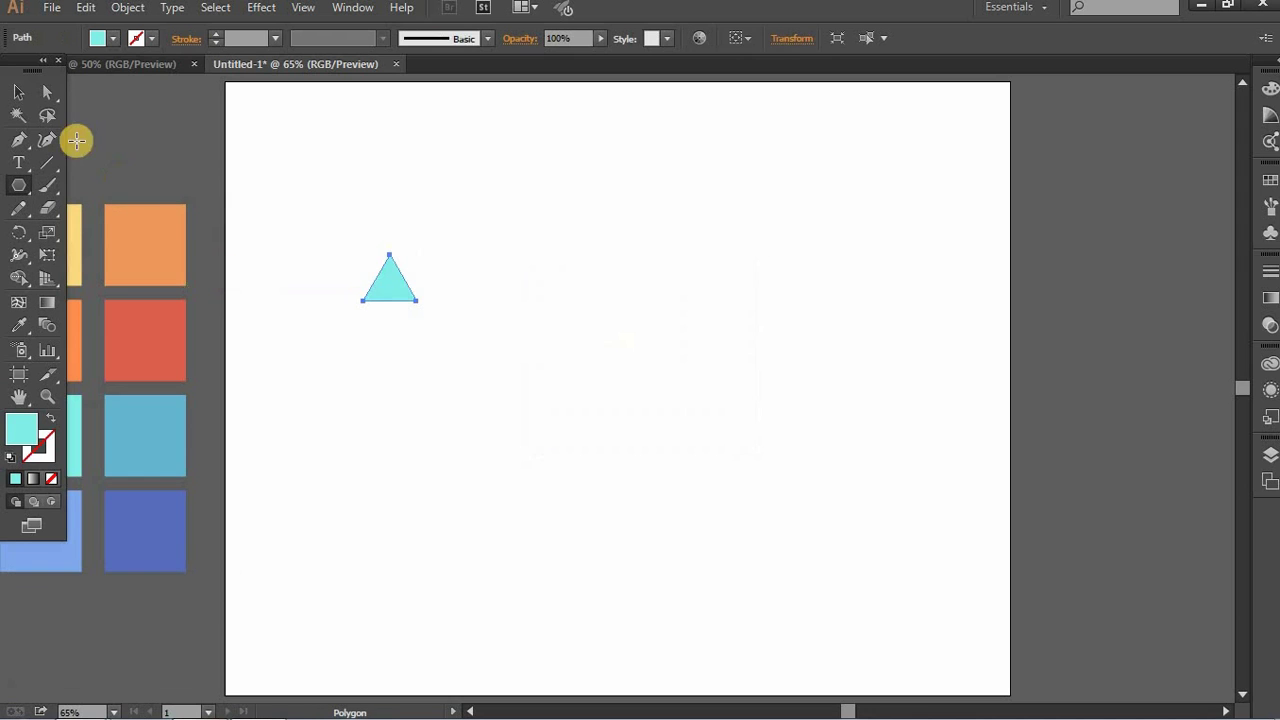
pyautogui.click(183, 158)
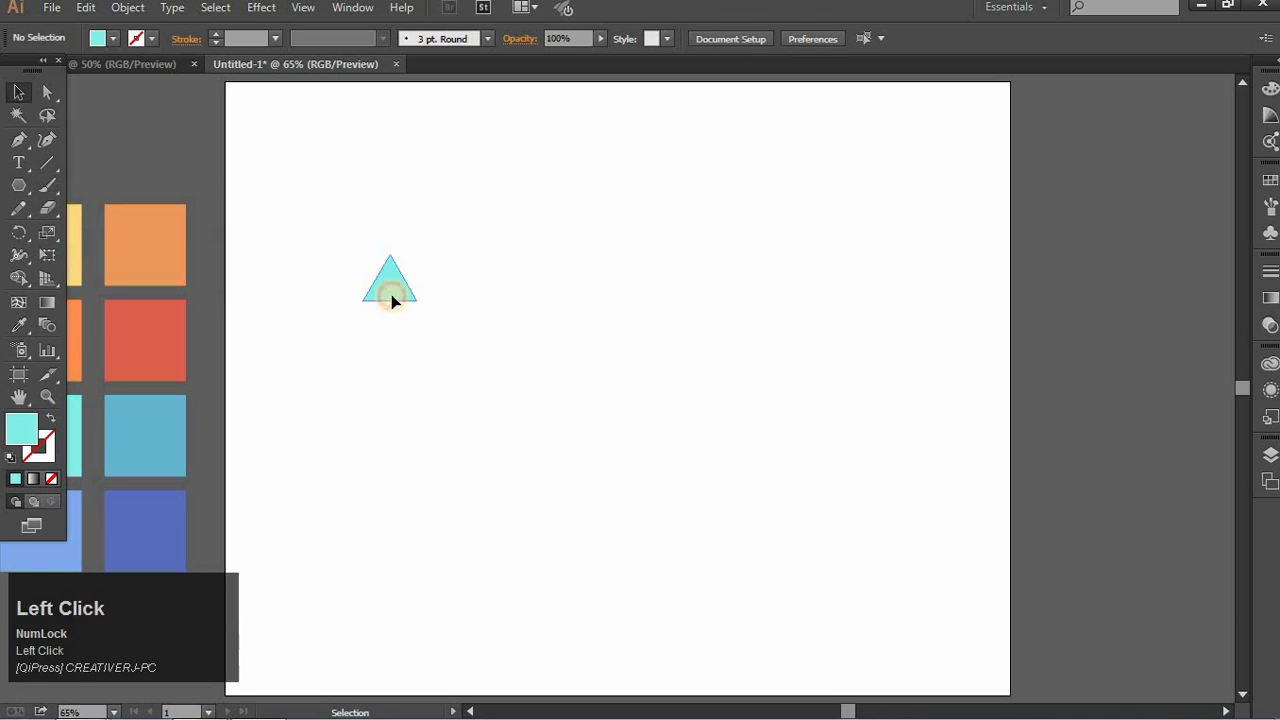
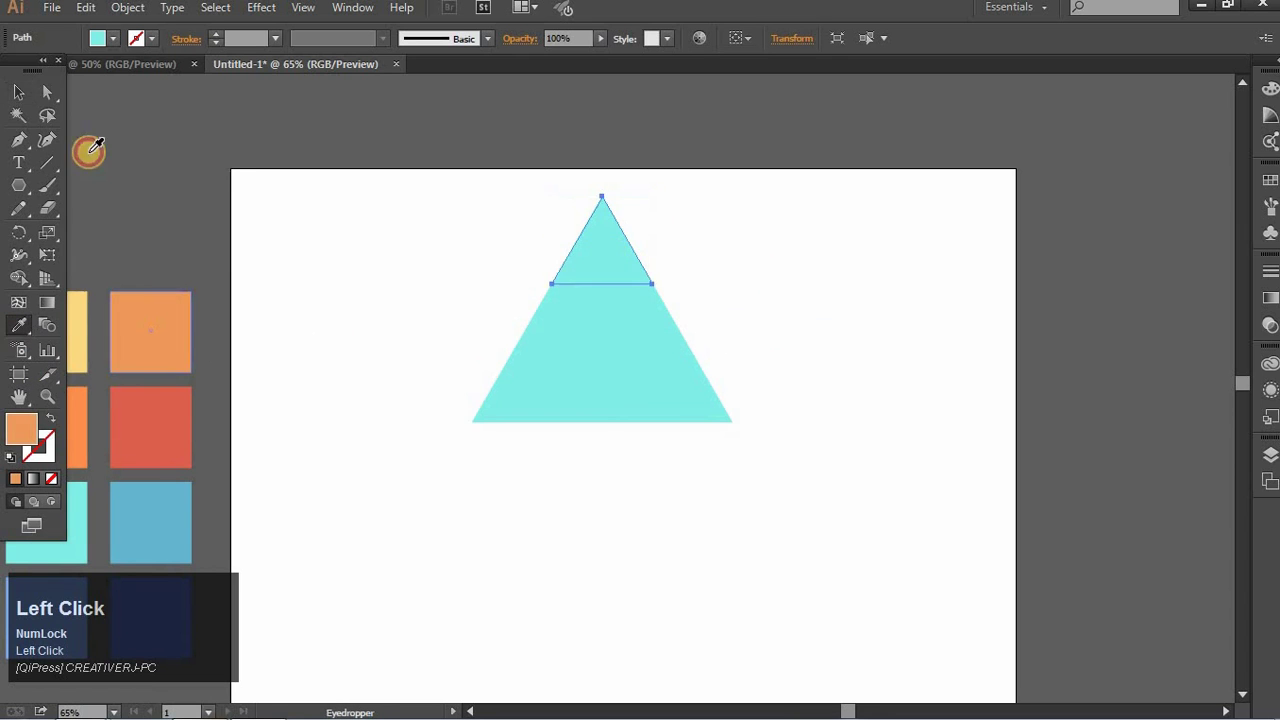
pyautogui.press('space')
# Place a copy of the two-tone triangle beside it on the right.
pyautogui.click(358, 225)
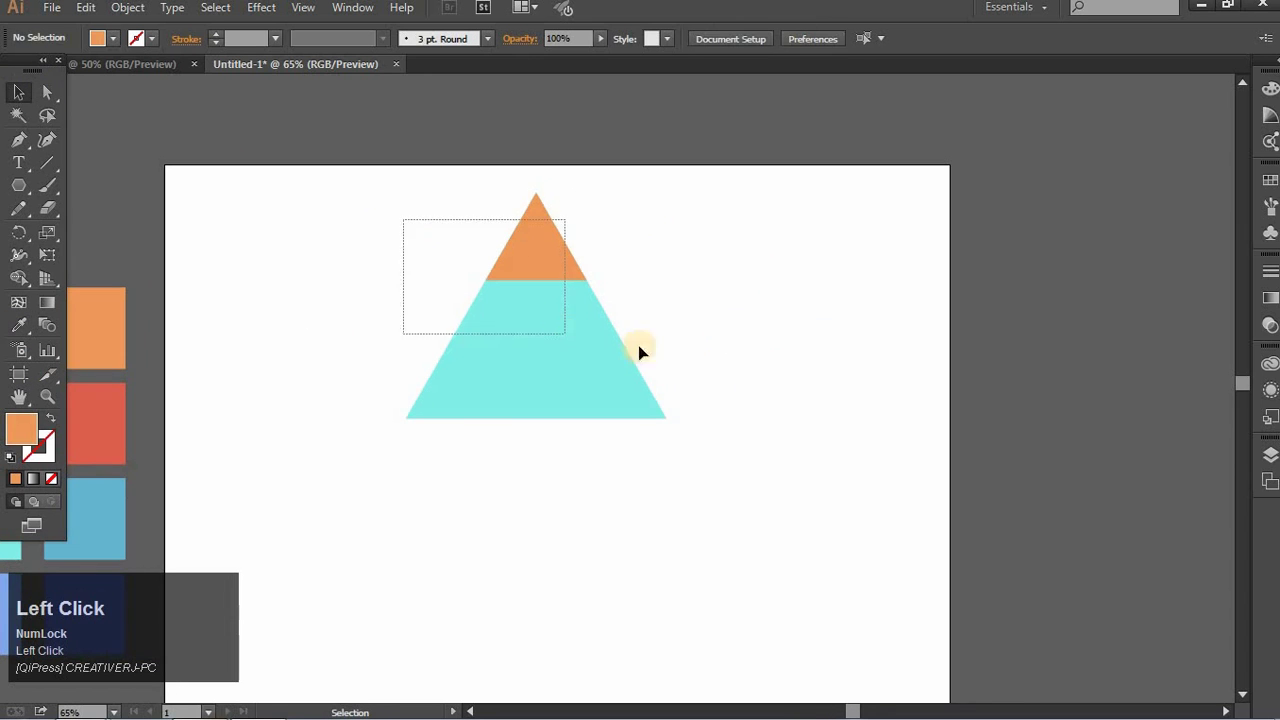
pyautogui.press('space')
pyautogui.click(572, 331)
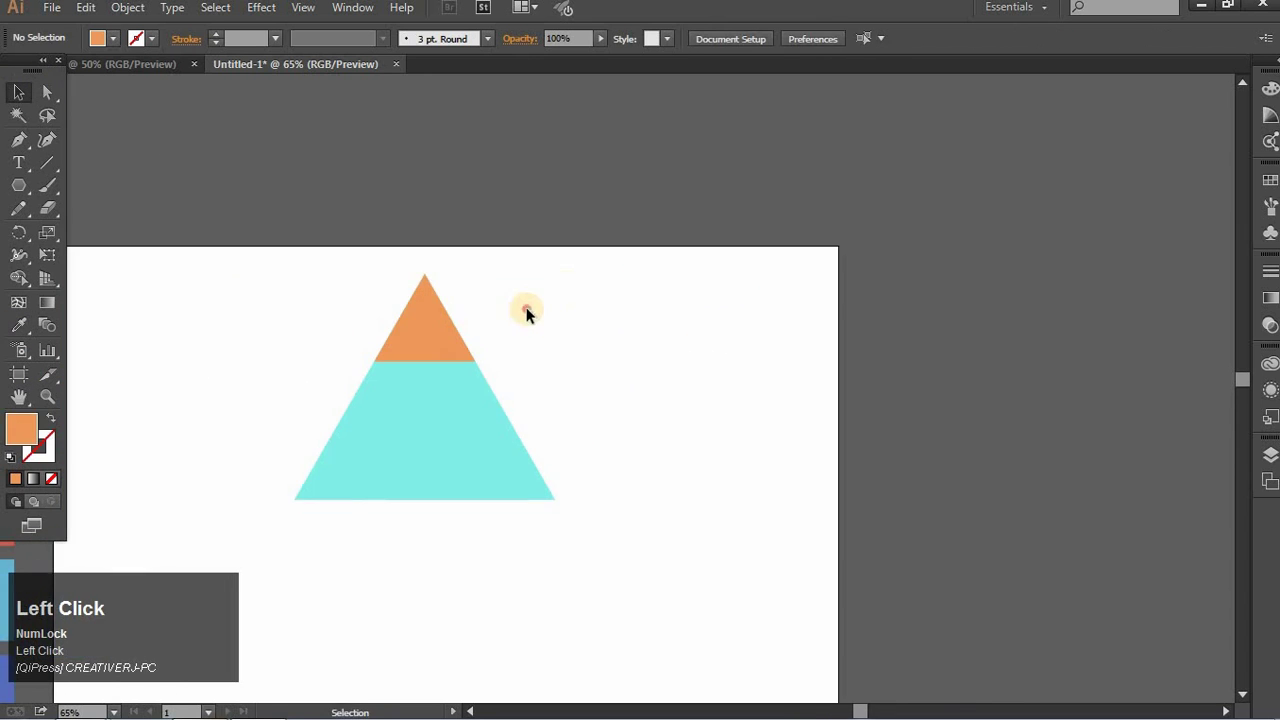
# Bring up the Pathfinder panel and unite the left triangle into one solid cyan shape.
pyautogui.click(728, 460)
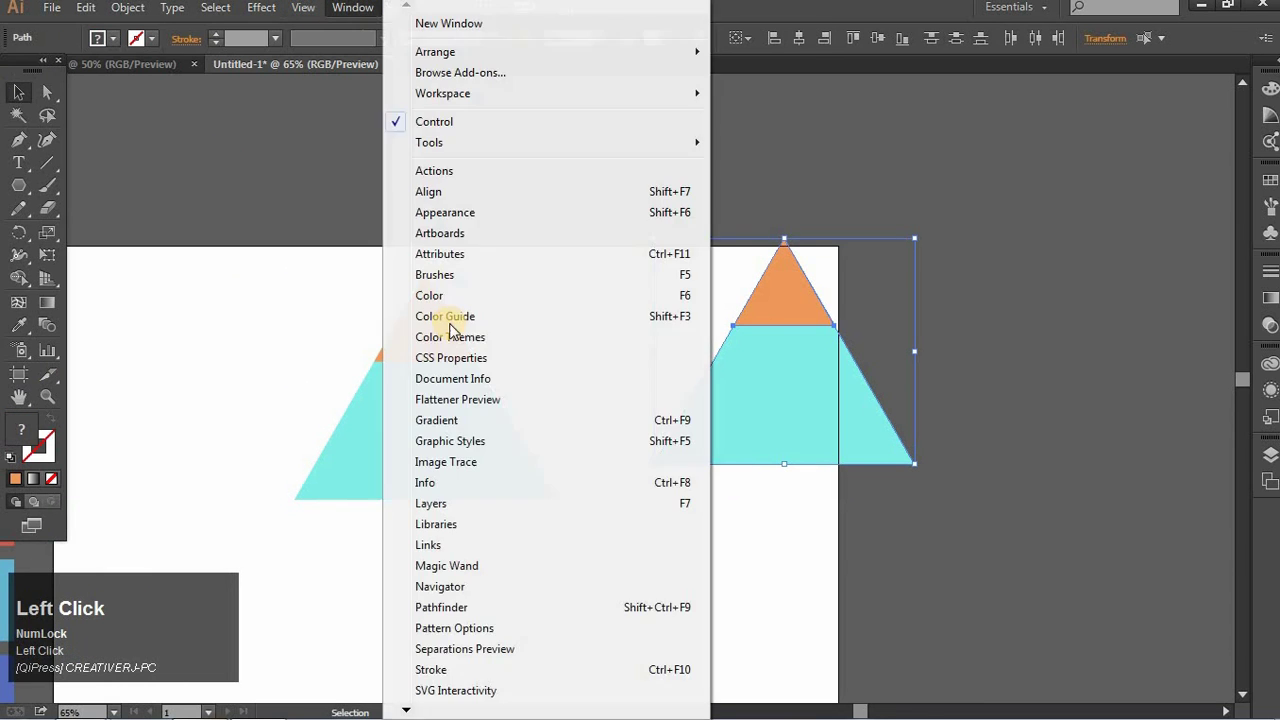
pyautogui.click(792, 282)
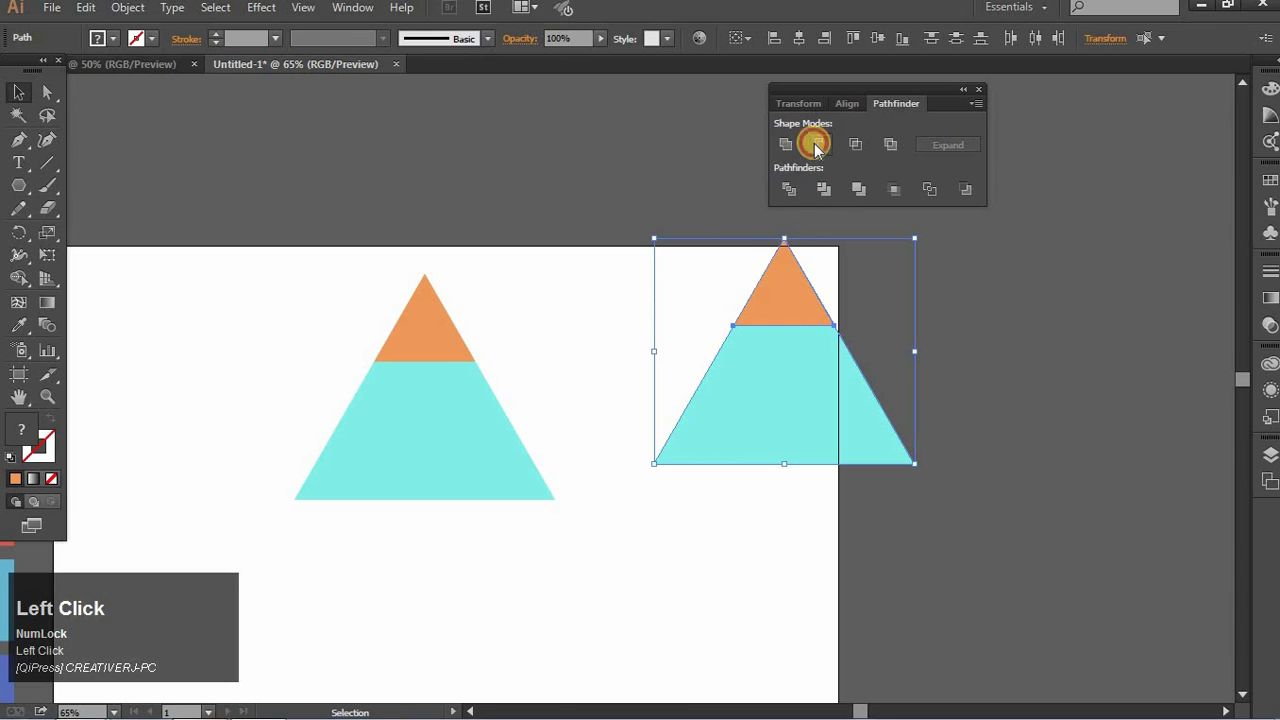
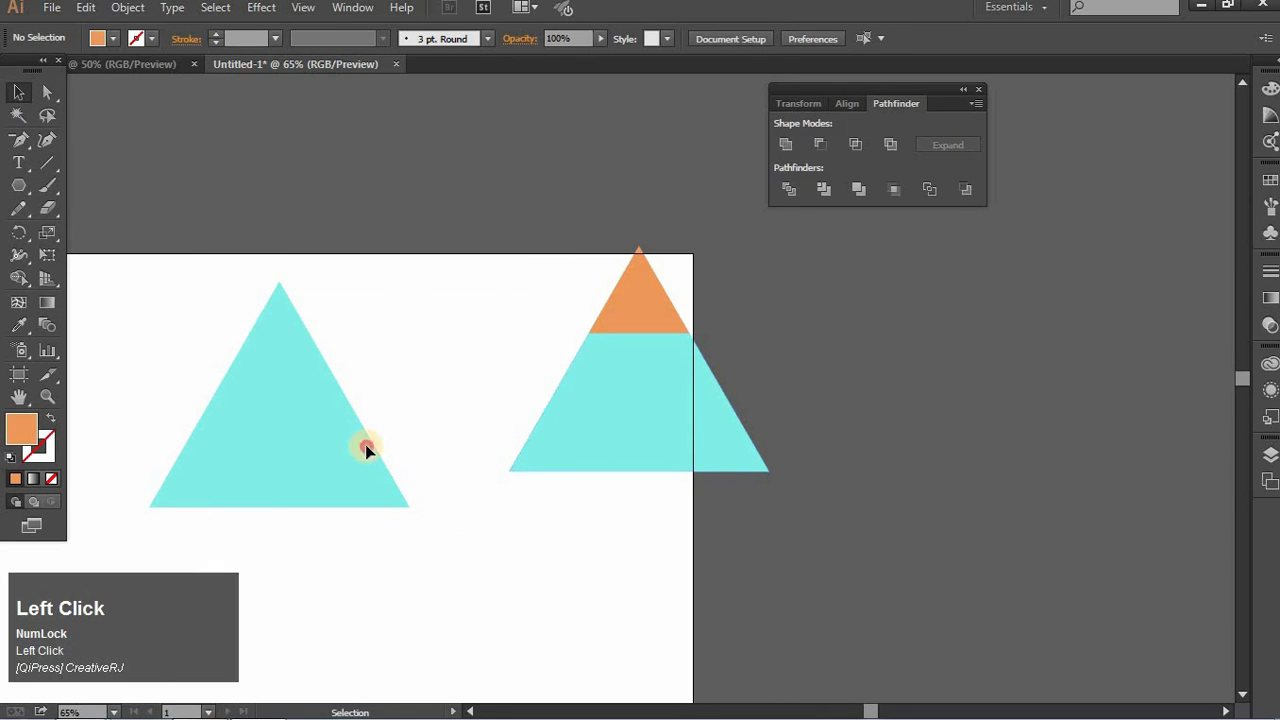
# Move the right two-tone triangle over and snap it onto the left triangle.
pyautogui.press('BackSpace')
pyautogui.press('space')
pyautogui.click(622, 356)
pyautogui.press('space')
pyautogui.moveTo(795, 224); pyautogui.dragTo(687, 237)
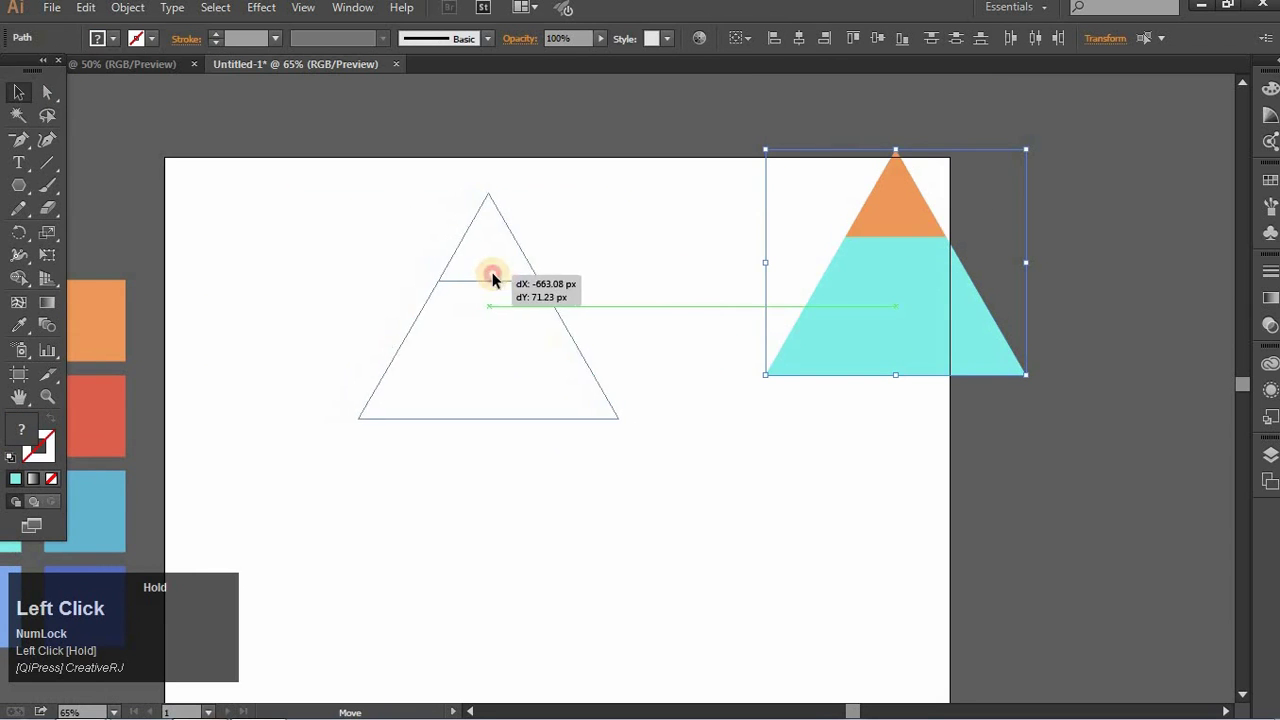
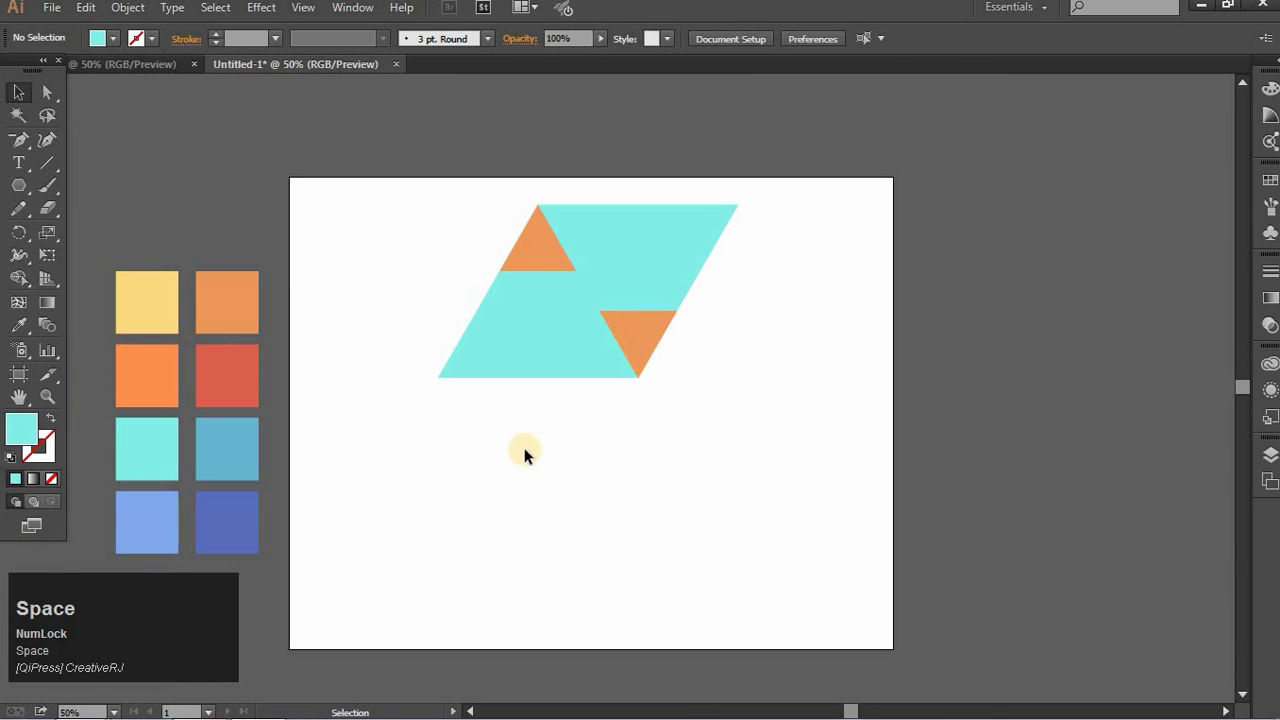
# Drag two more triangle copies downward to complete the tall cyan parallelogram with four orange tips.
pyautogui.click(689, 342)
pyautogui.moveTo(665, 306); pyautogui.dragTo(733, 485)
pyautogui.press('space')
pyautogui.click(539, 289)
pyautogui.moveTo(542, 294); pyautogui.dragTo(694, 454)
pyautogui.press('space')
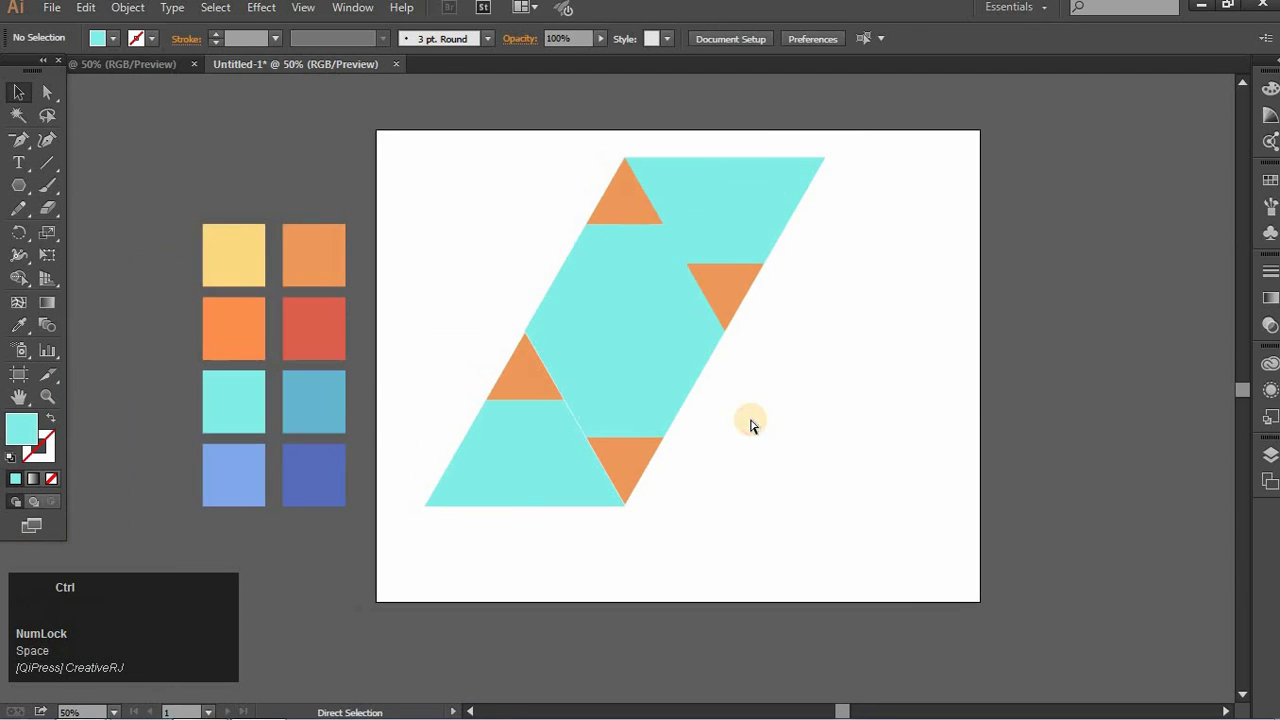
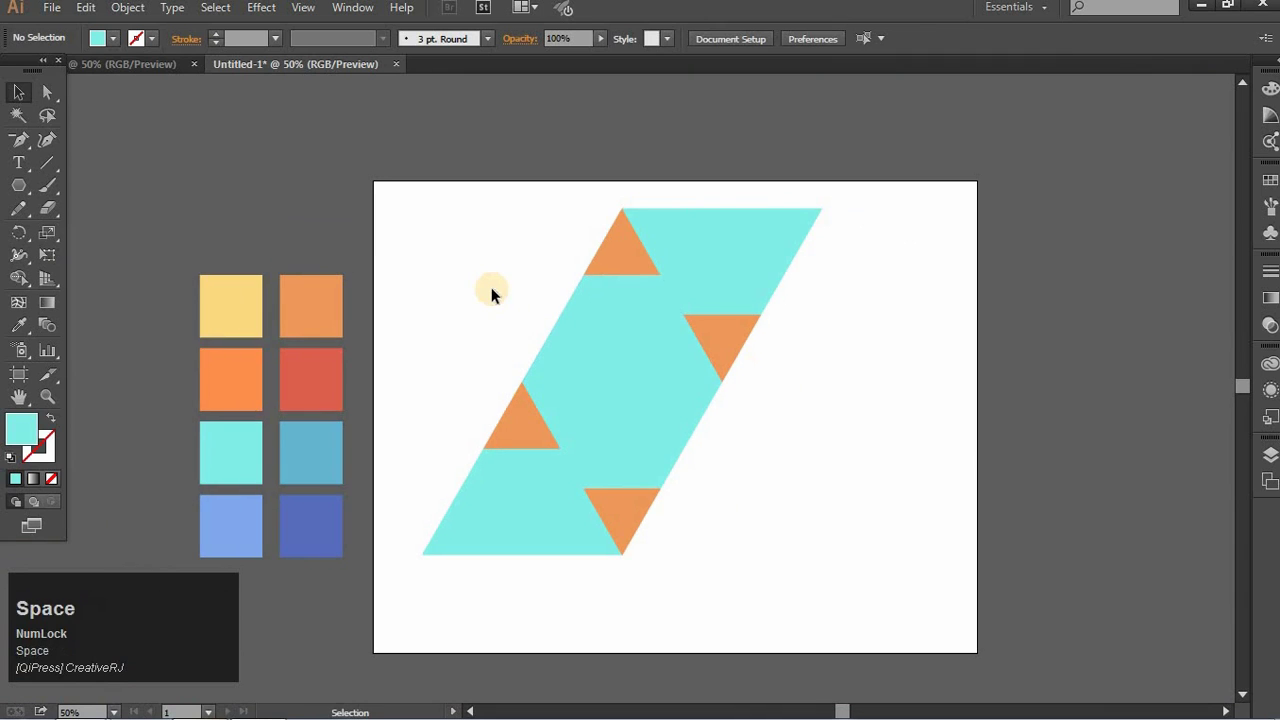
# Fill the top cyan section with a white-to-grey gradient from the Gradient panel.
pyautogui.press('space')
pyautogui.click(429, 333)
pyautogui.press('space')
pyautogui.click(711, 240)
pyautogui.click(52, 308)
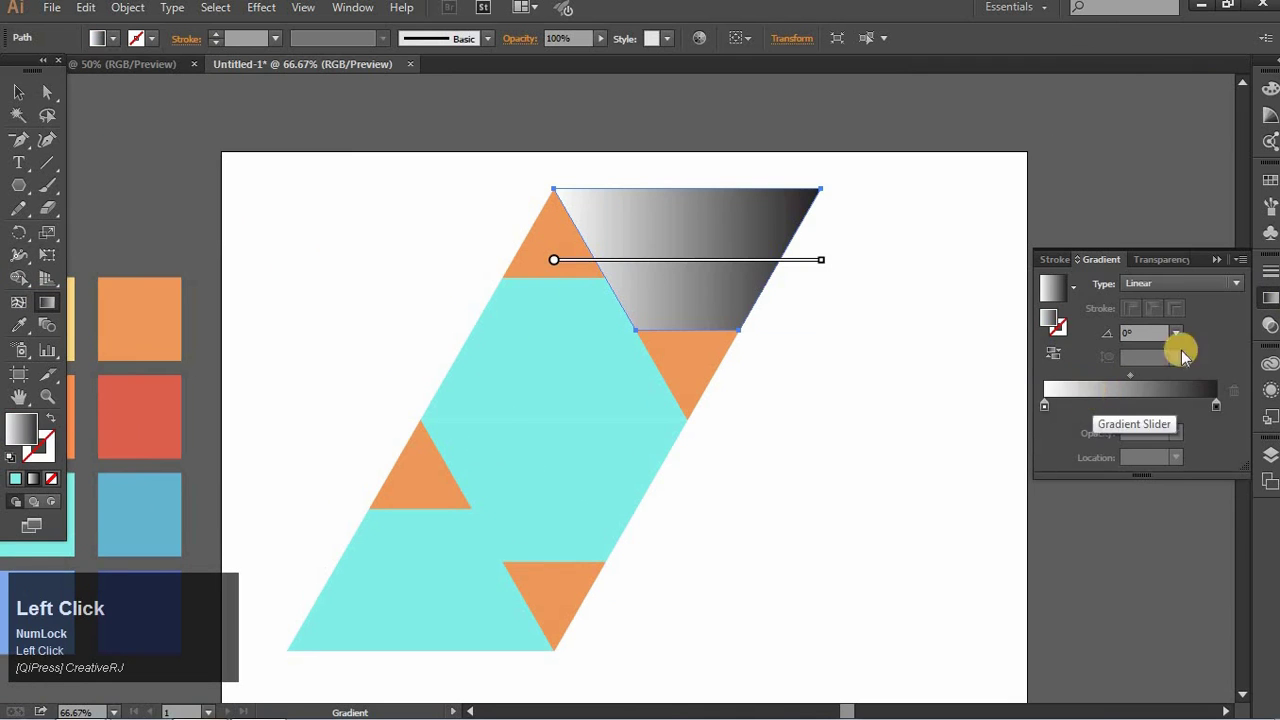
# Lighten the gradient's dark stop to soft light grey and angle the gradient diagonally.
pyautogui.click(1054, 413)
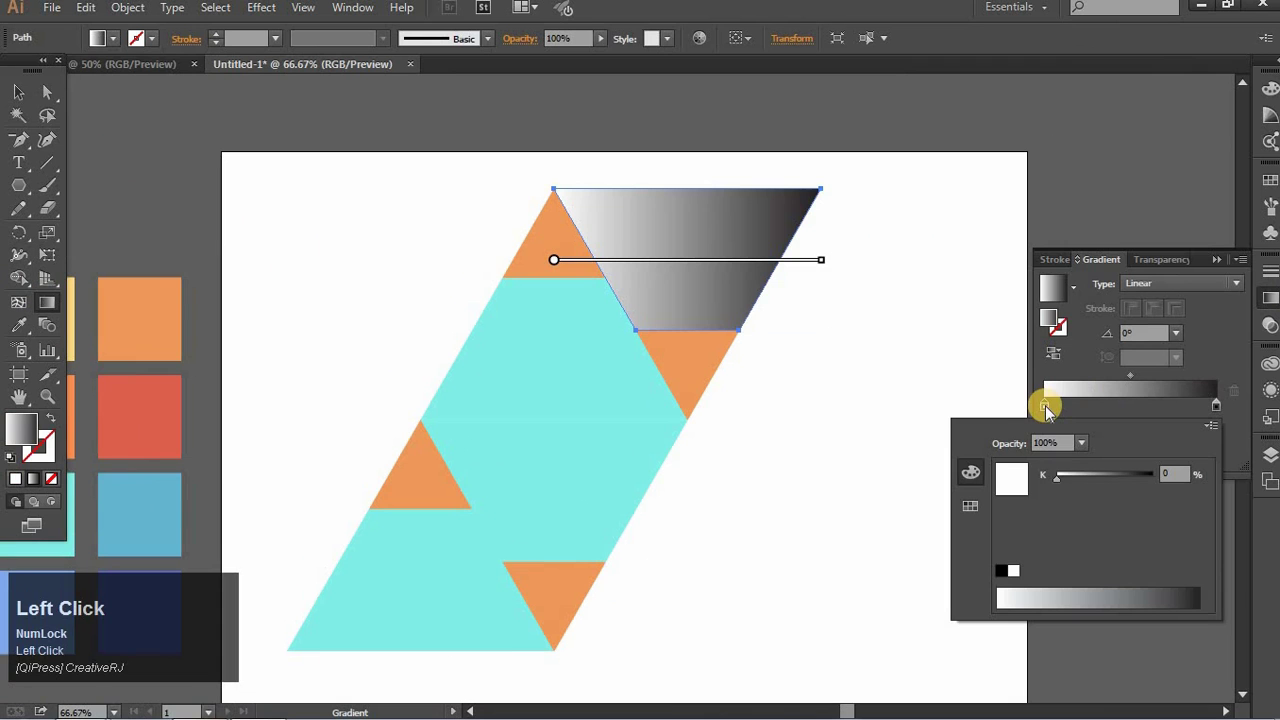
pyautogui.moveTo(1068, 486); pyautogui.dragTo(1051, 413)
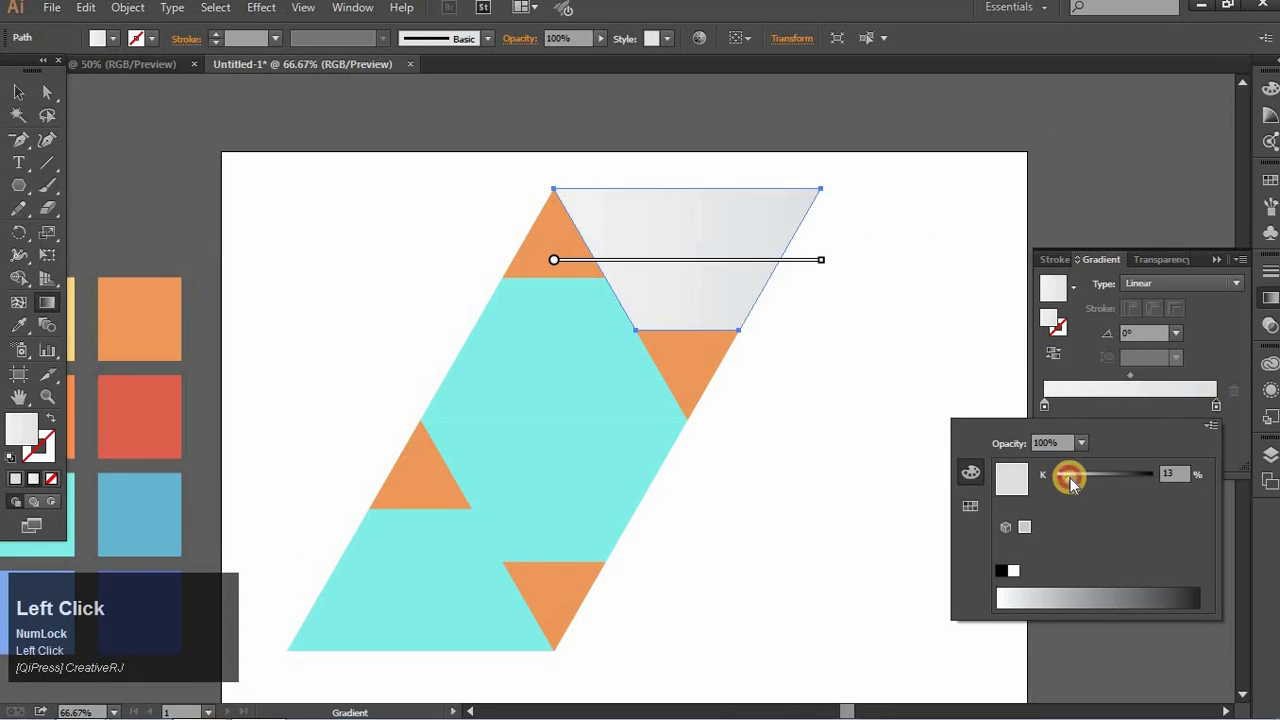
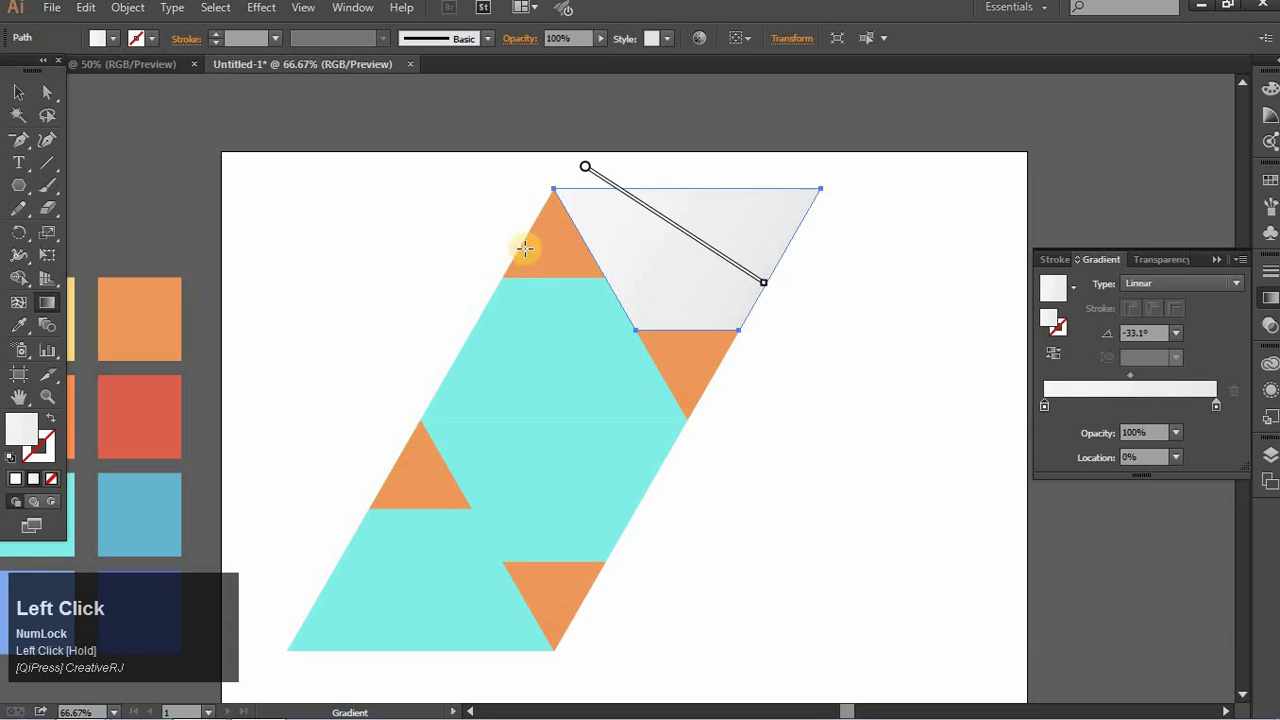
pyautogui.press('space')
pyautogui.click(340, 256)
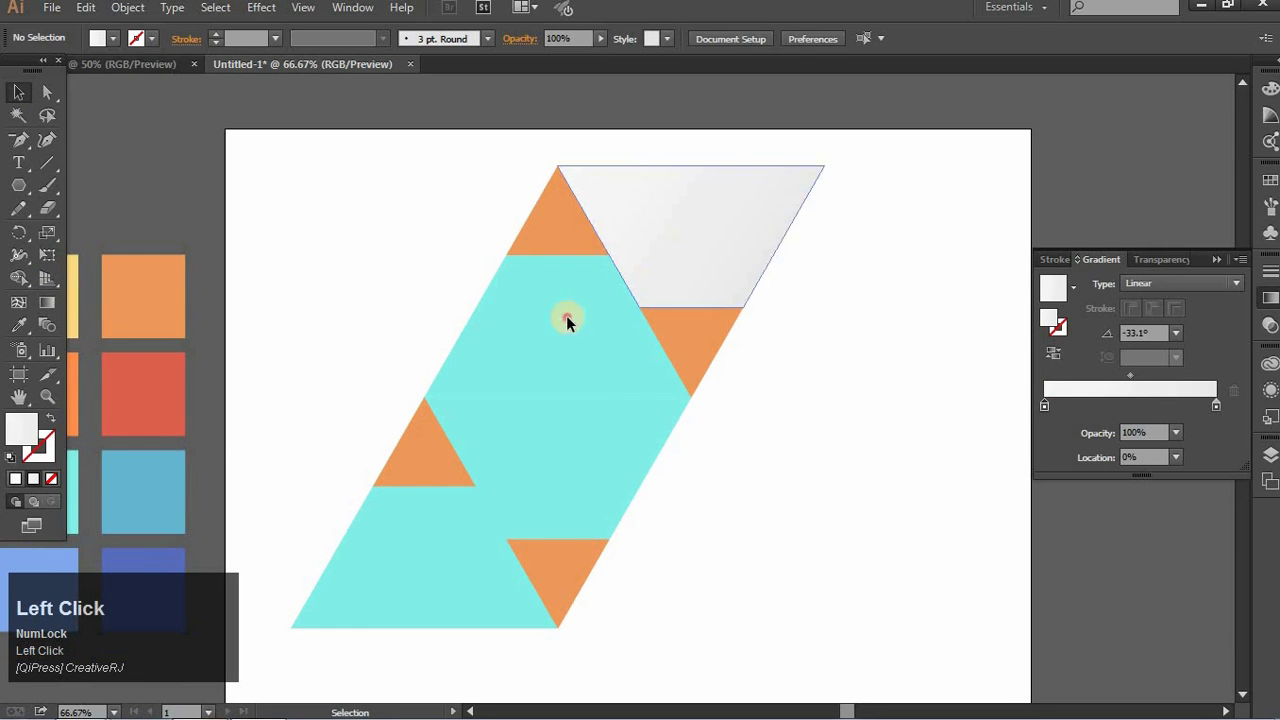
# Fill the remaining cyan sections with the pale grey gradient swatch.
pyautogui.click(533, 464)
pyautogui.click(29, 337)
pyautogui.press('space')
pyautogui.click(271, 238)
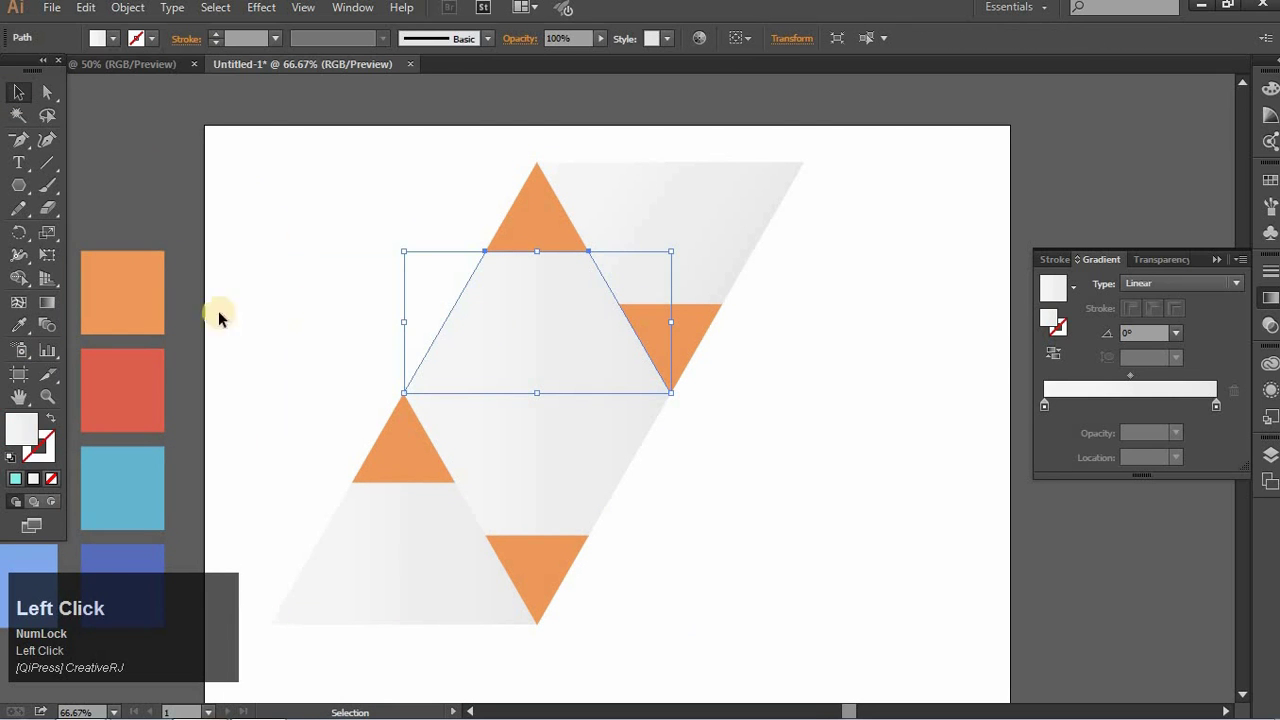
# Set the grey gradient's direction diagonally across the lower sections.
pyautogui.moveTo(49, 304); pyautogui.dragTo(516, 463)
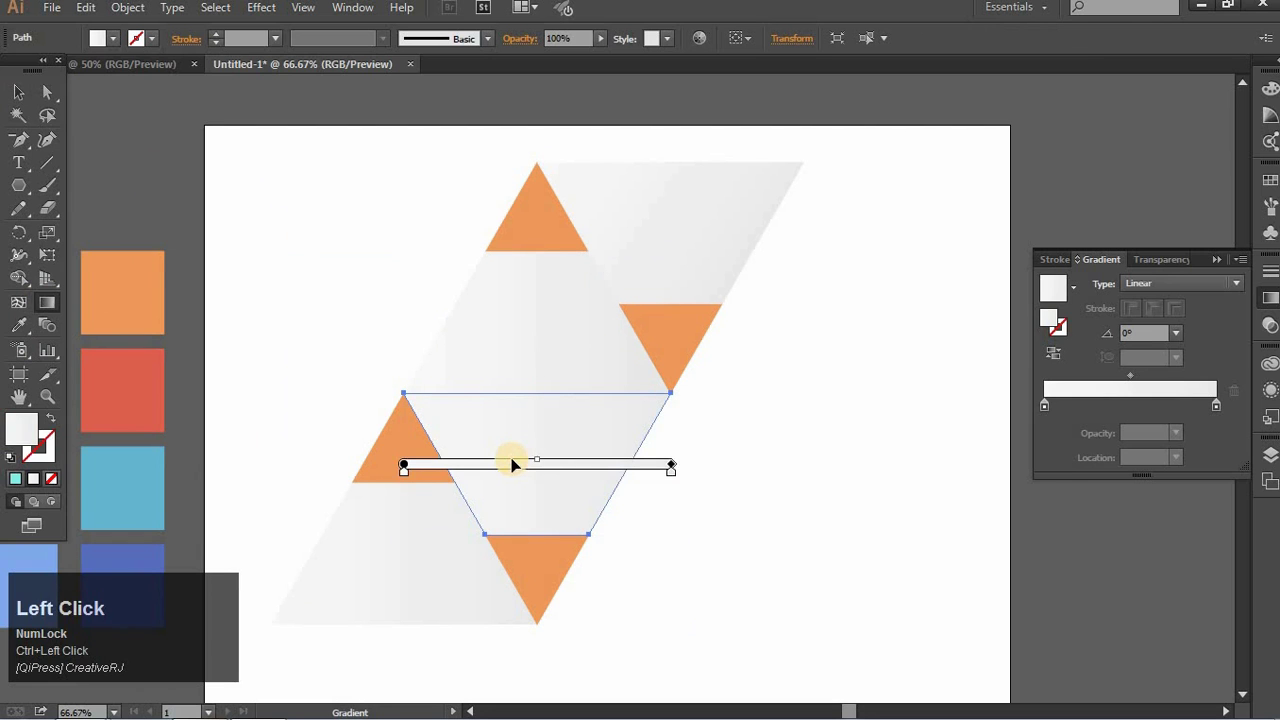
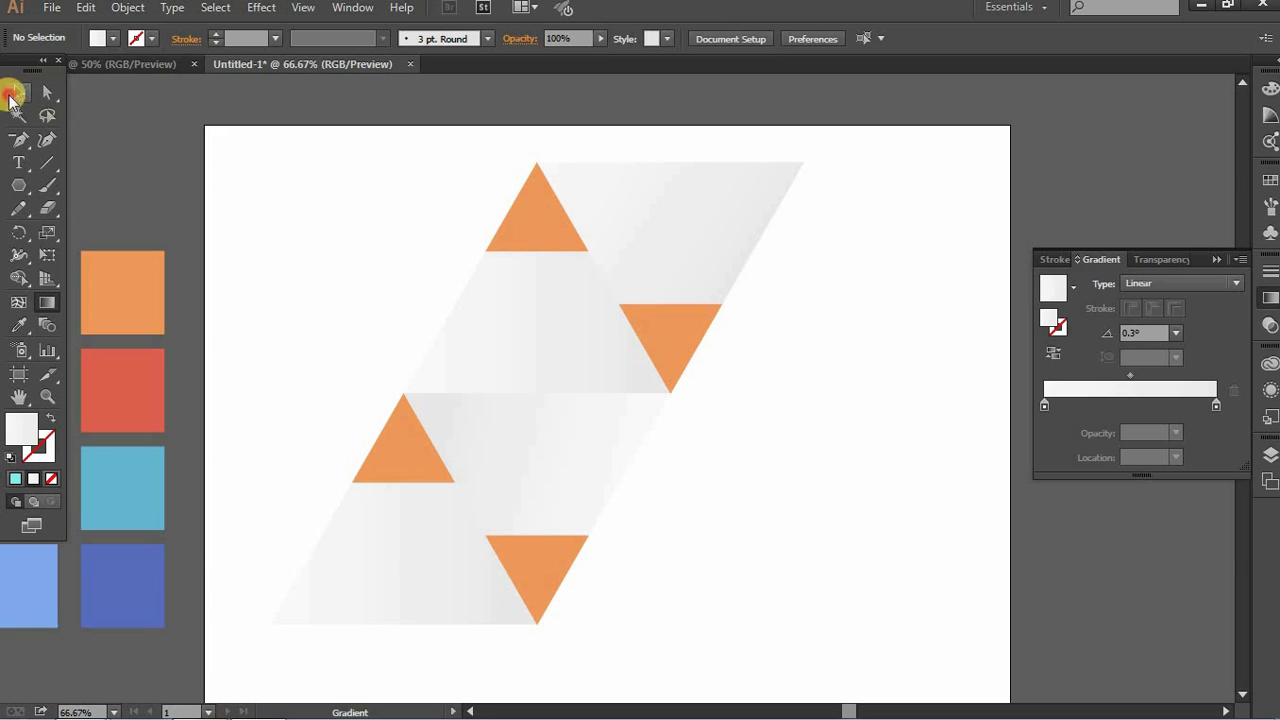
pyautogui.press('space')
pyautogui.click(231, 210)
pyautogui.press('space')
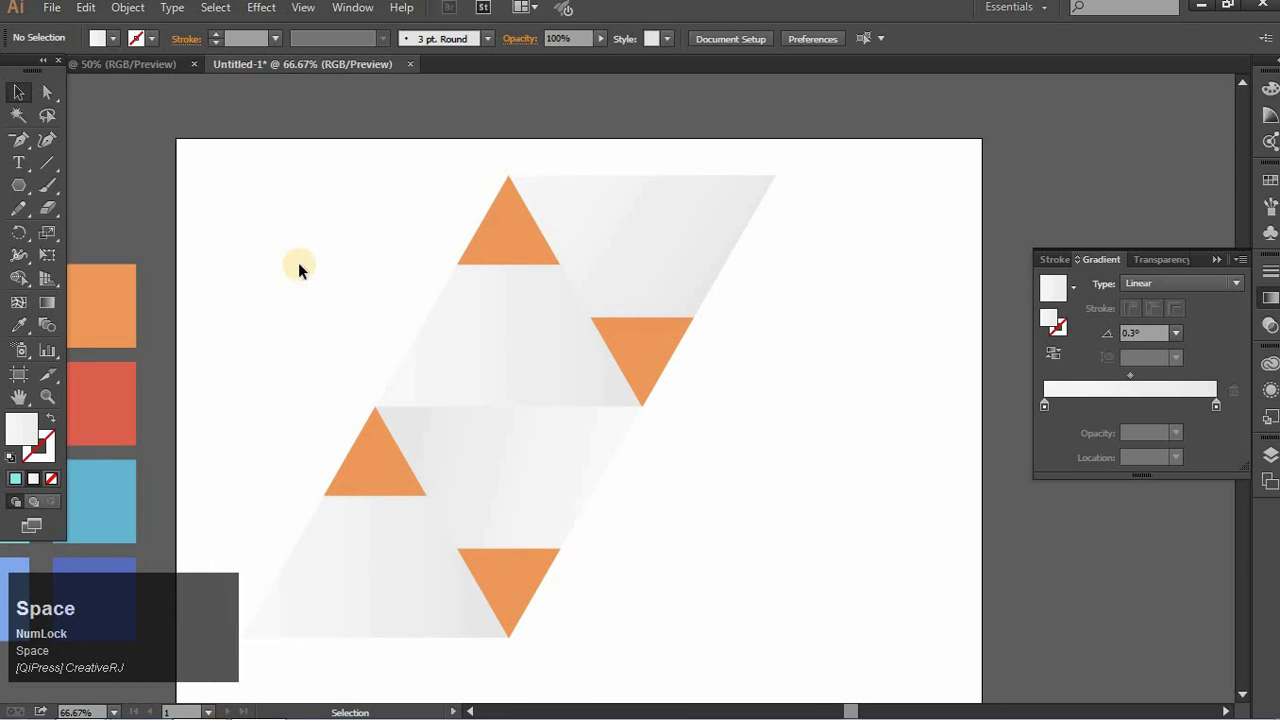
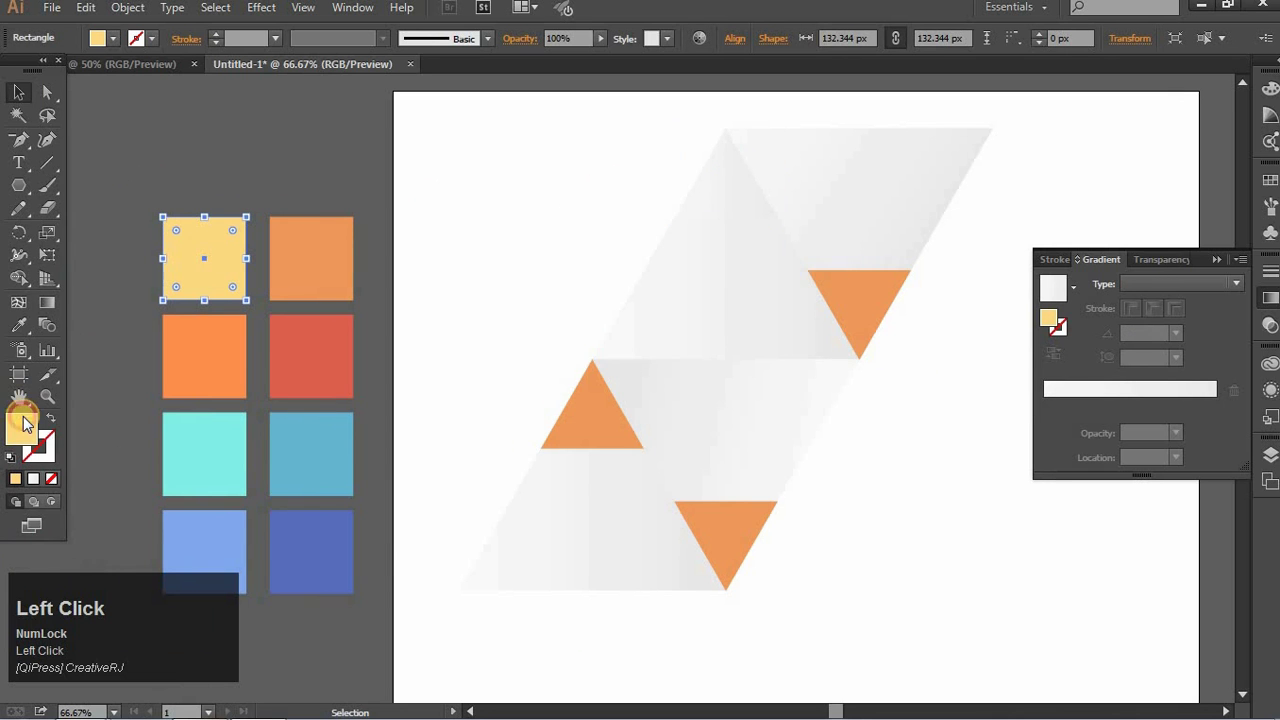
# Set one triangle's gradient stops to yellow and orange from the swatch colours.
pyautogui.press('ctrl+c')
pyautogui.click(589, 174)
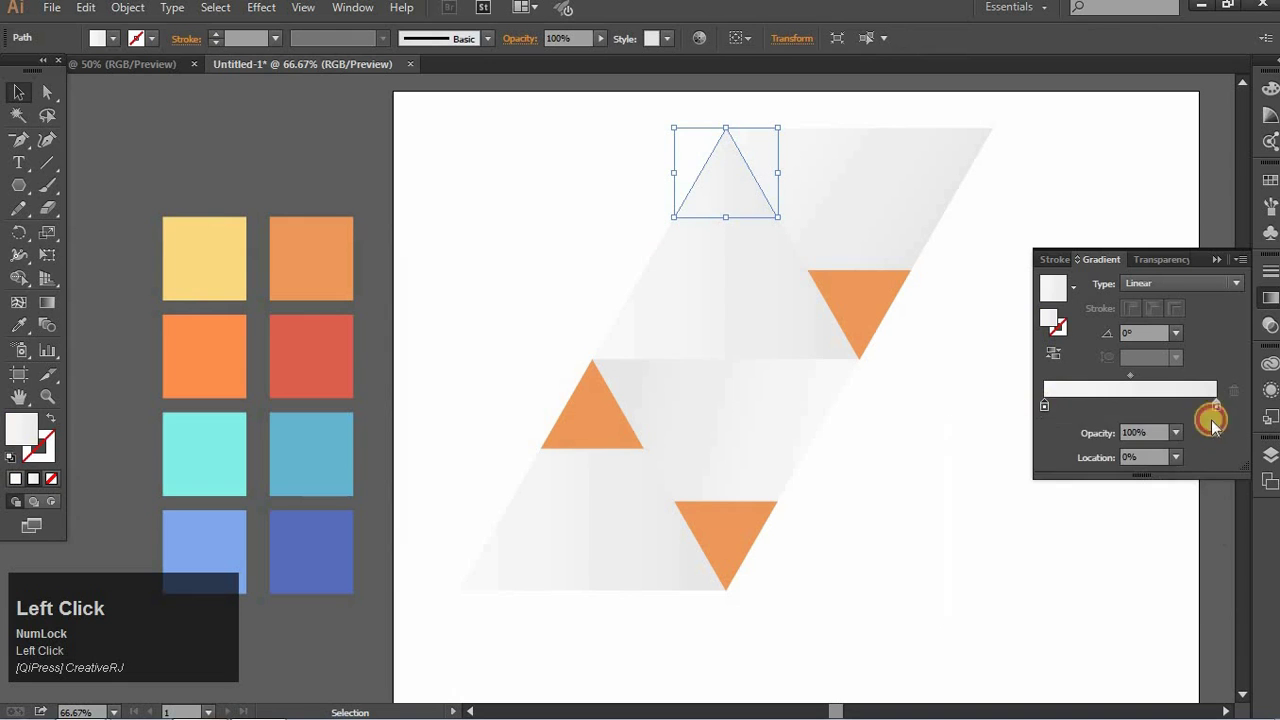
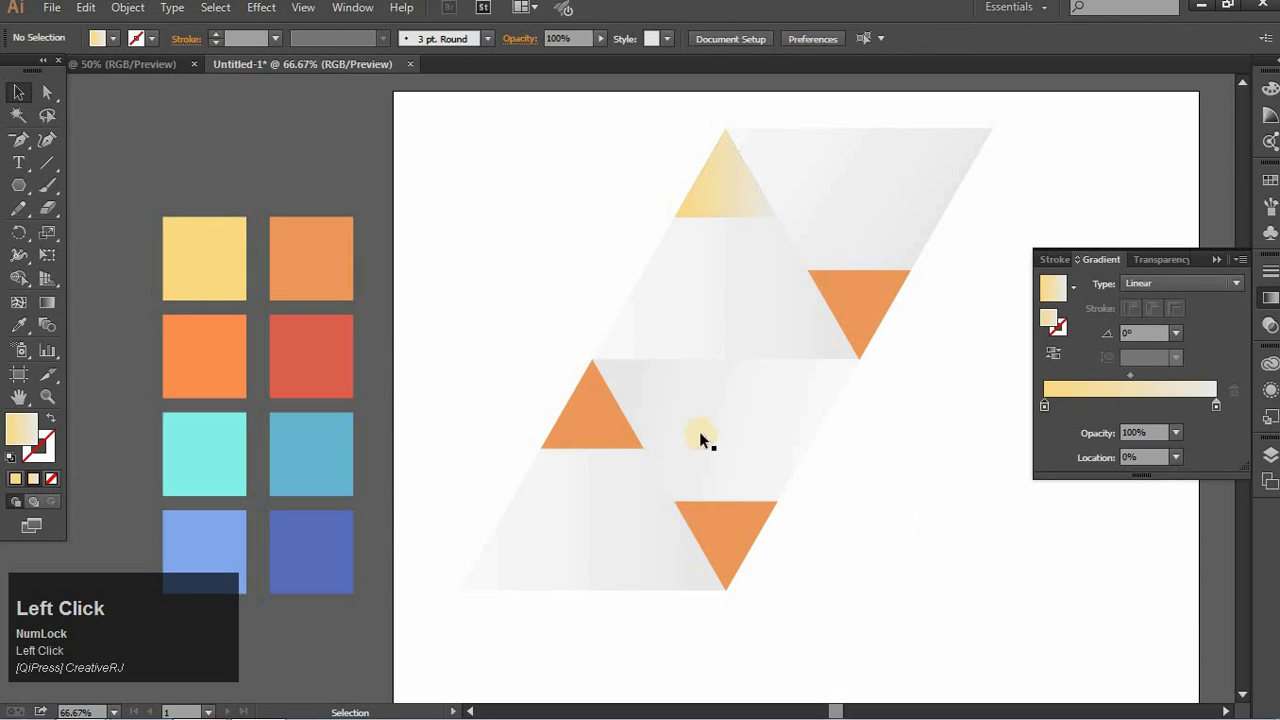
pyautogui.press('ctrl+c')
pyautogui.click(988, 354)
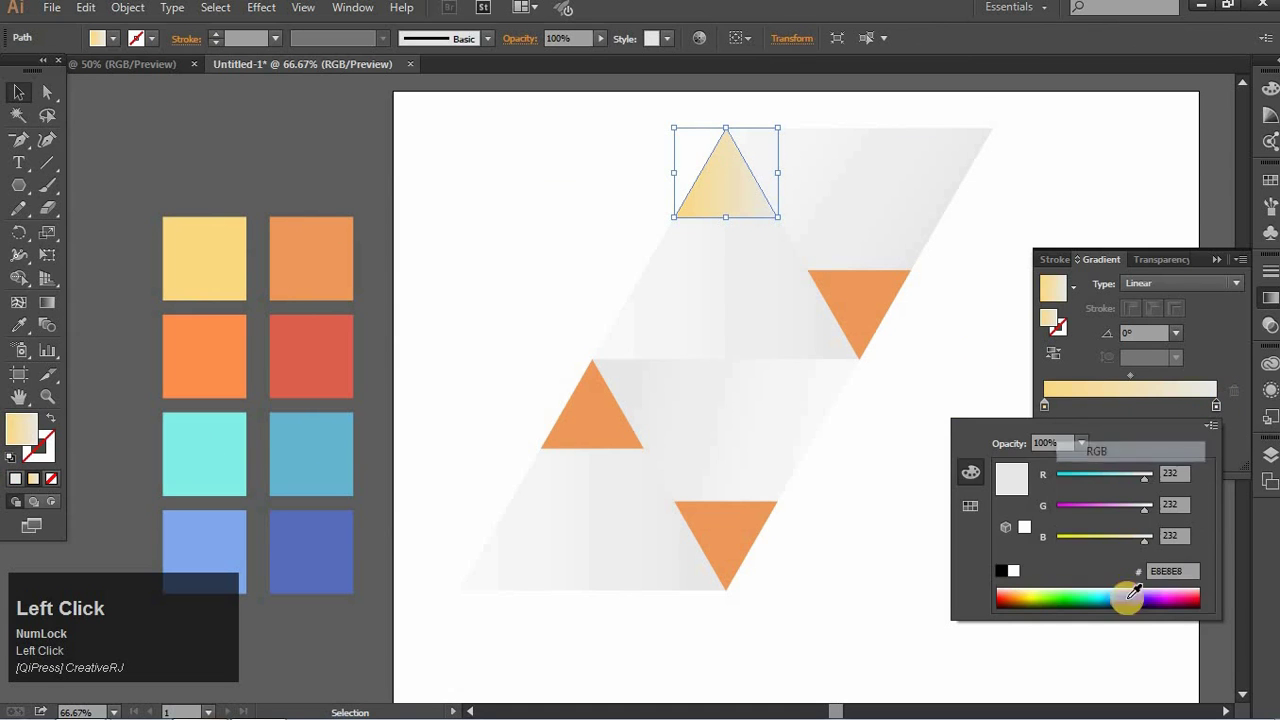
# Apply the yellow-to-orange gradient to the other three triangles.
pyautogui.press('ctrl+a')
pyautogui.press('ctrl+v')
pyautogui.click(1021, 533)
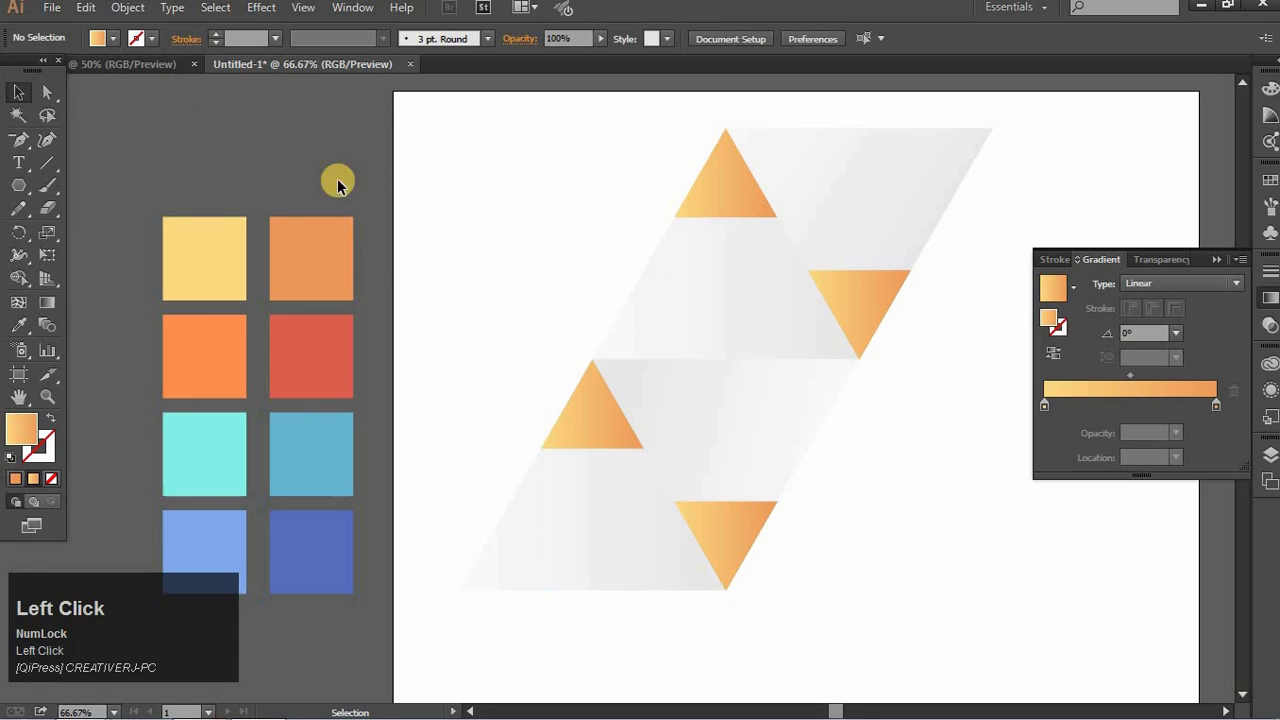
pyautogui.press('space')
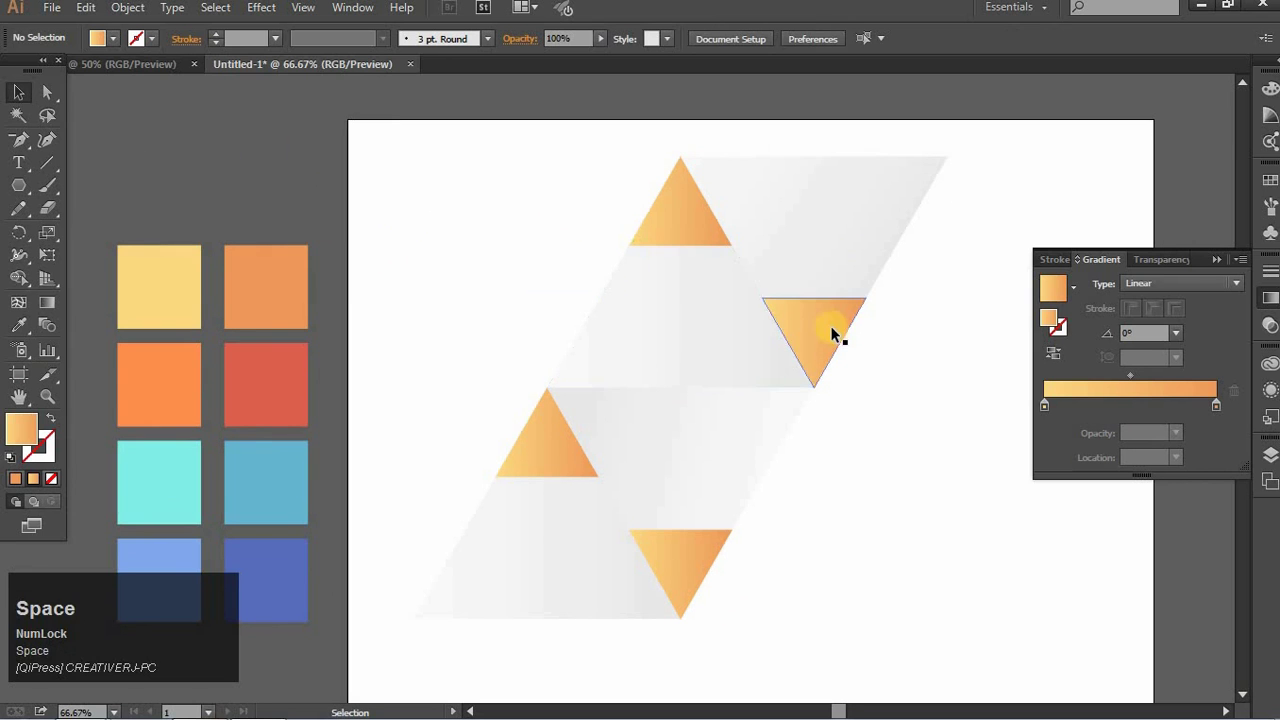
# Copy the orange swatch's hex code into the upper-right triangle's first gradient stop.
pyautogui.click(52, 422)
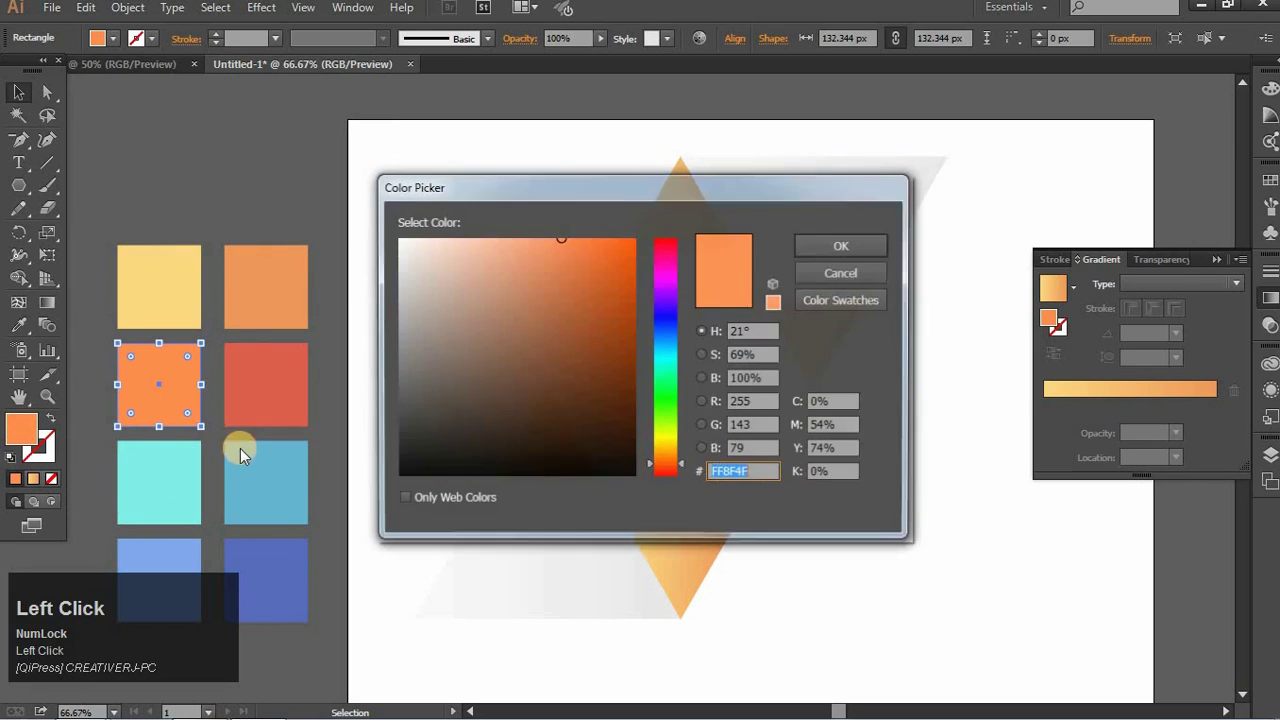
pyautogui.press('ctrl+c')
pyautogui.click(915, 351)
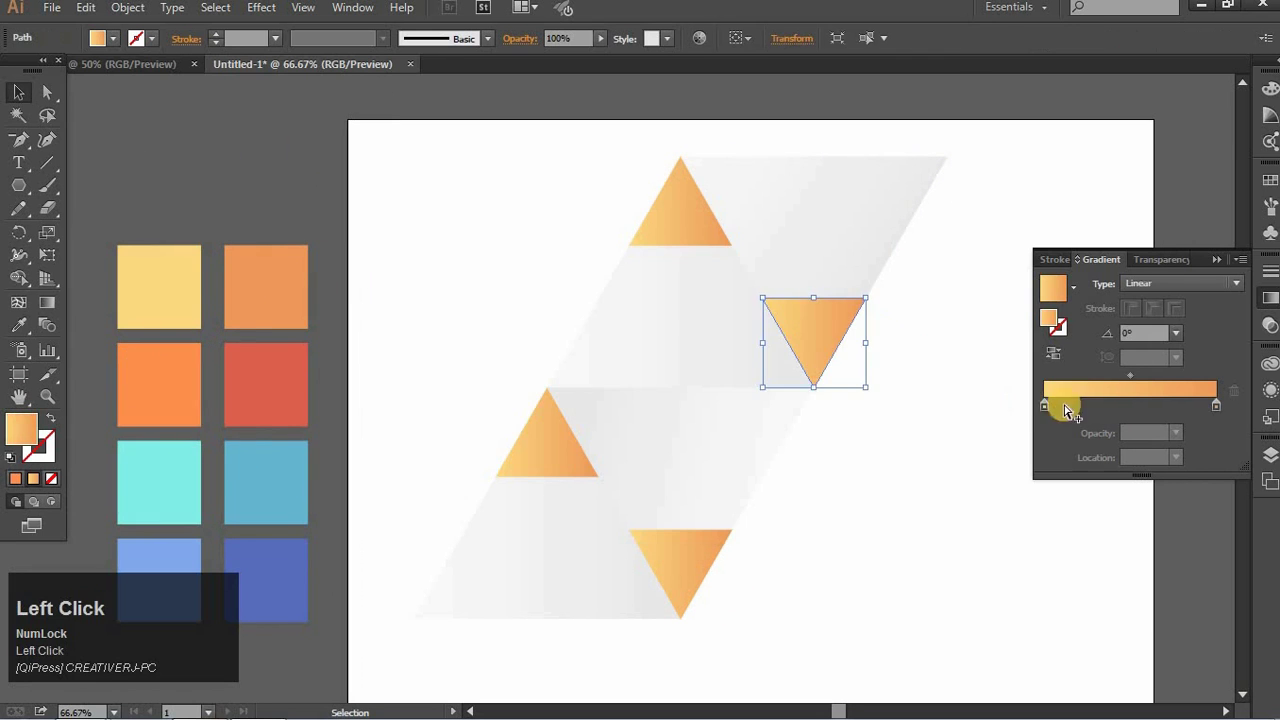
pyautogui.press('ctrl+v')
pyautogui.click(908, 486)
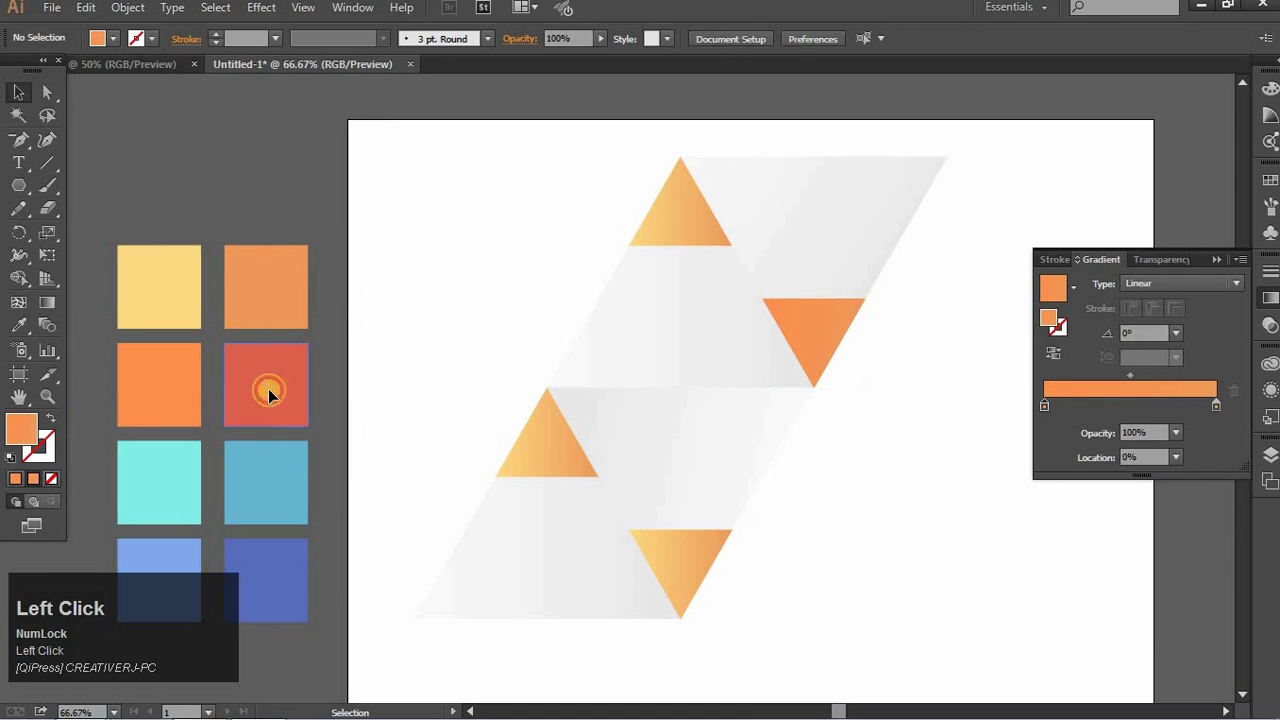
# Copy the red swatch's hex code into the triangle's other stop for an orange-to-red gradient.
pyautogui.press('ctrl+c')
pyautogui.click(869, 270)
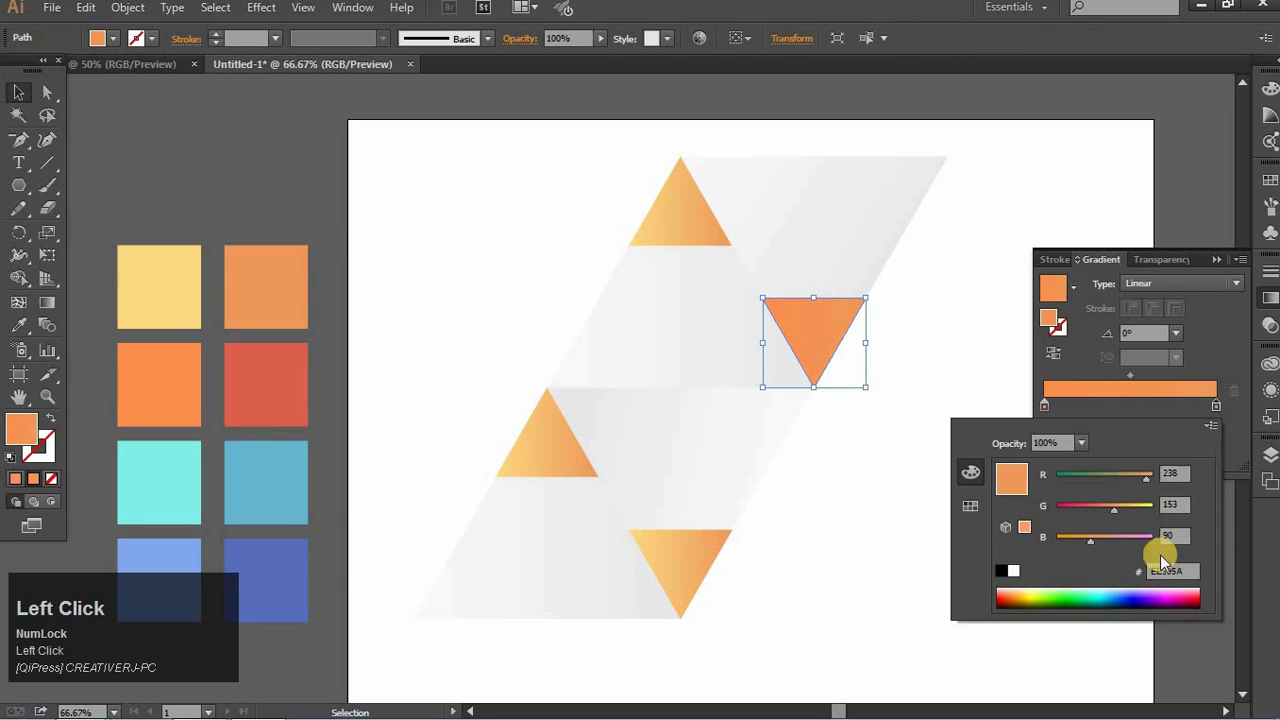
pyautogui.press('ctrl+a')
pyautogui.press('ctrl+v')
pyautogui.click(985, 529)
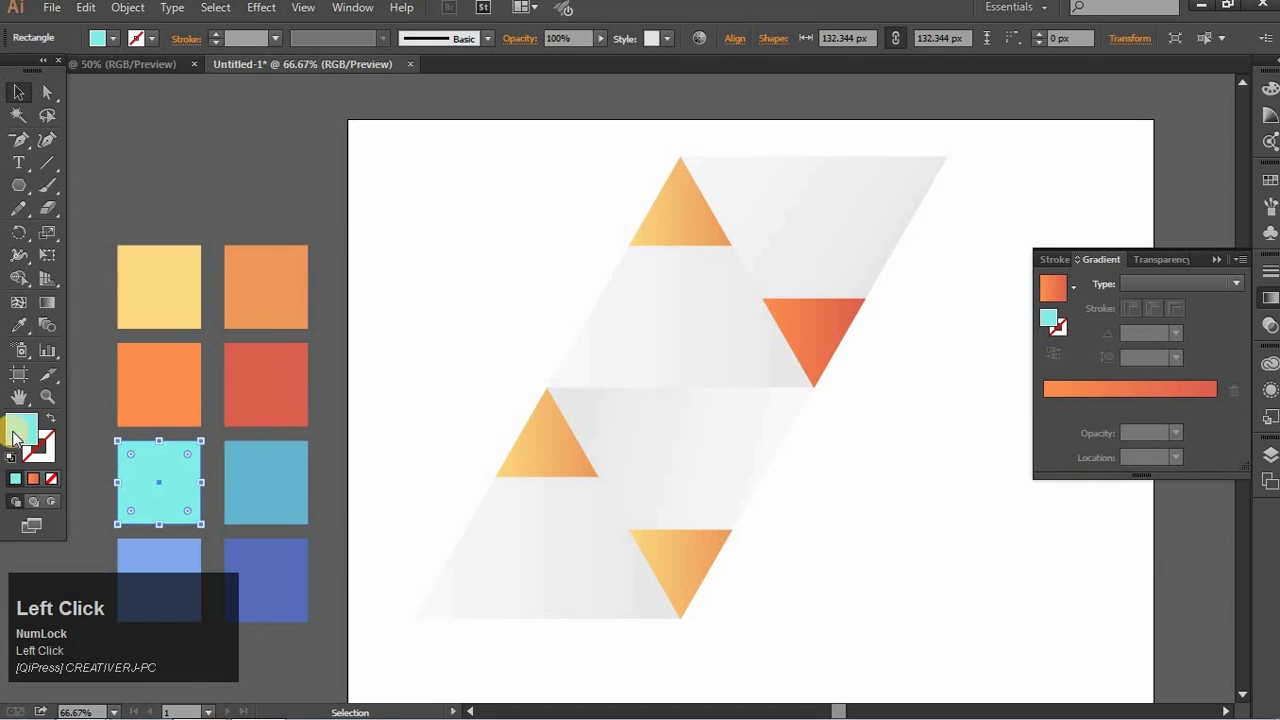
# Paste the first teal hex code into the left triangle's gradient stop.
pyautogui.press('ctrl+c')
pyautogui.click(877, 399)
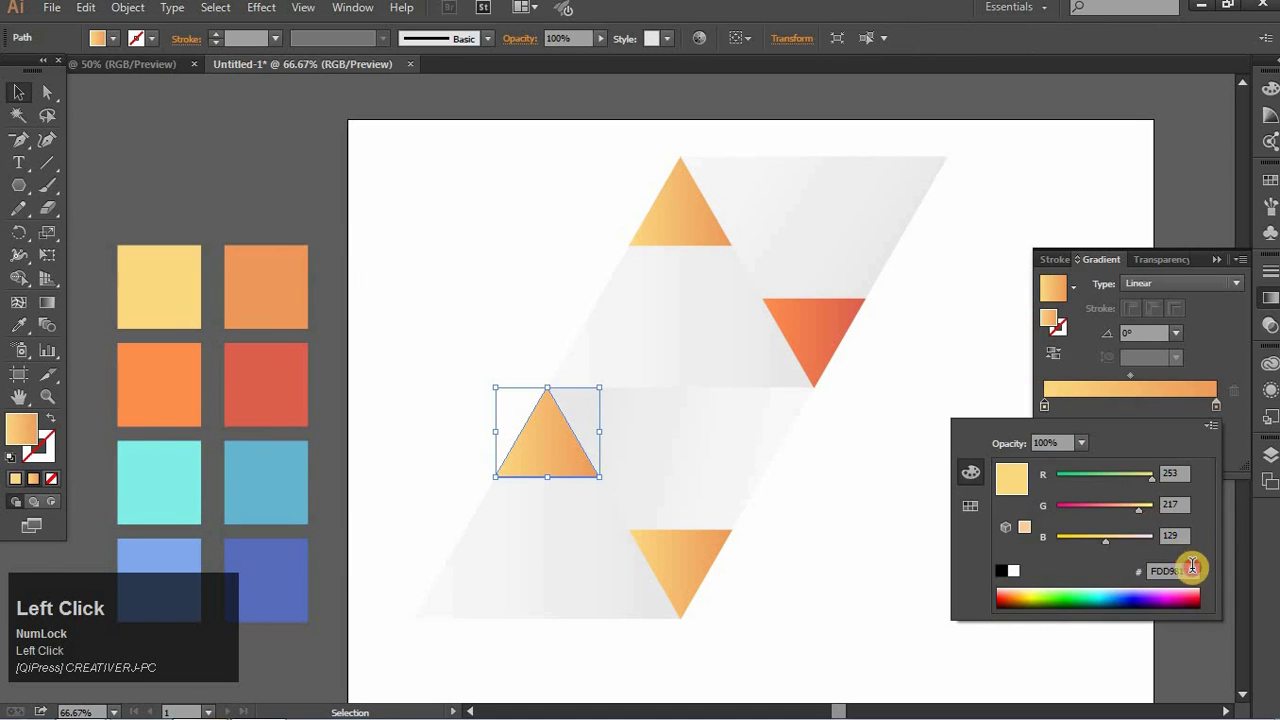
pyautogui.press('ctrl+a')
pyautogui.press('ctrl+v')
pyautogui.click(990, 563)
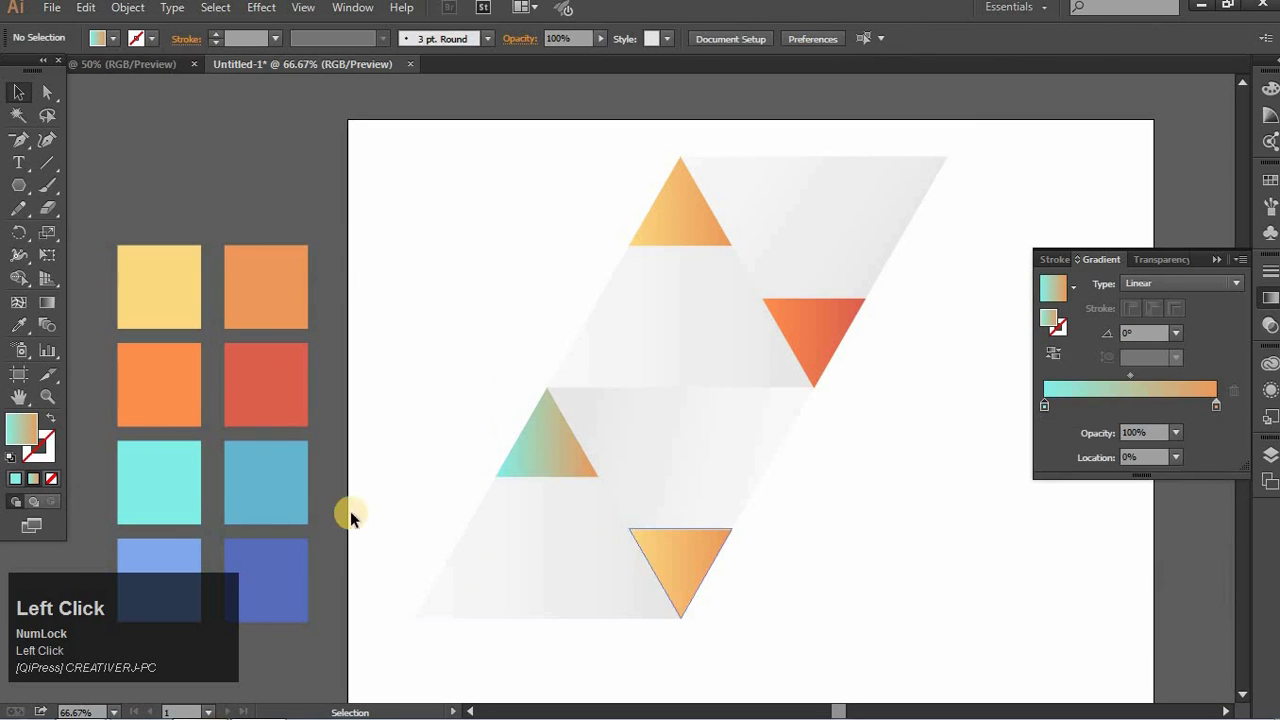
# Paste the second teal code into the other stop, giving the left triangle a cyan-to-blue gradient.
pyautogui.press('ctrl+c')
pyautogui.click(899, 419)
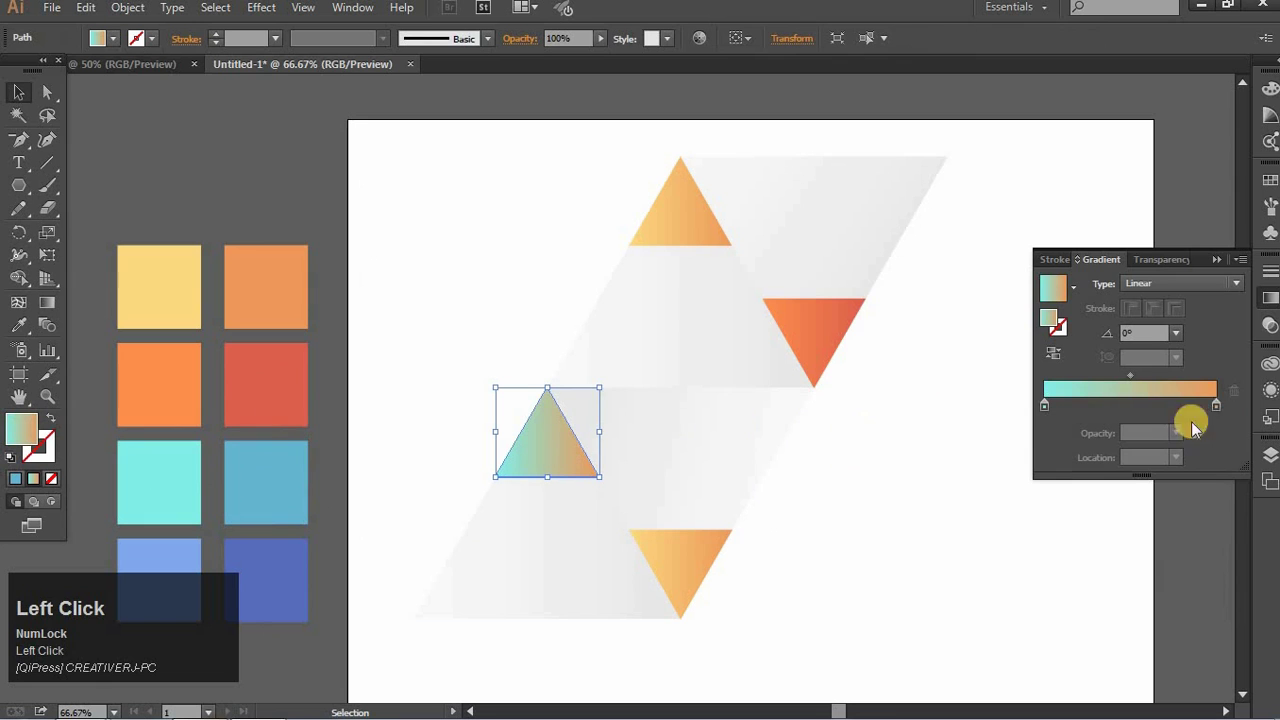
pyautogui.press('ctrl+a')
pyautogui.press('ctrl+v')
pyautogui.click(986, 534)
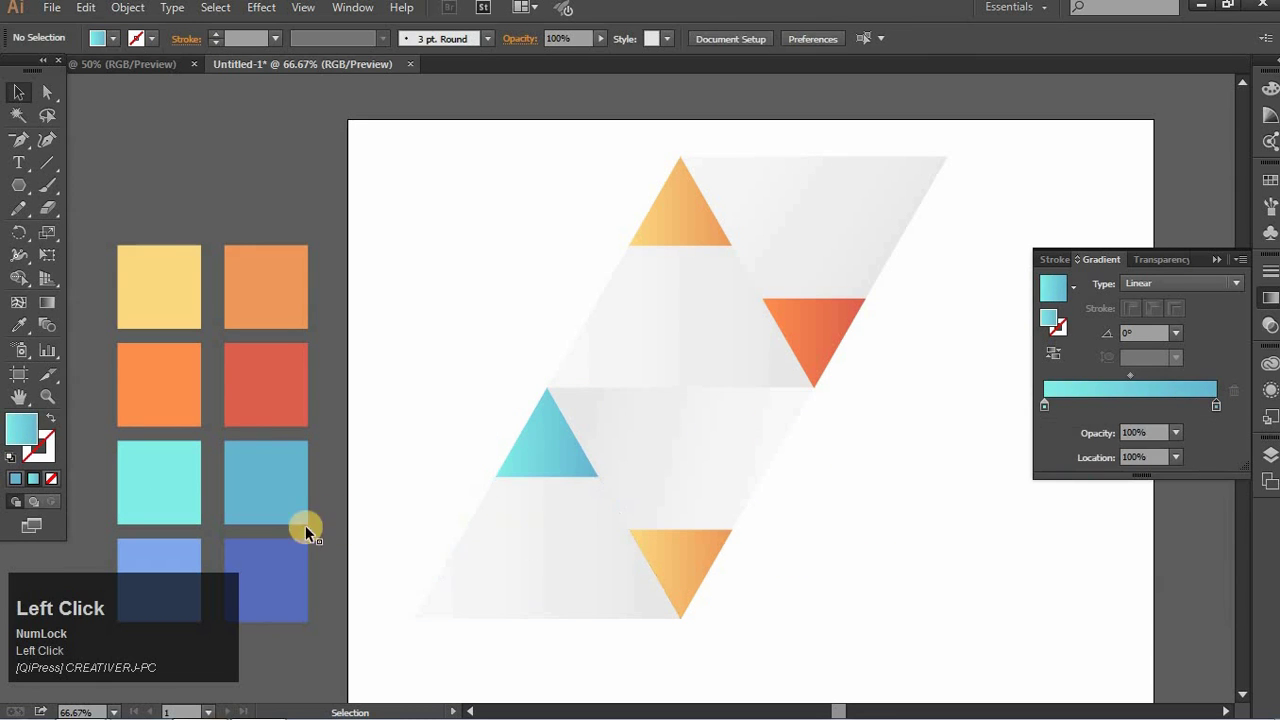
pyautogui.click(152, 568)
# Paste a blue hex code into the bottom triangle's first gradient stop.
pyautogui.press('ctrl+c')
pyautogui.click(850, 323)
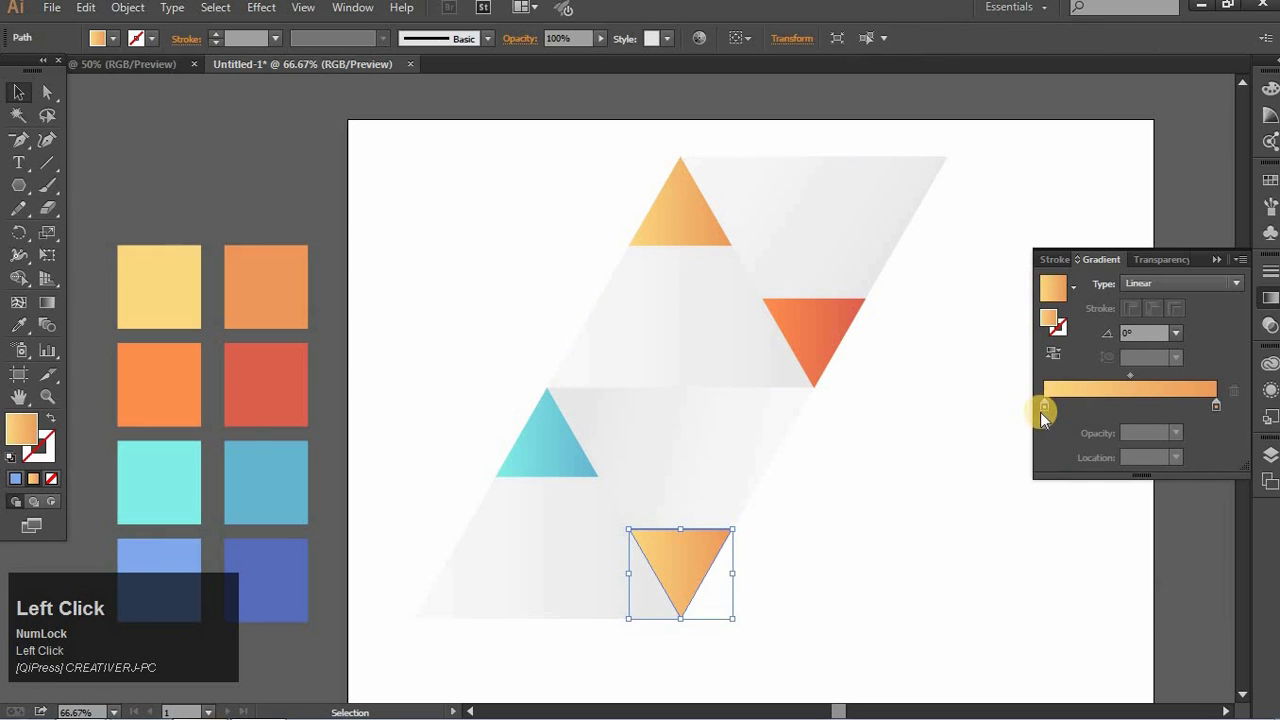
pyautogui.press('ctrl+a')
pyautogui.press('ctrl+v')
# Copy a second blue shade for the bottom triangle's other gradient stop.
pyautogui.click(910, 589)
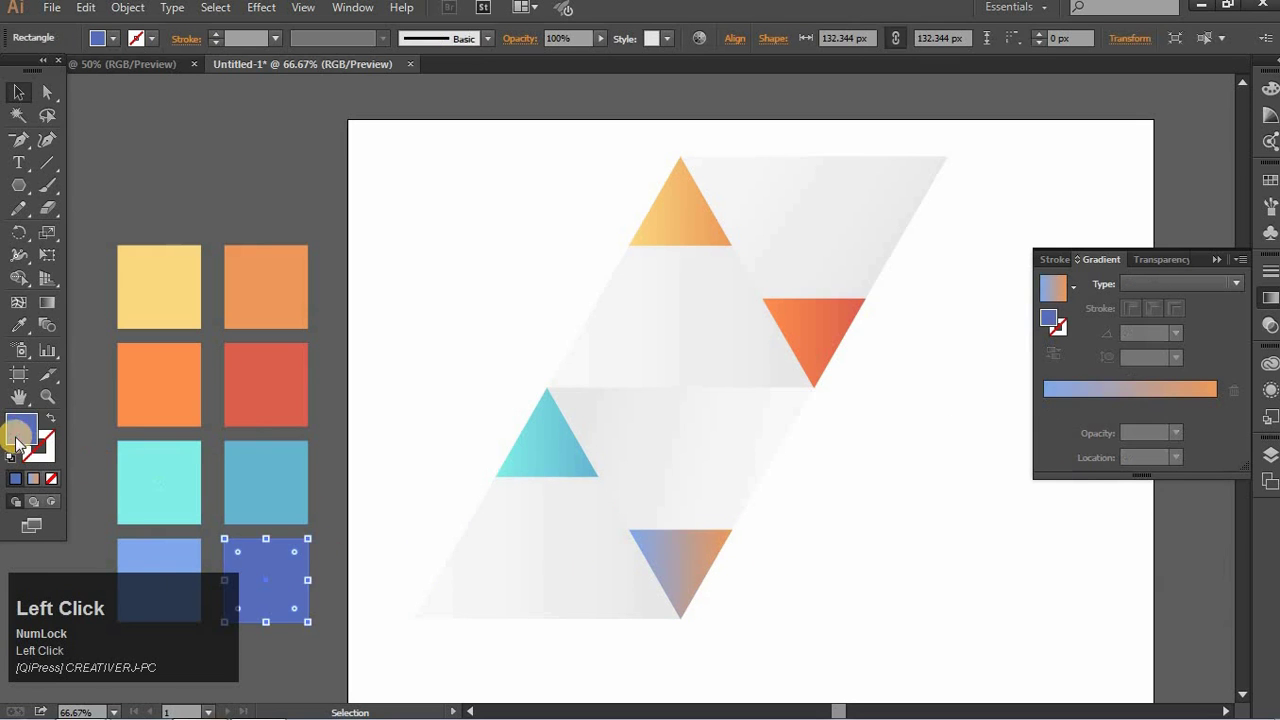
pyautogui.press('ctrl+c')
pyautogui.click(870, 514)
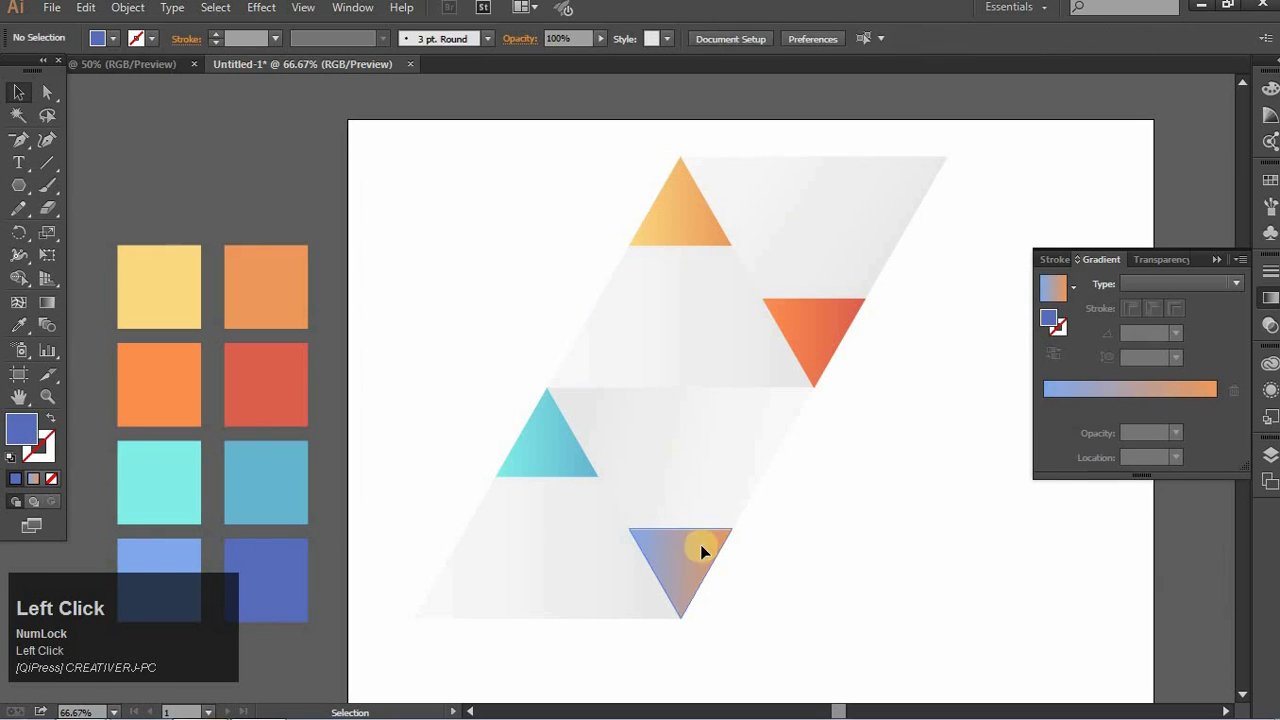
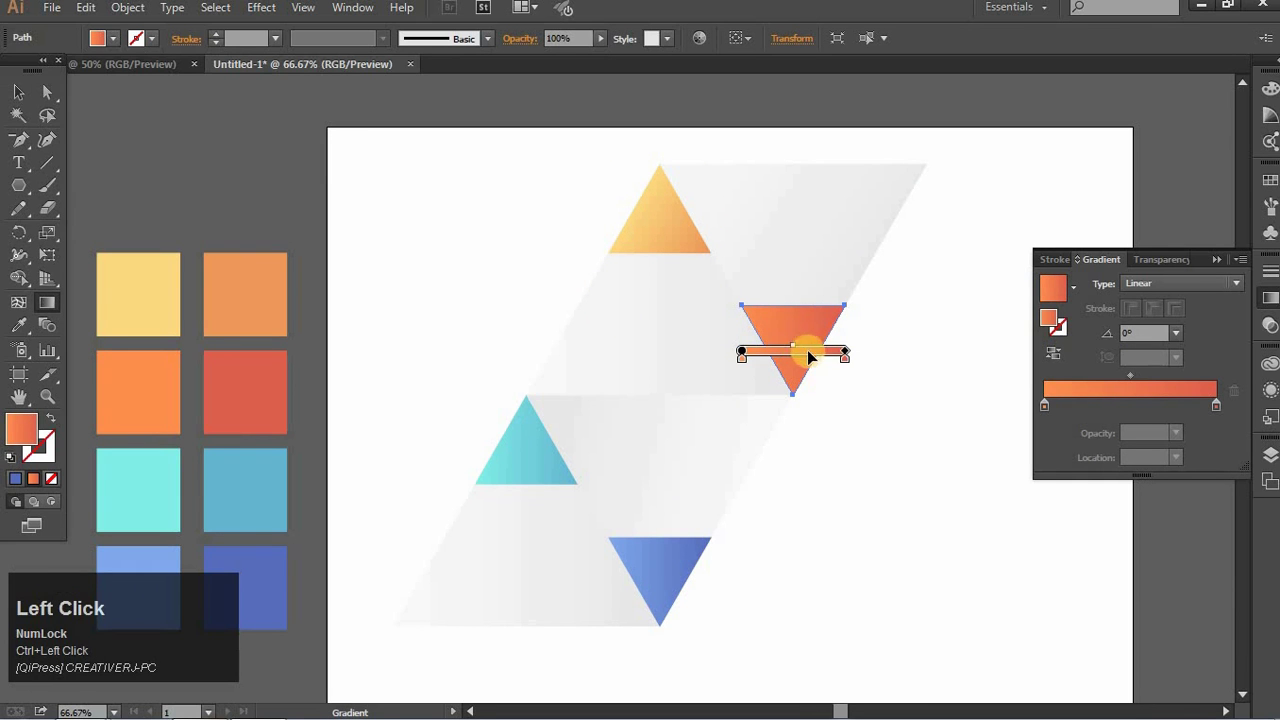
# Drag the Gradient tool diagonally across the orange, teal and blue triangles to tilt their gradients.
pyautogui.click(1063, 370)
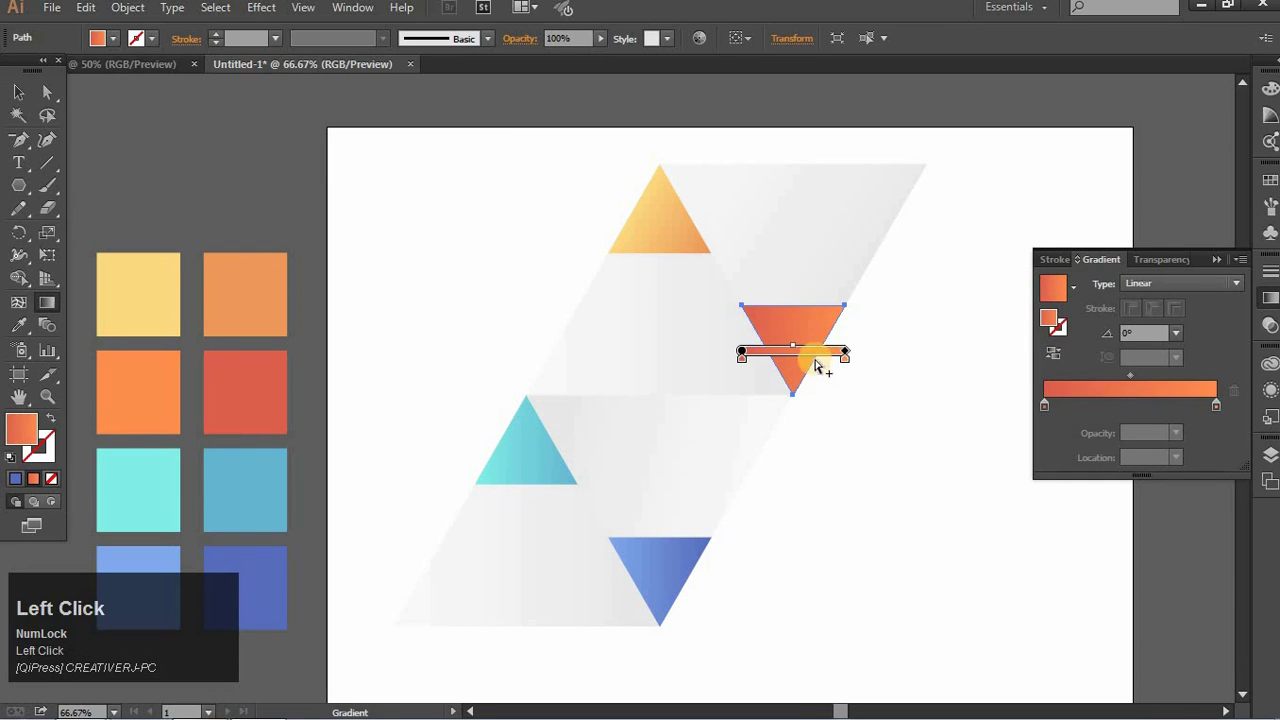
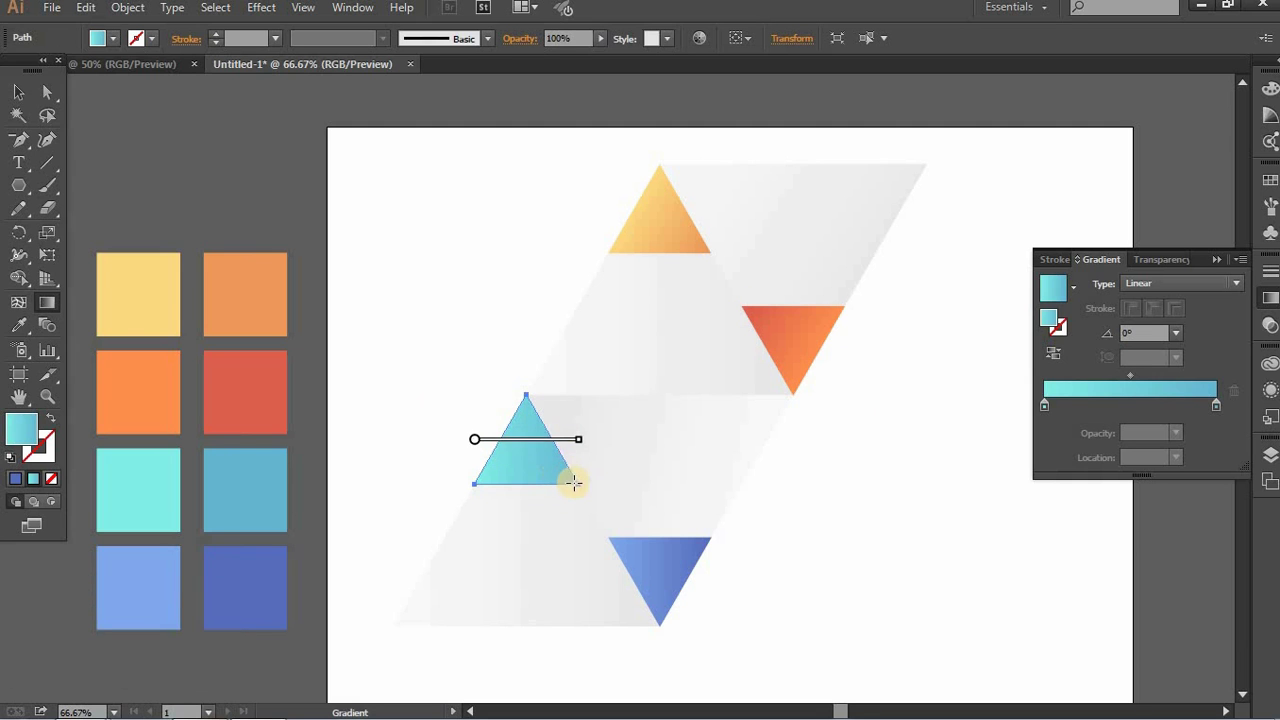
pyautogui.moveTo(513, 467); pyautogui.dragTo(1060, 363)
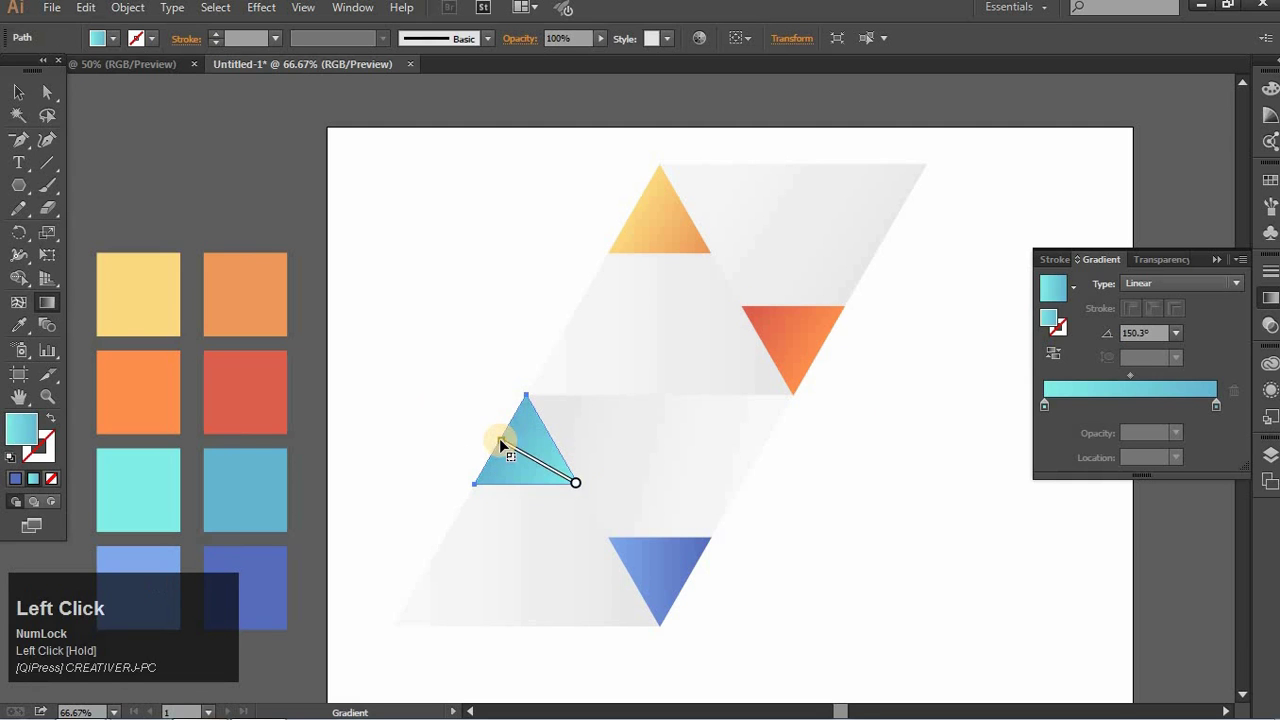
pyautogui.click(958, 438)
pyautogui.click(684, 572)
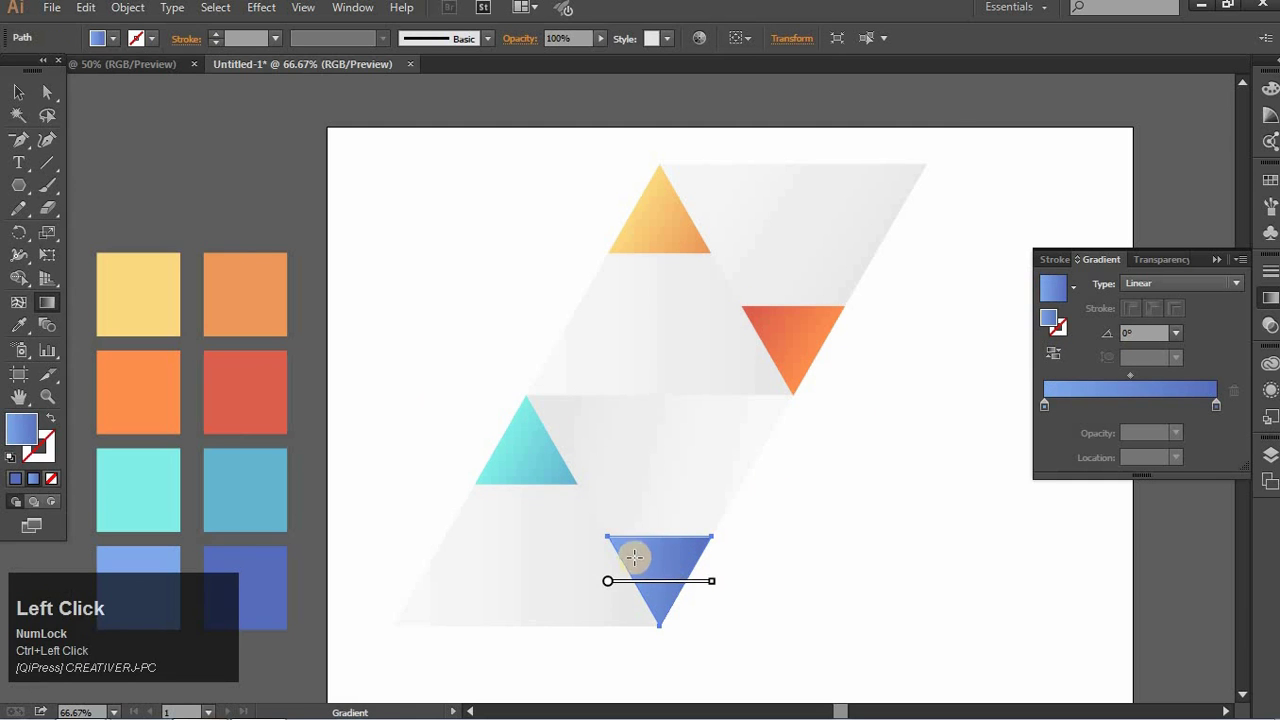
pyautogui.moveTo(689, 584); pyautogui.dragTo(1064, 366)
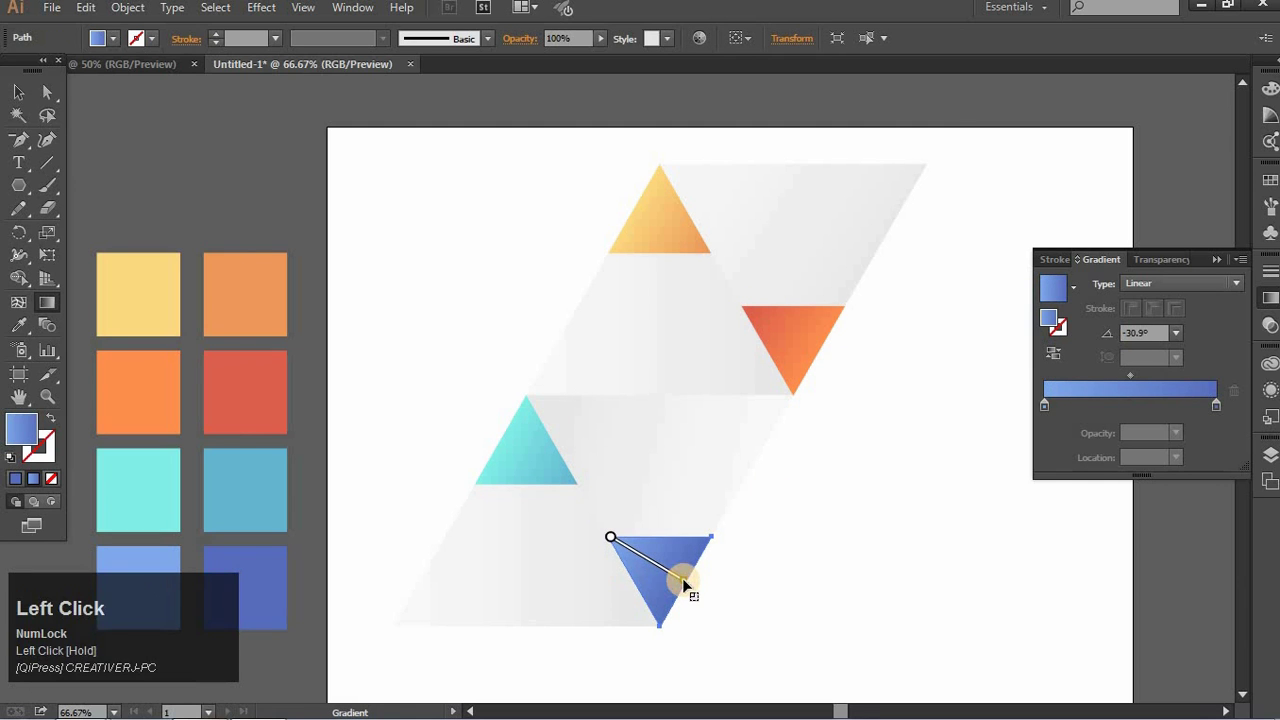
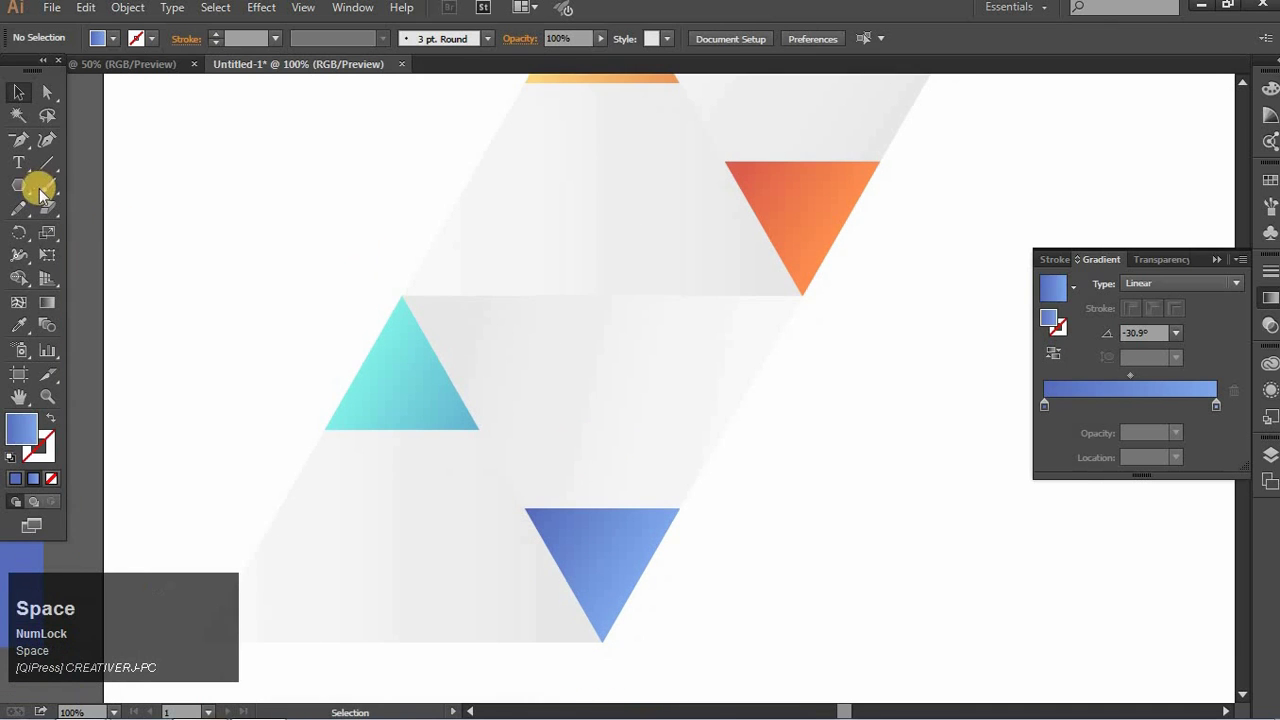
# Draw a 17 pt tapered line between the teal apex and the orange triangle tip.
pyautogui.click(54, 176)
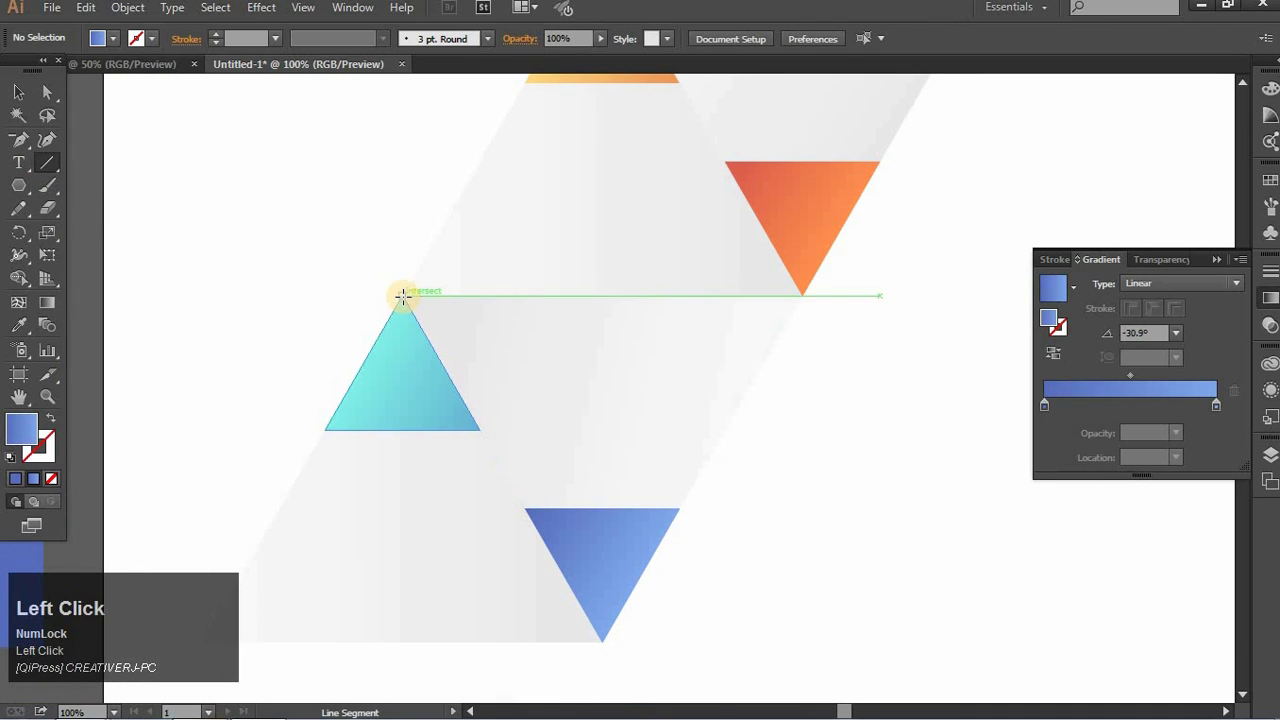
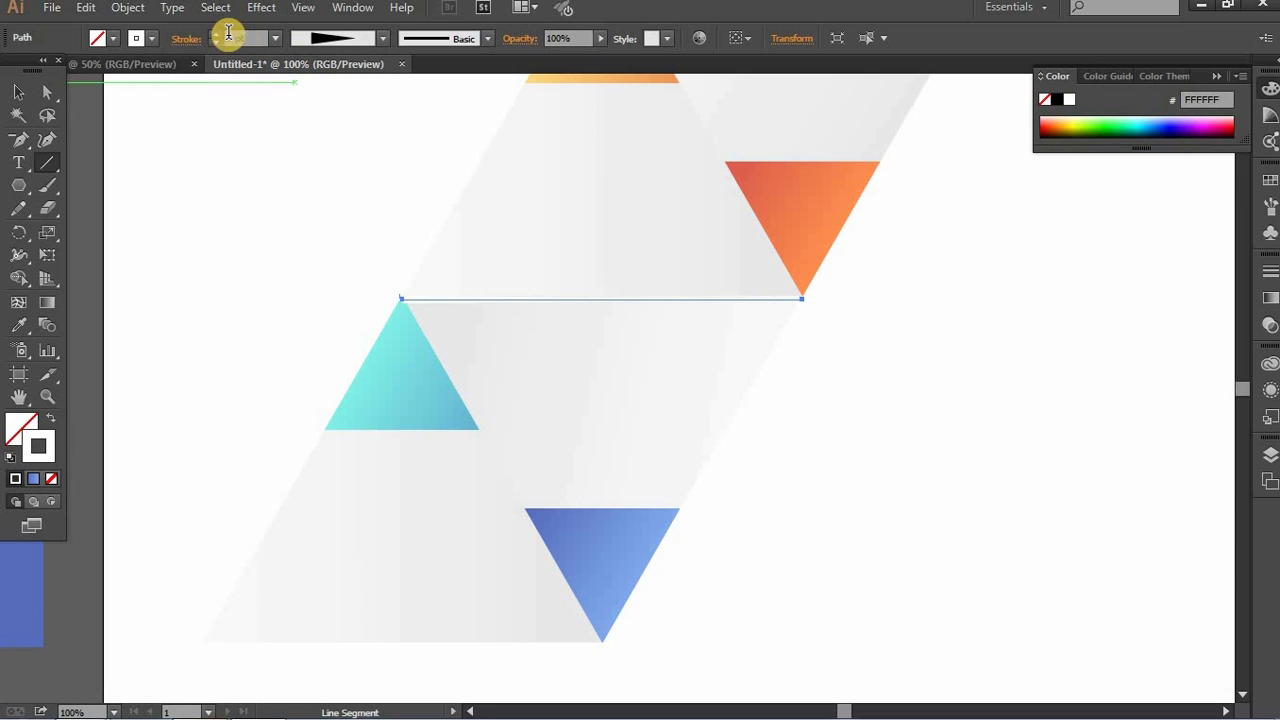
pyautogui.moveTo(228, 45); pyautogui.dragTo(797, 264)
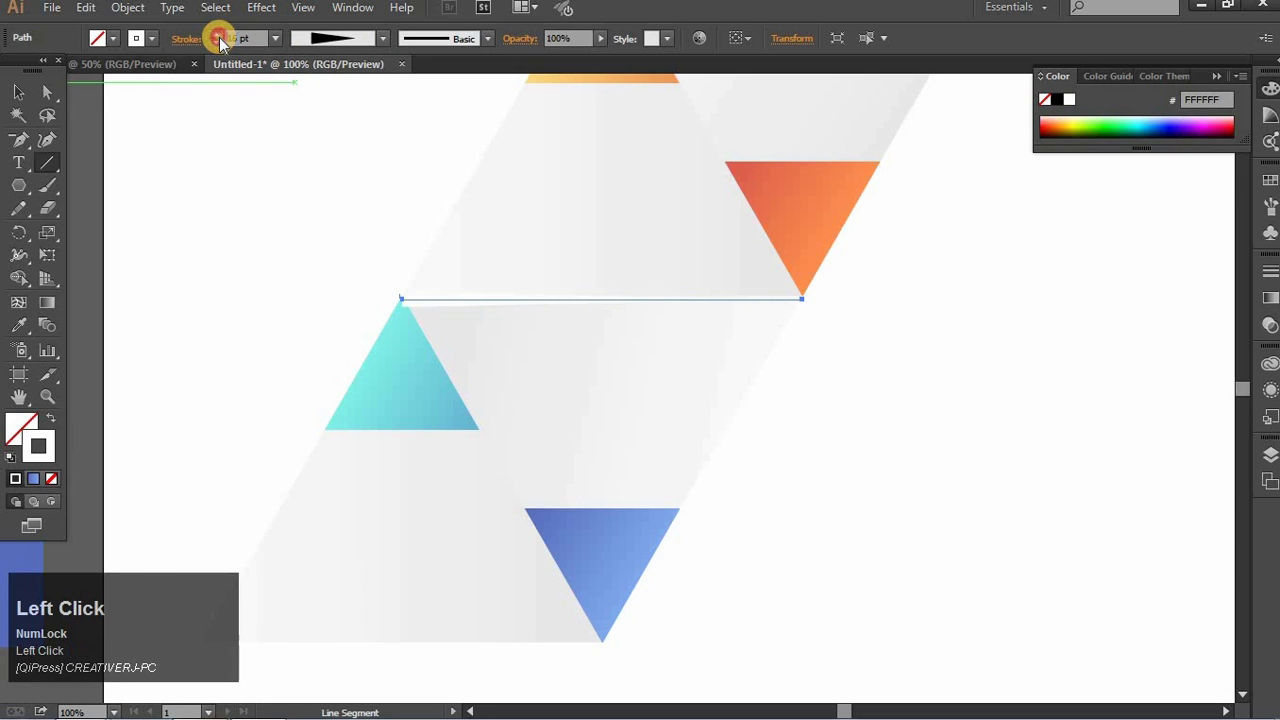
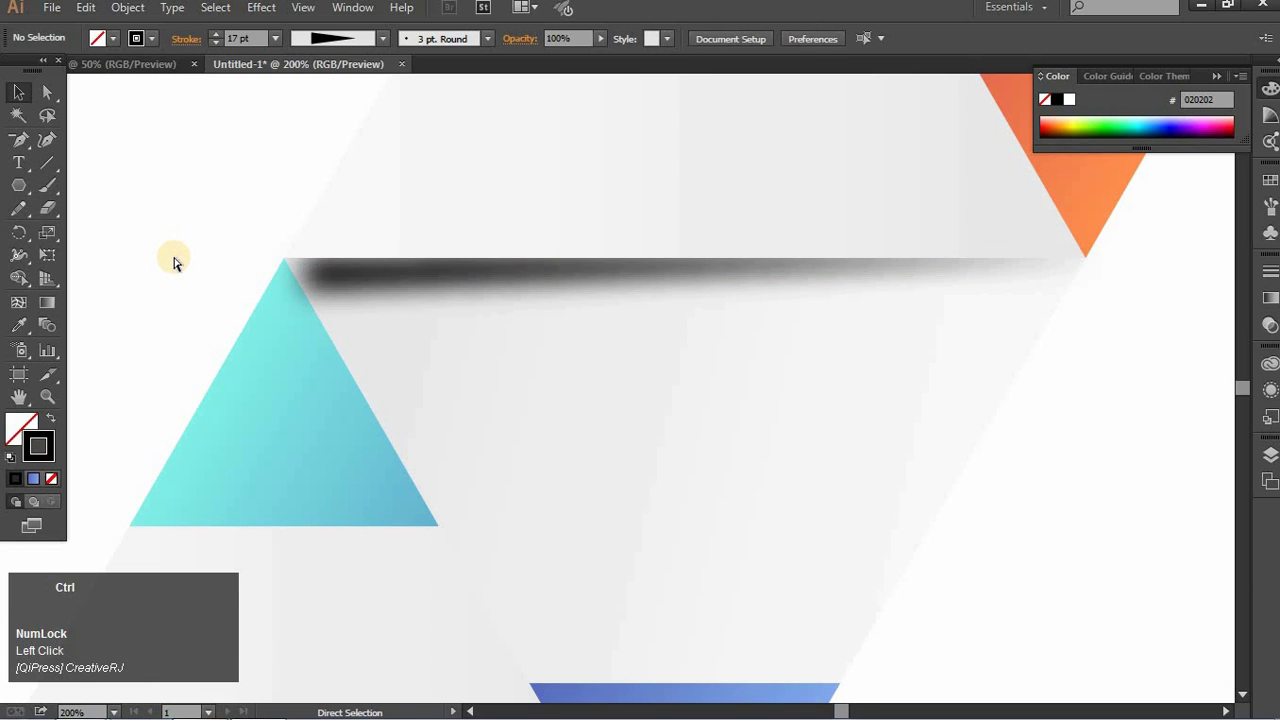
# Erase the shadow line's end near the teal apex, undoing stray attempts.
pyautogui.press('ctrl+z')
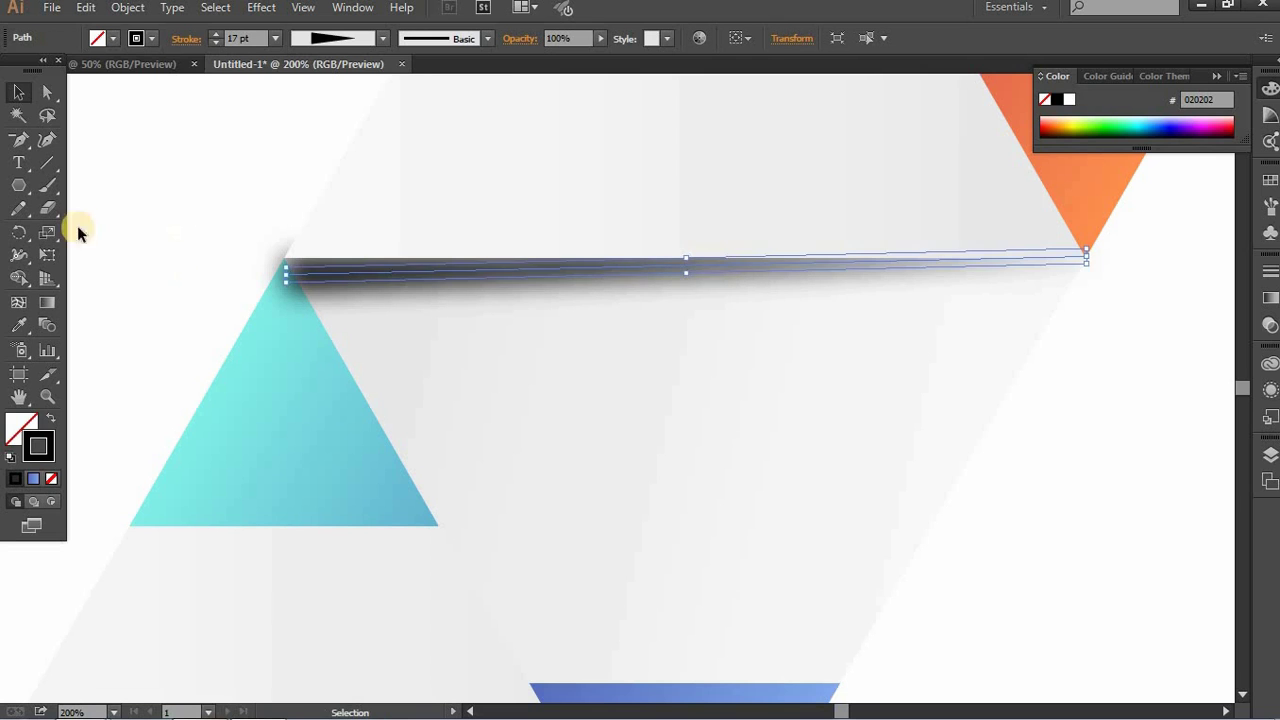
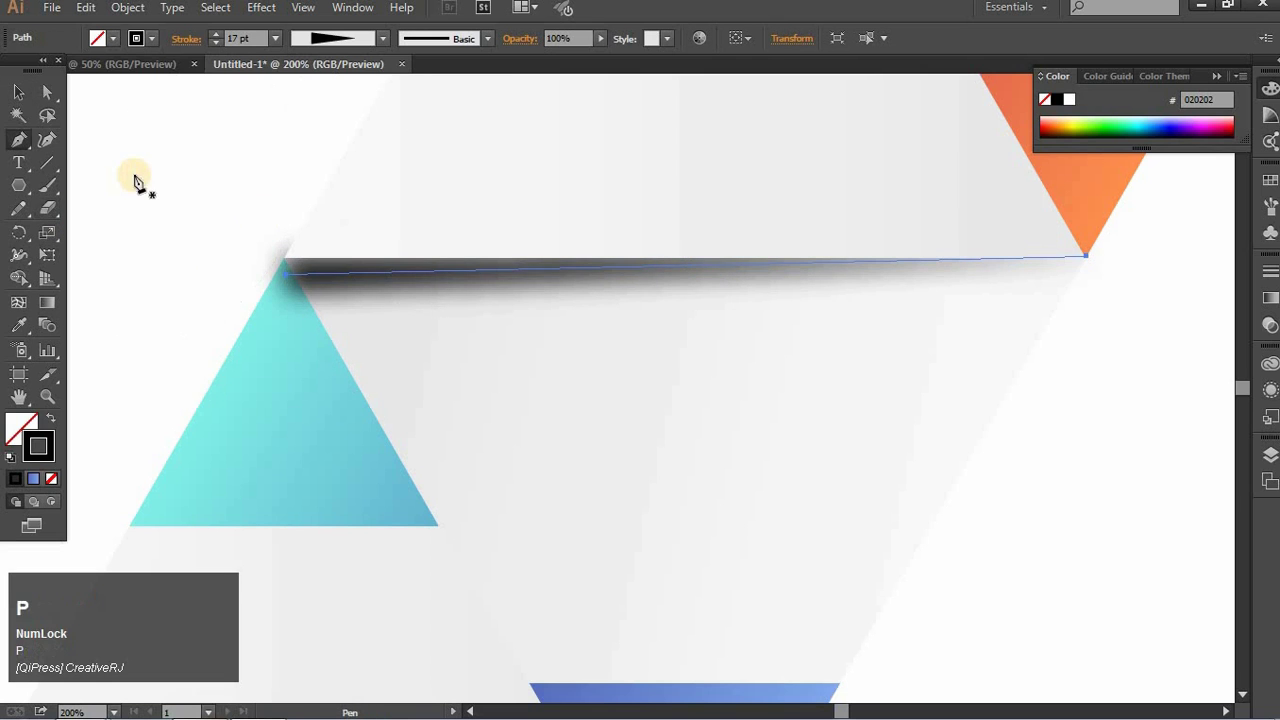
pyautogui.click(59, 218)
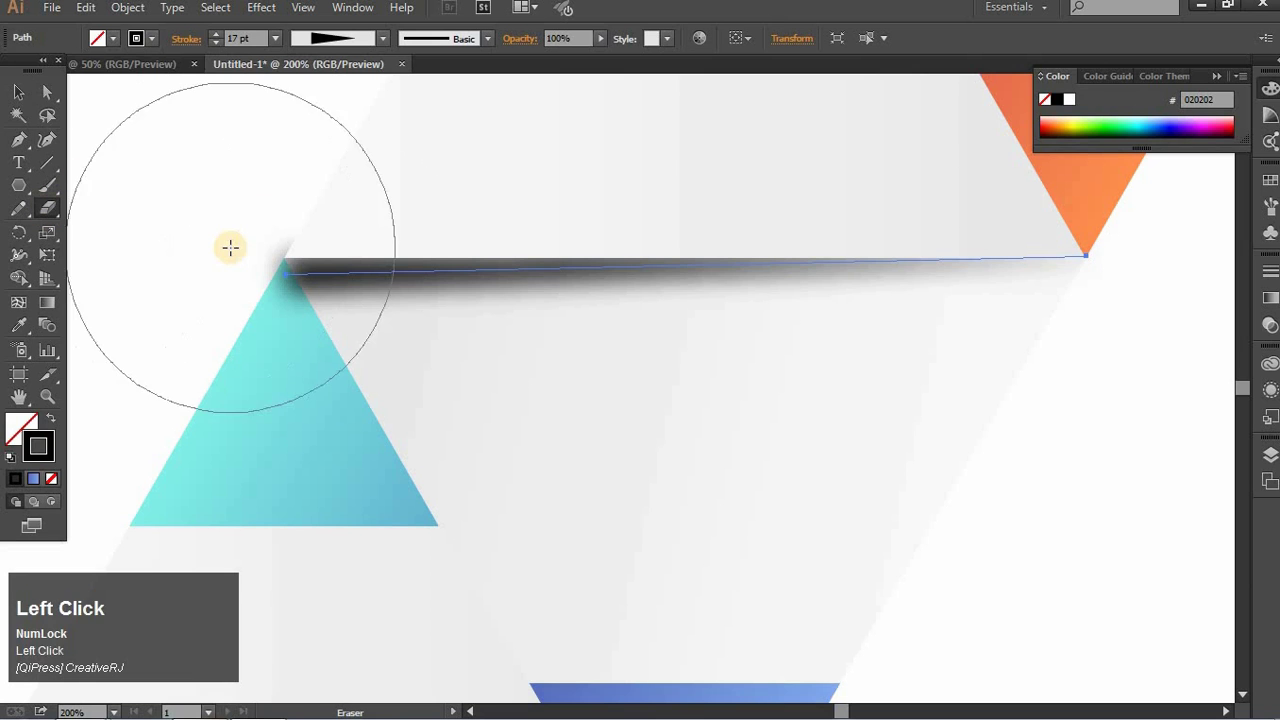
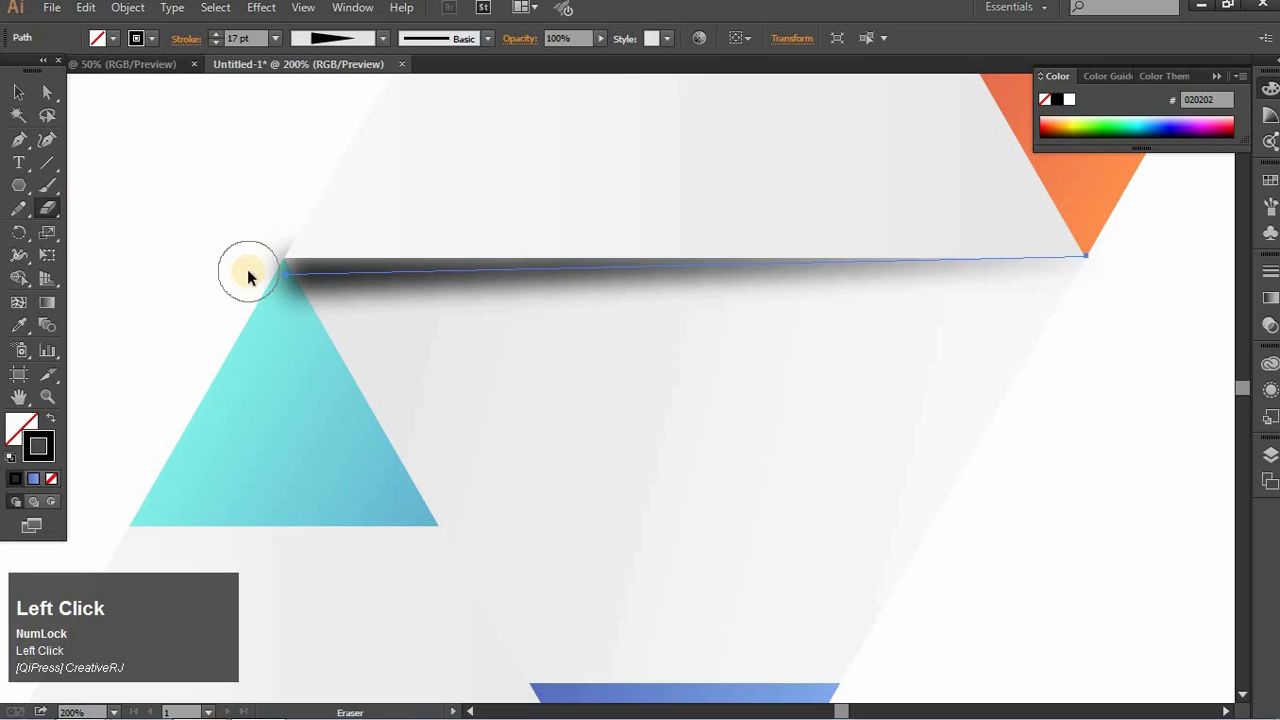
pyautogui.press('ctrl+alt+z')
pyautogui.click(30, 96)
pyautogui.press('ctrl+alt+z')
pyautogui.press('ctrl+z')
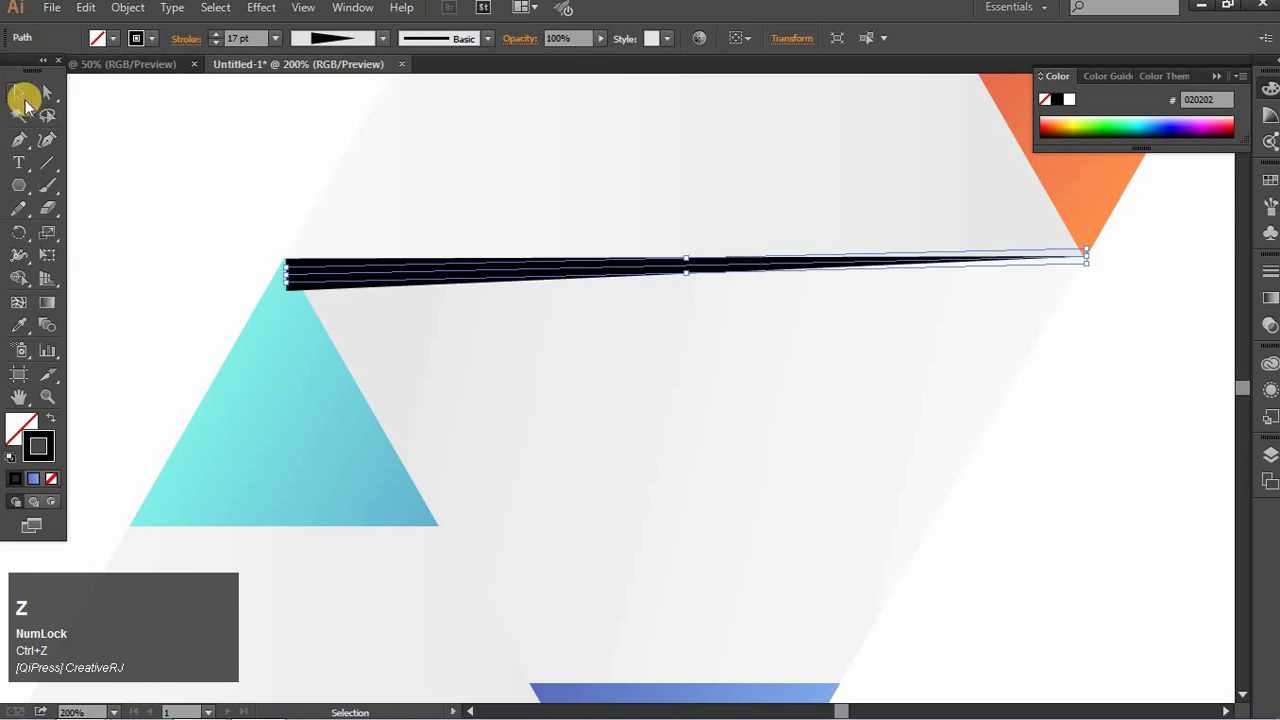
pyautogui.press('BackSpace')
# Return to the Selection tool and deselect the new shadow stroke.
pyautogui.rightClick(41, 193)
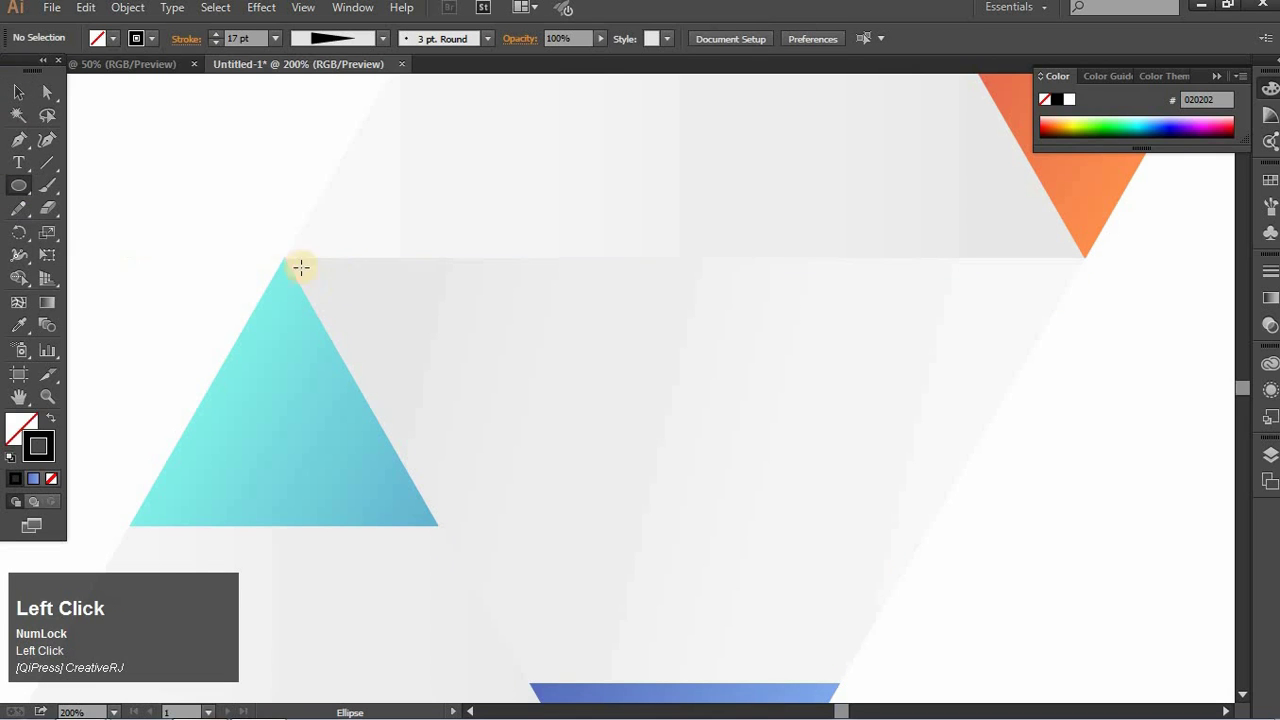
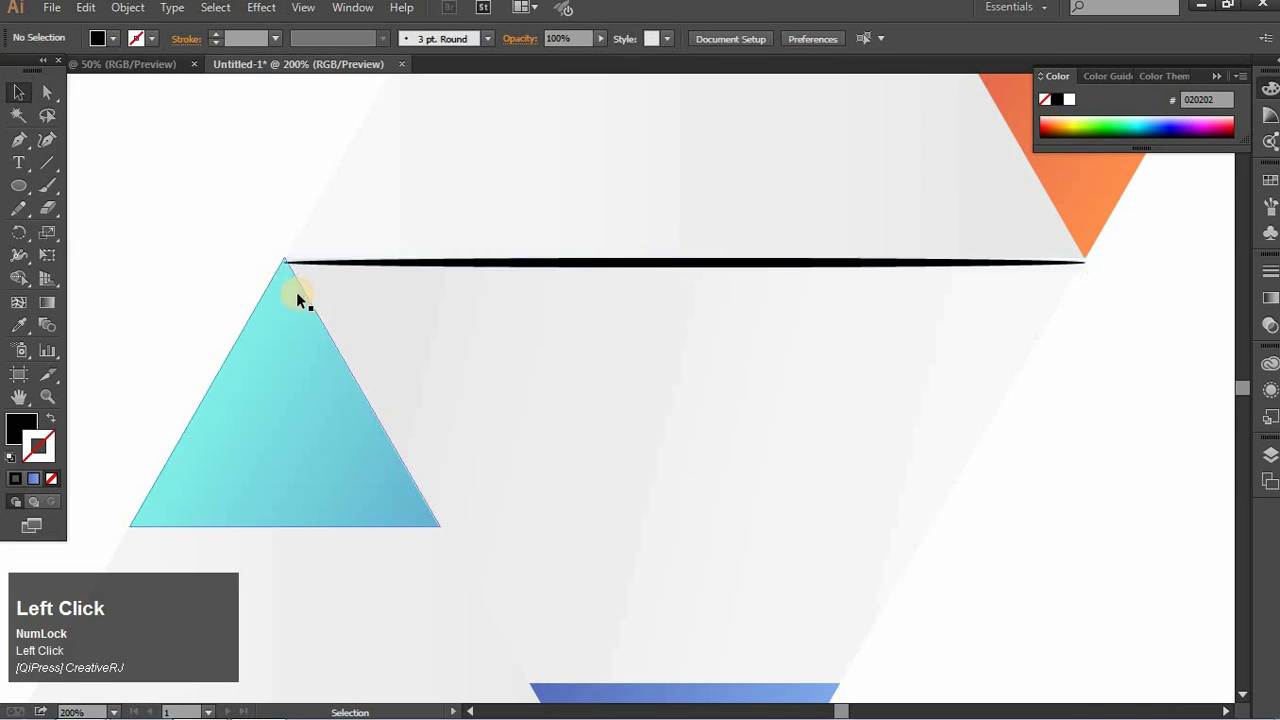
pyautogui.press('Up')
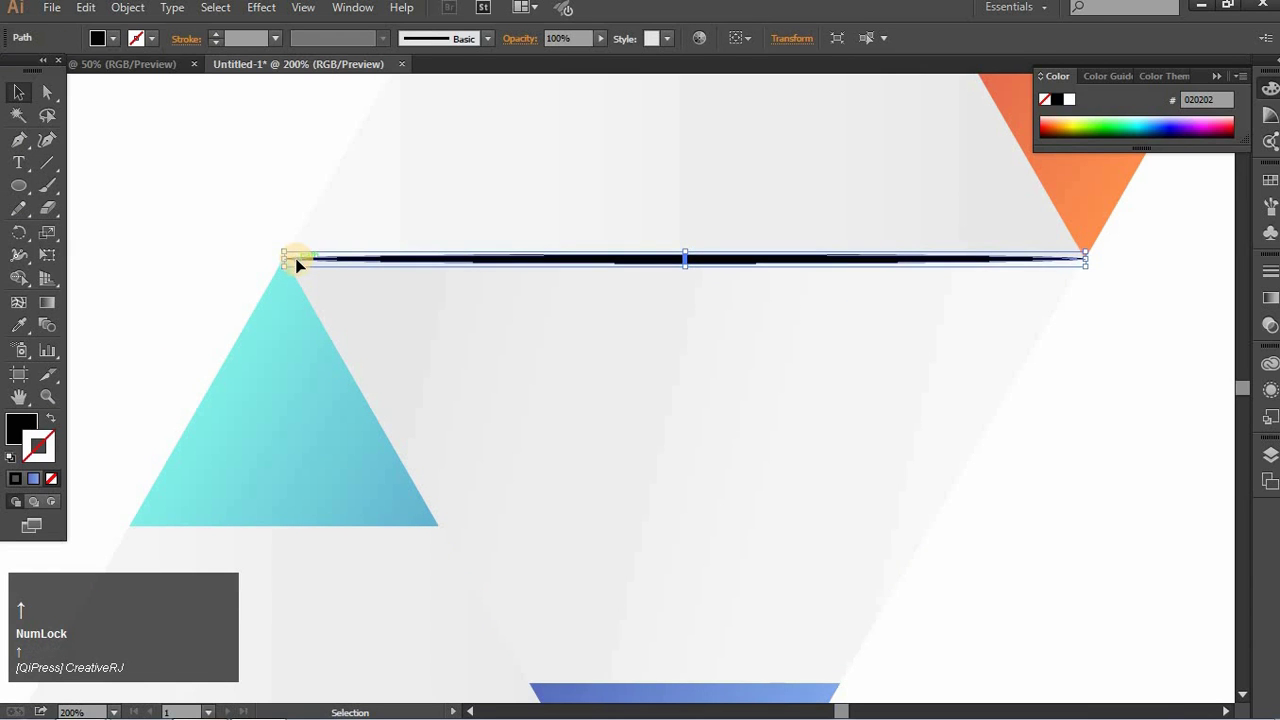
pyautogui.click(1092, 467)
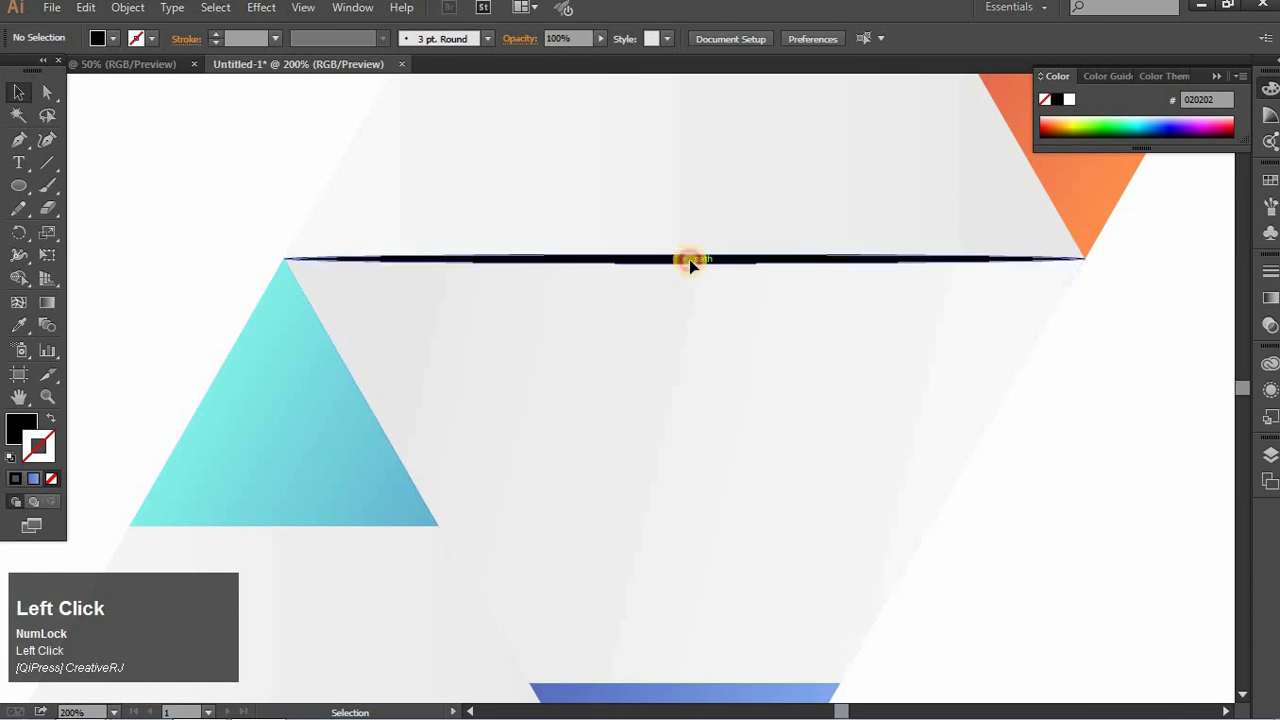
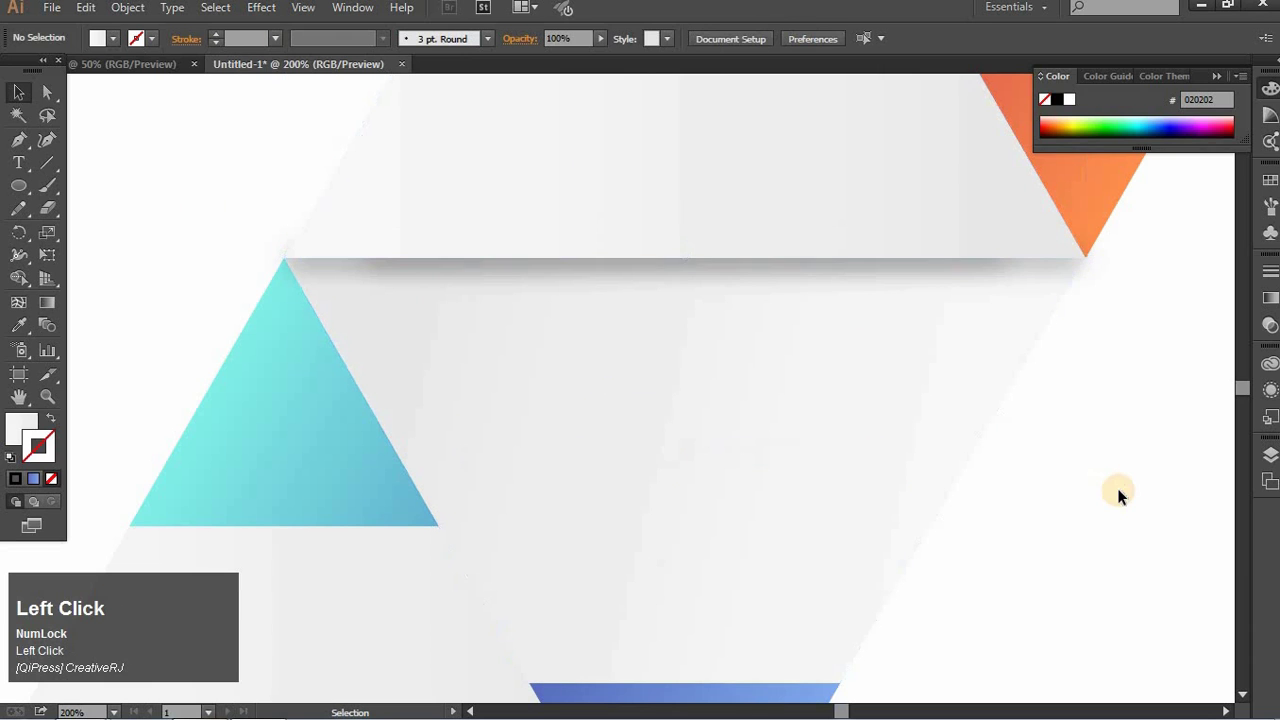
# Duplicate the top shadow stroke and rotate the copy onto the teal–blue diagonal edge.
pyautogui.click(959, 267)
pyautogui.press('Right')
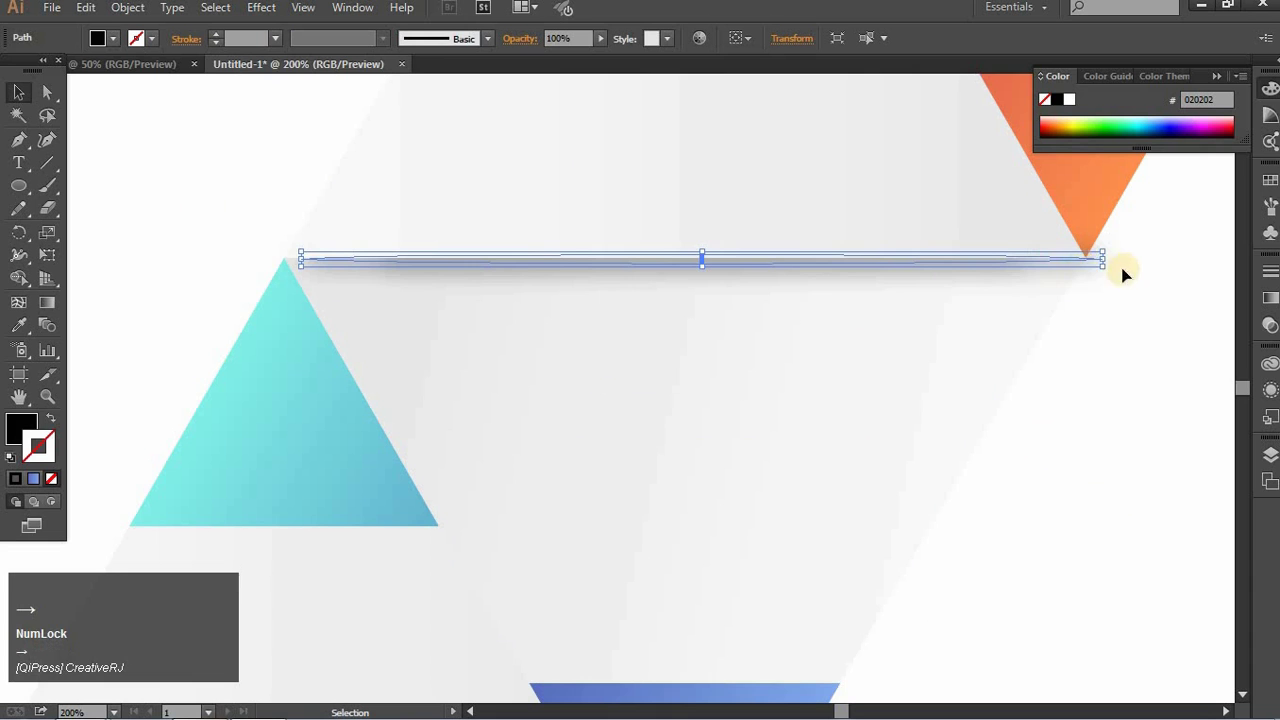
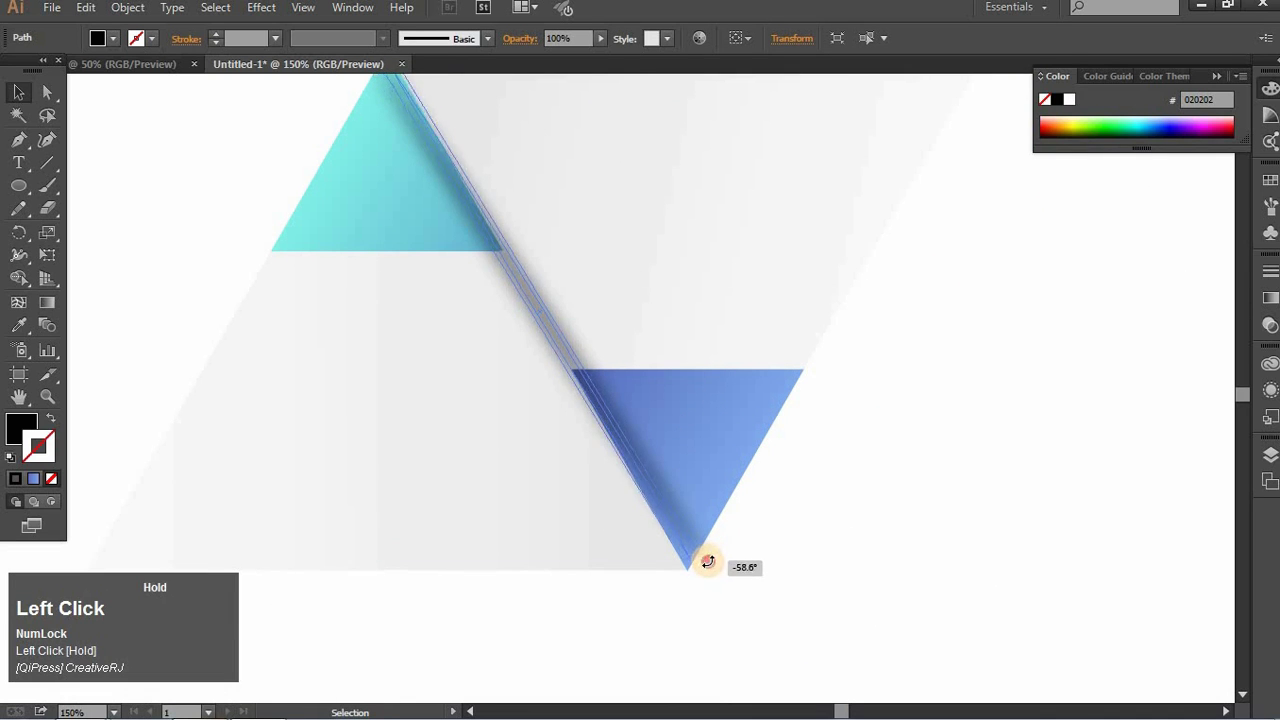
pyautogui.press('space')
pyautogui.click(648, 472)
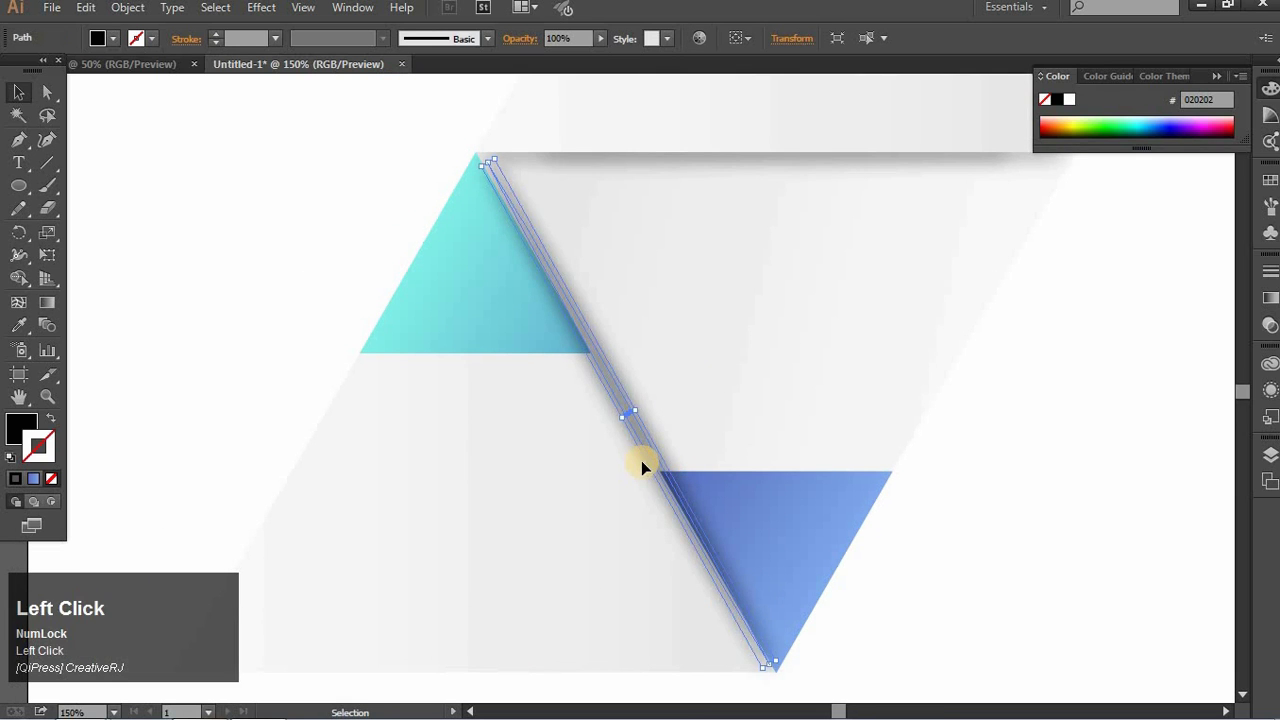
# Send the diagonal shadow behind the triangles and trim the top shadow near the apex.
pyautogui.click(500, 280)
pyautogui.rightClick(503, 288)
pyautogui.click(645, 533)
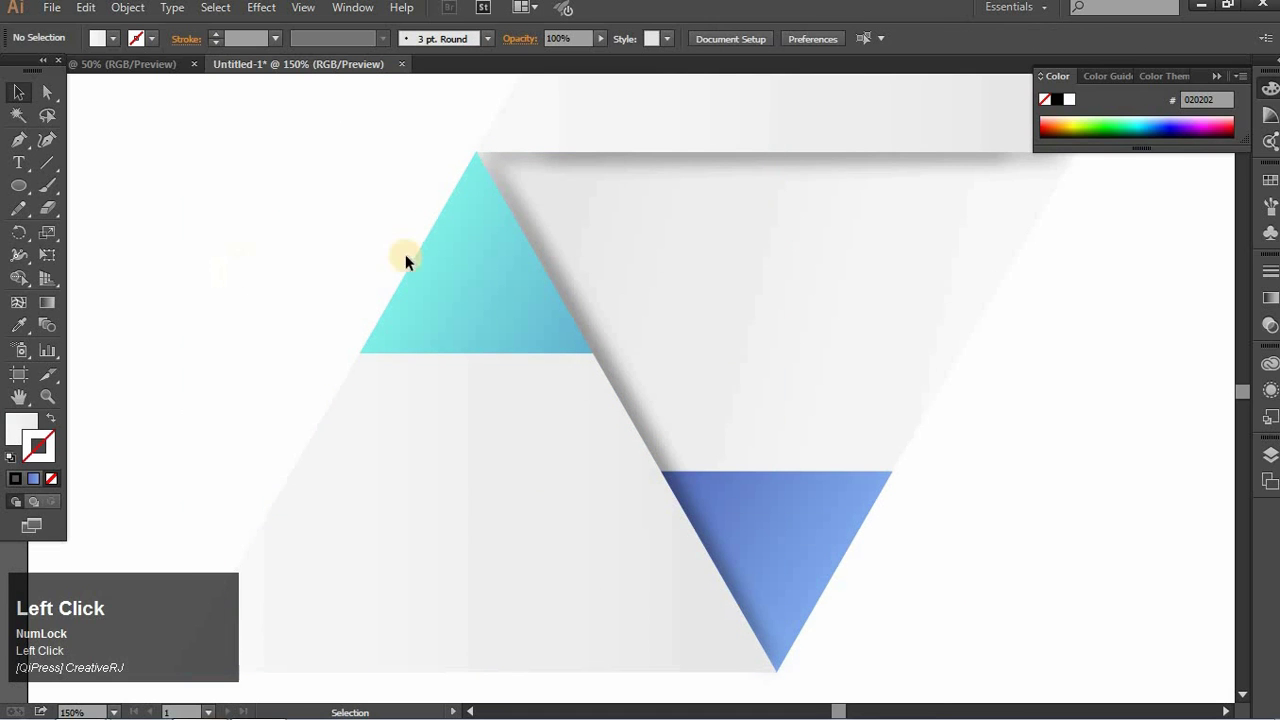
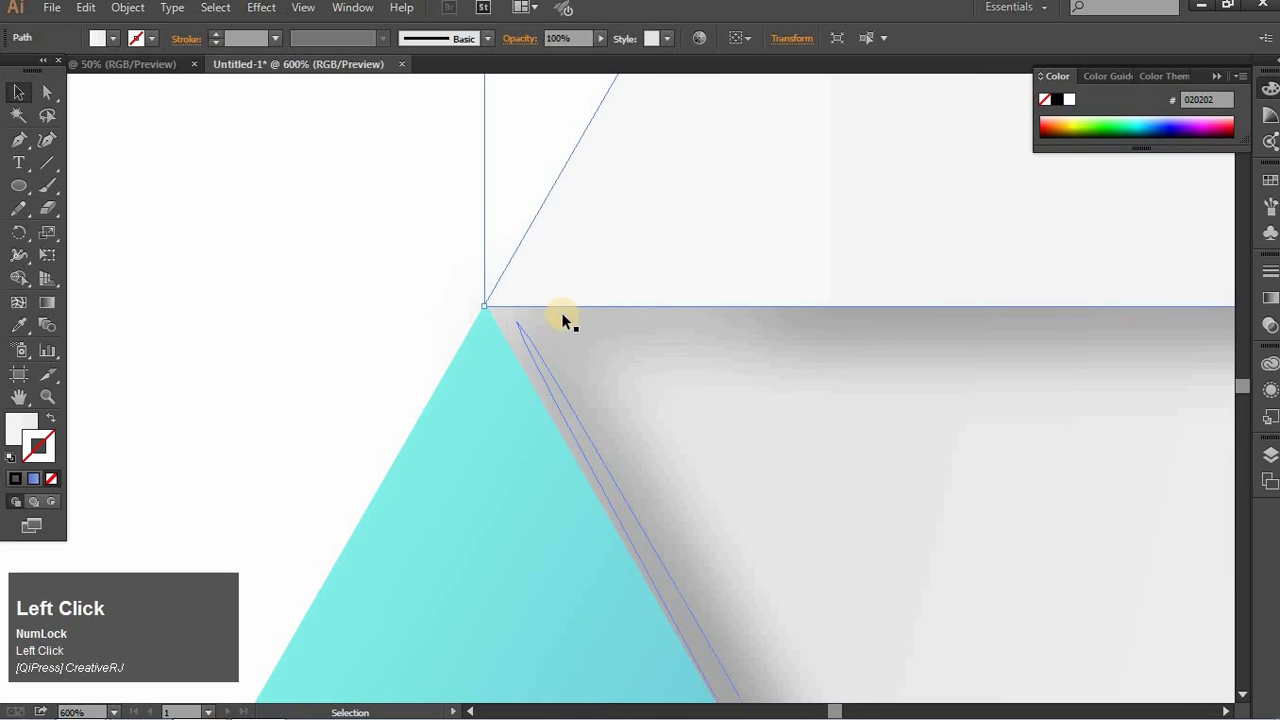
pyautogui.moveTo(719, 326); pyautogui.dragTo(286, 329)
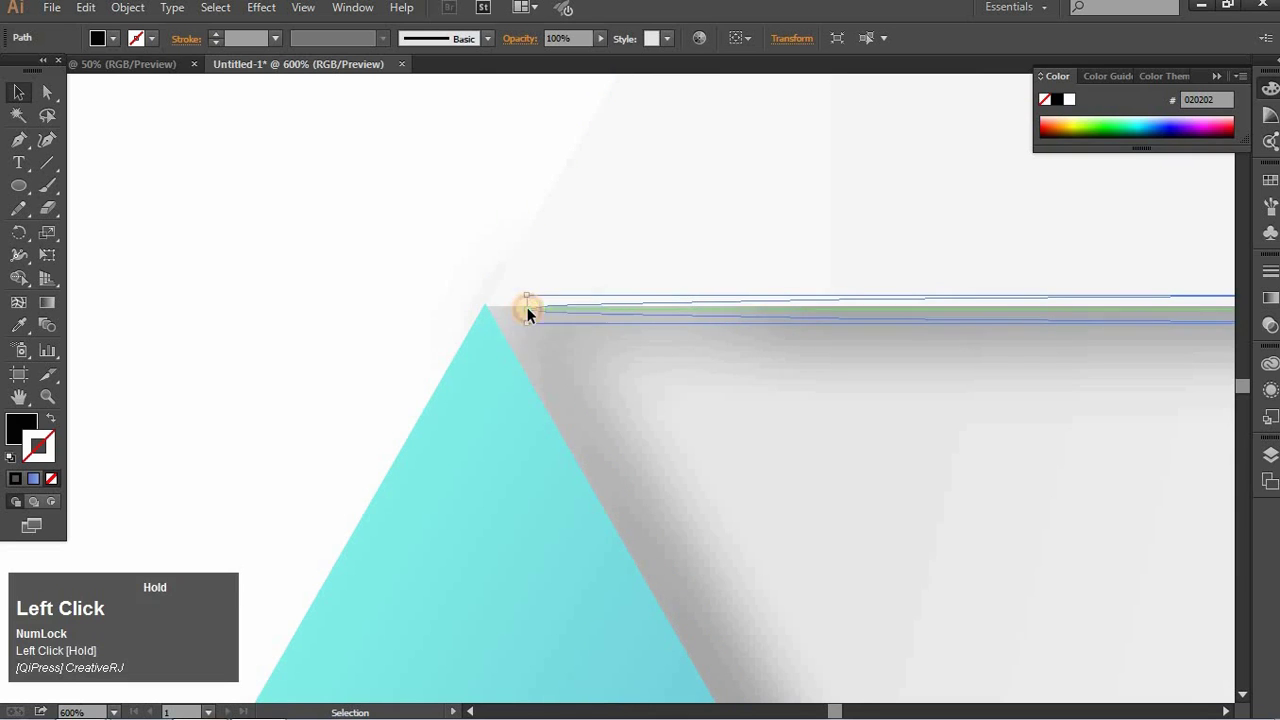
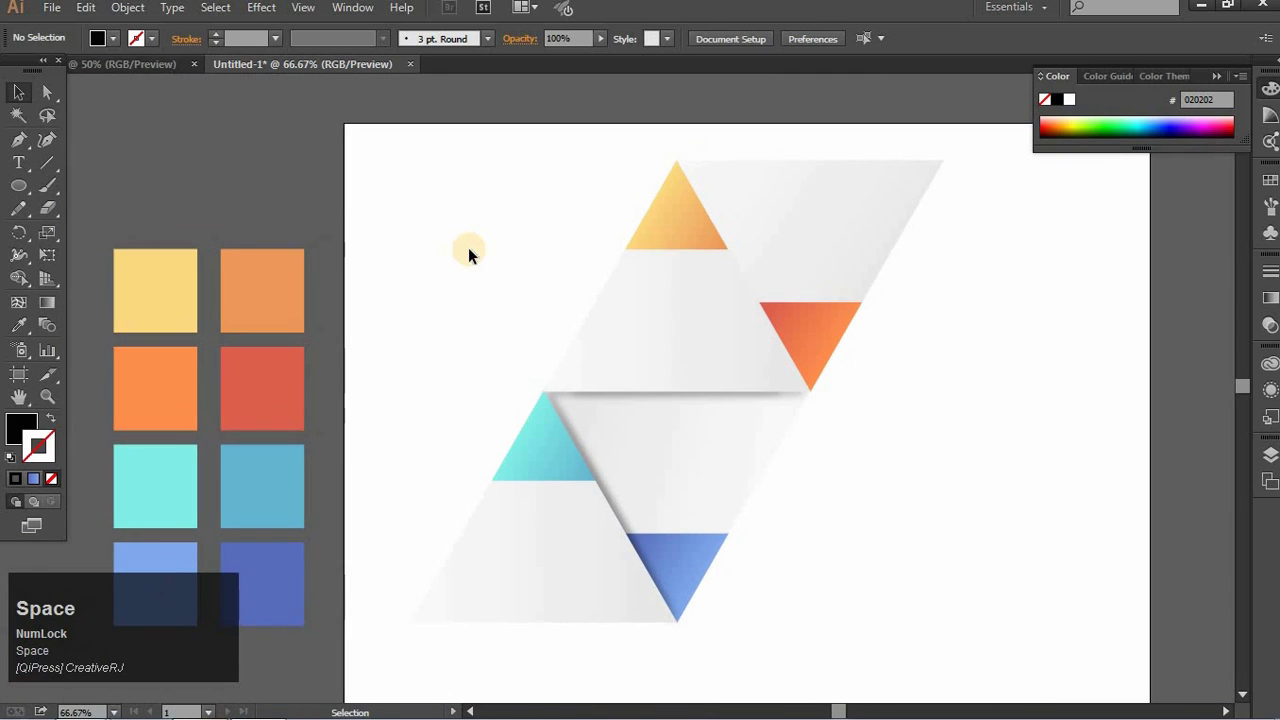
# Duplicate the shadow stroke onto the blue triangle's edge.
pyautogui.click(445, 385)
pyautogui.rightClick(448, 390)
pyautogui.click(448, 390)
pyautogui.press('space')
pyautogui.click(414, 443)
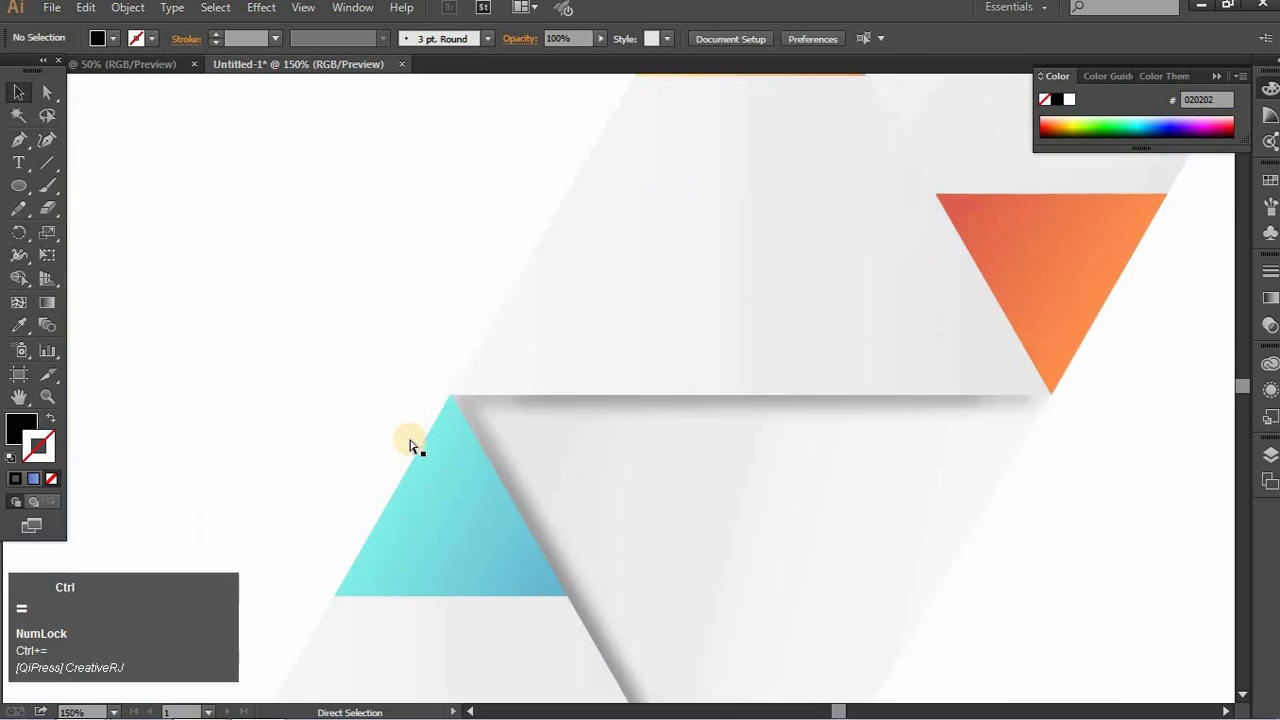
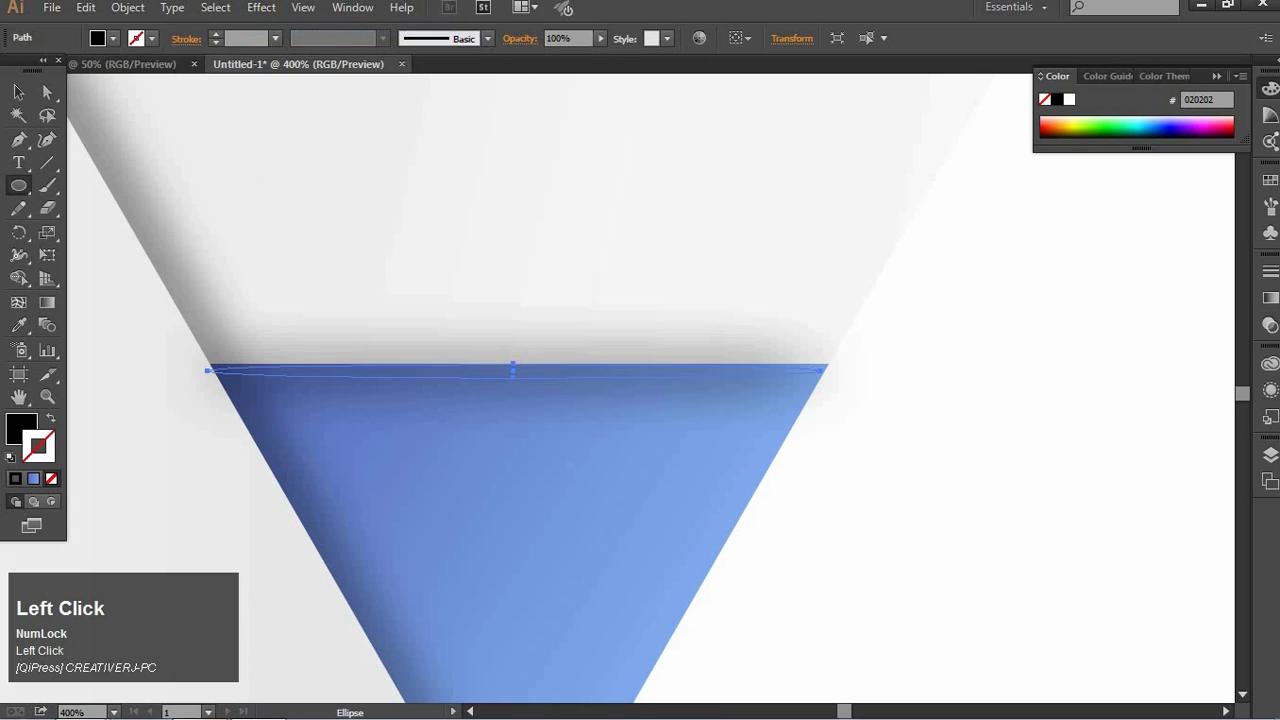
pyautogui.press('Right')
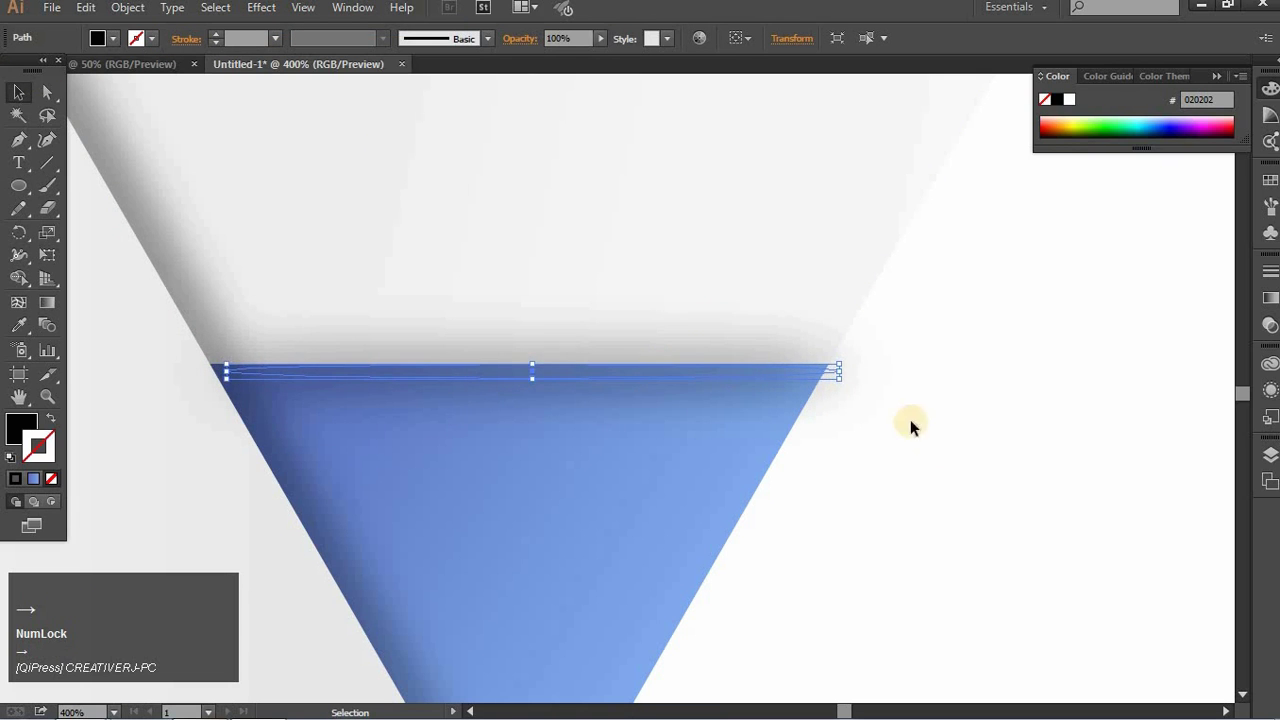
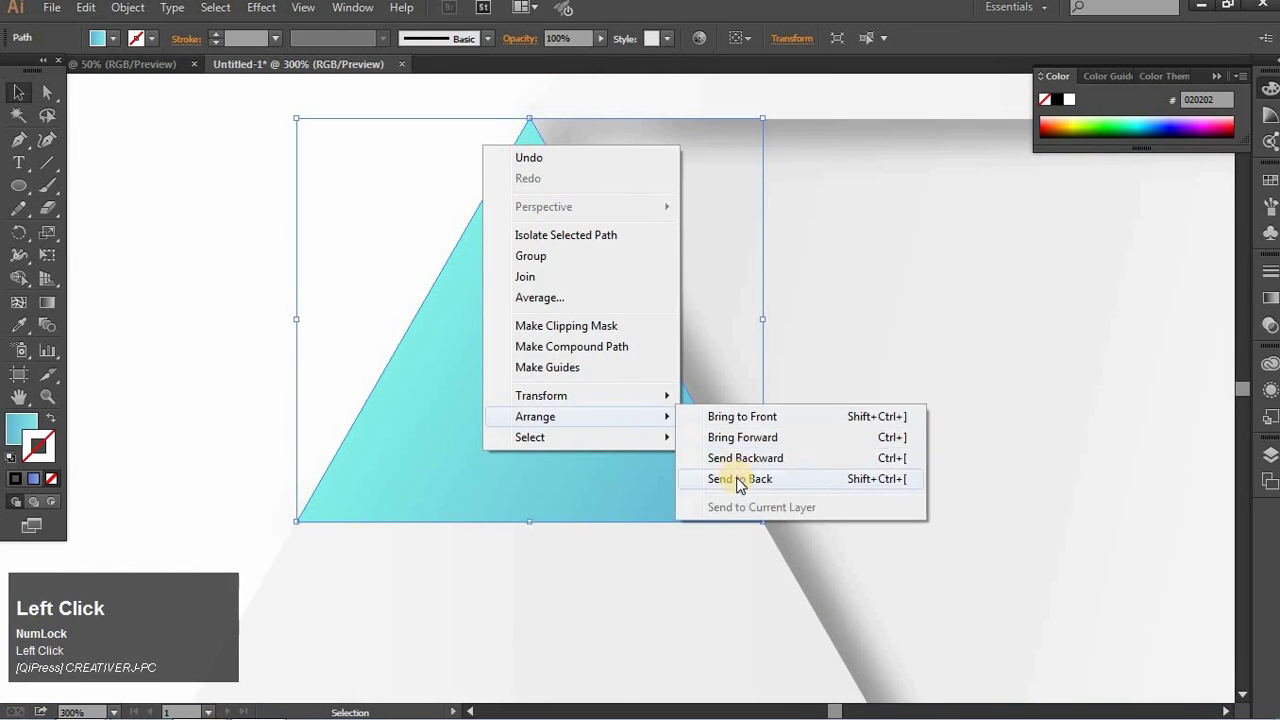
# Send the teal and blue triangles and their shadow strokes to the back.
pyautogui.click(645, 344)
pyautogui.click(646, 345)
pyautogui.rightClick(665, 352)
pyautogui.click(817, 637)
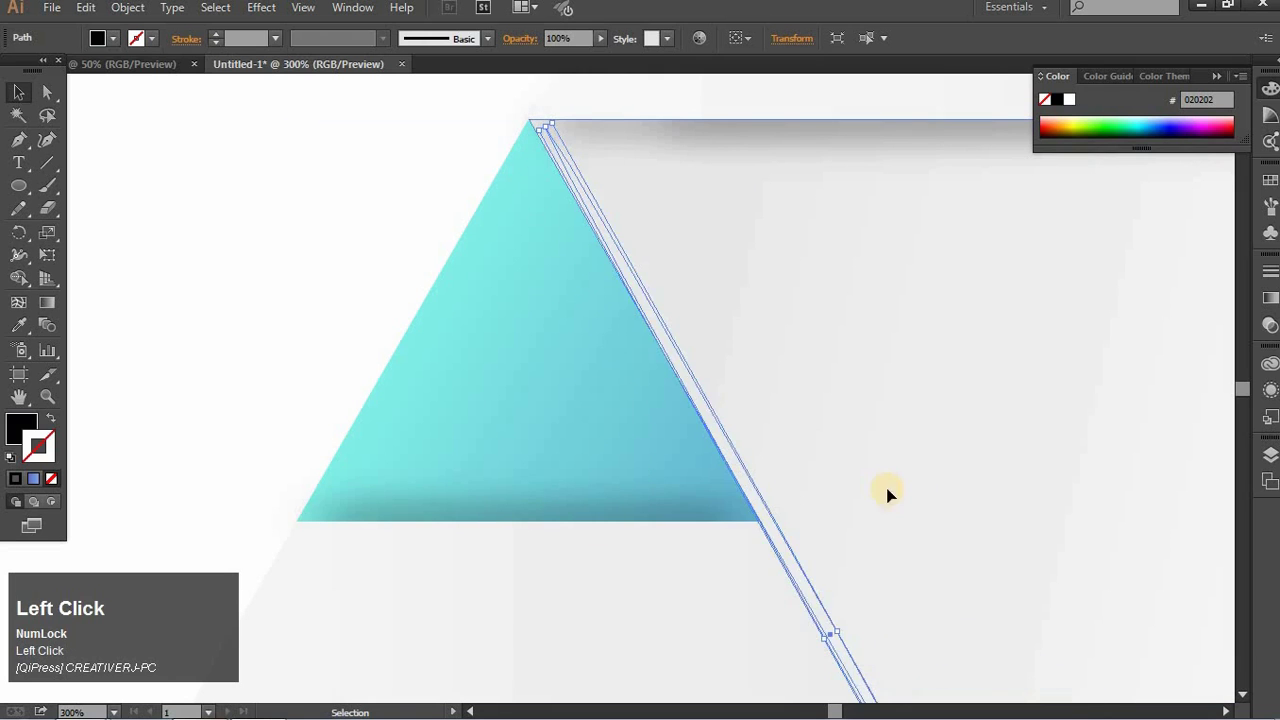
pyautogui.click(1104, 475)
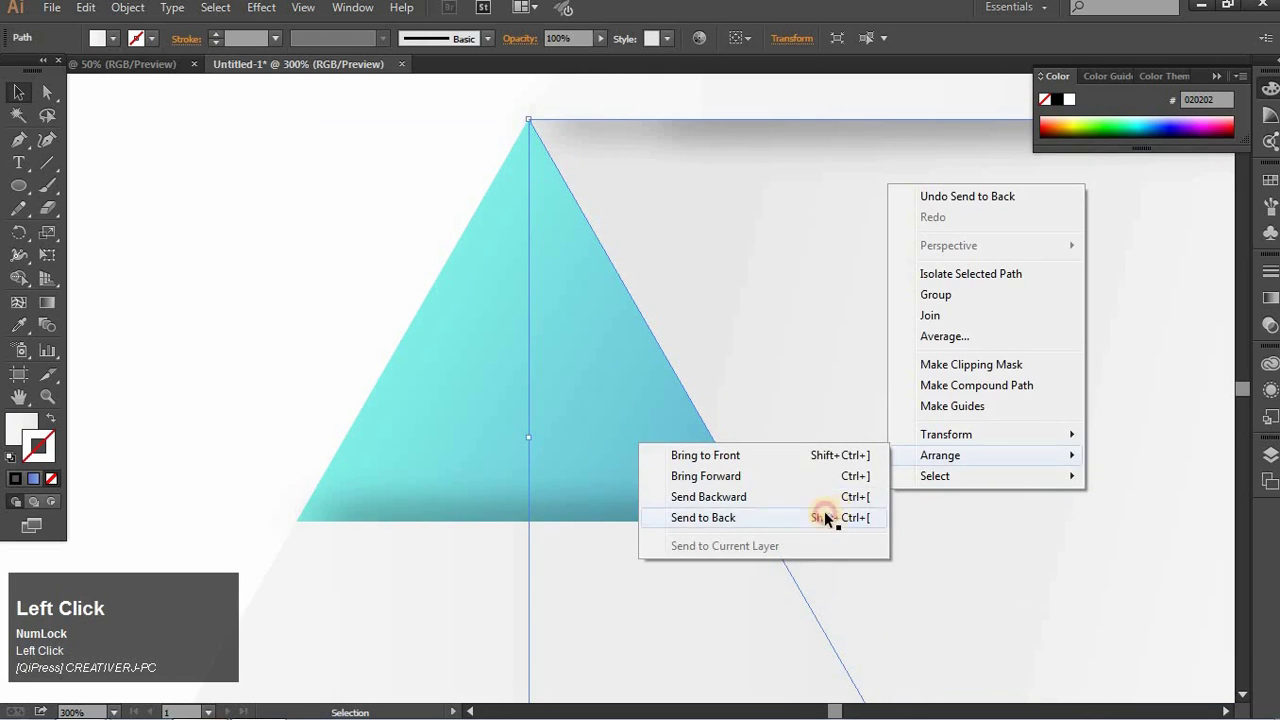
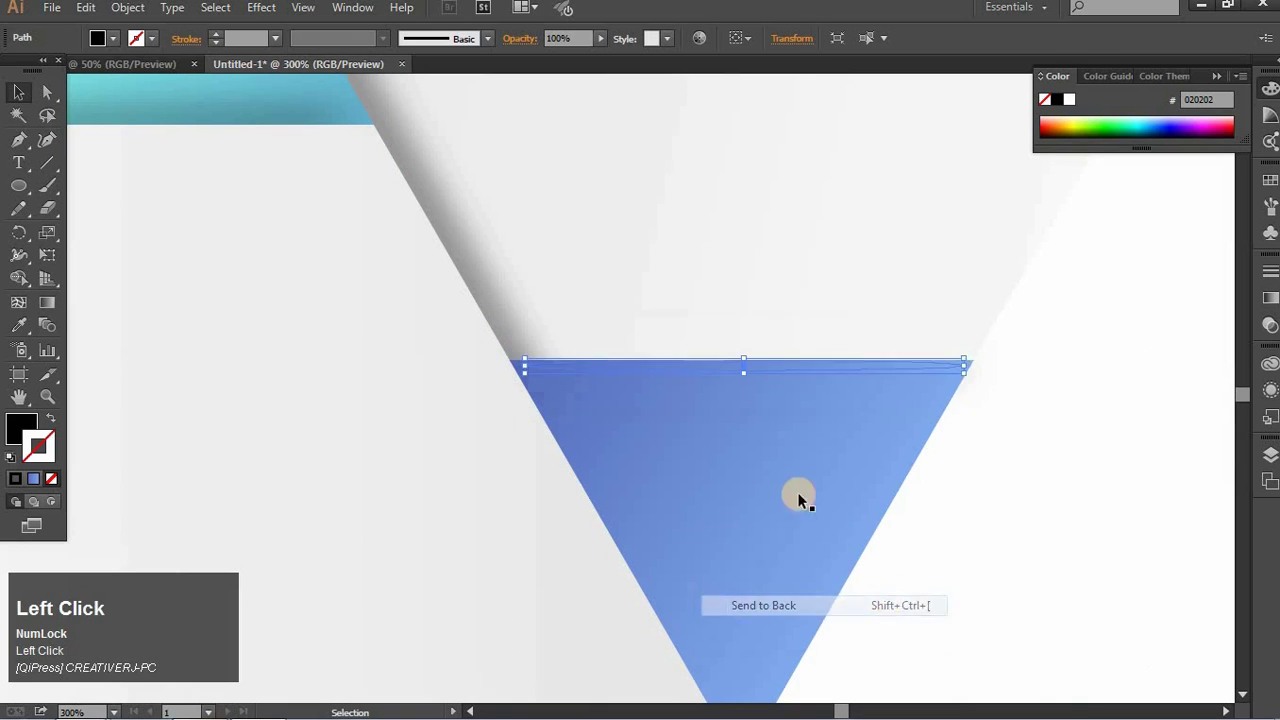
pyautogui.rightClick(806, 505)
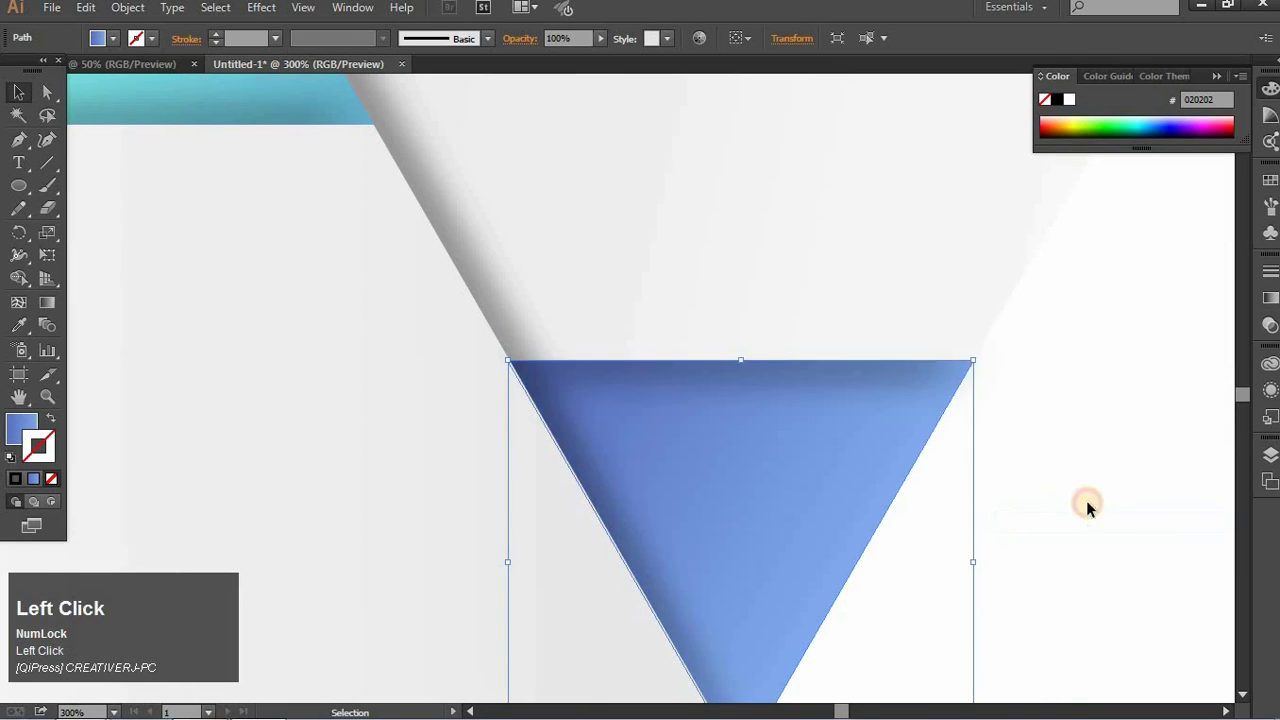
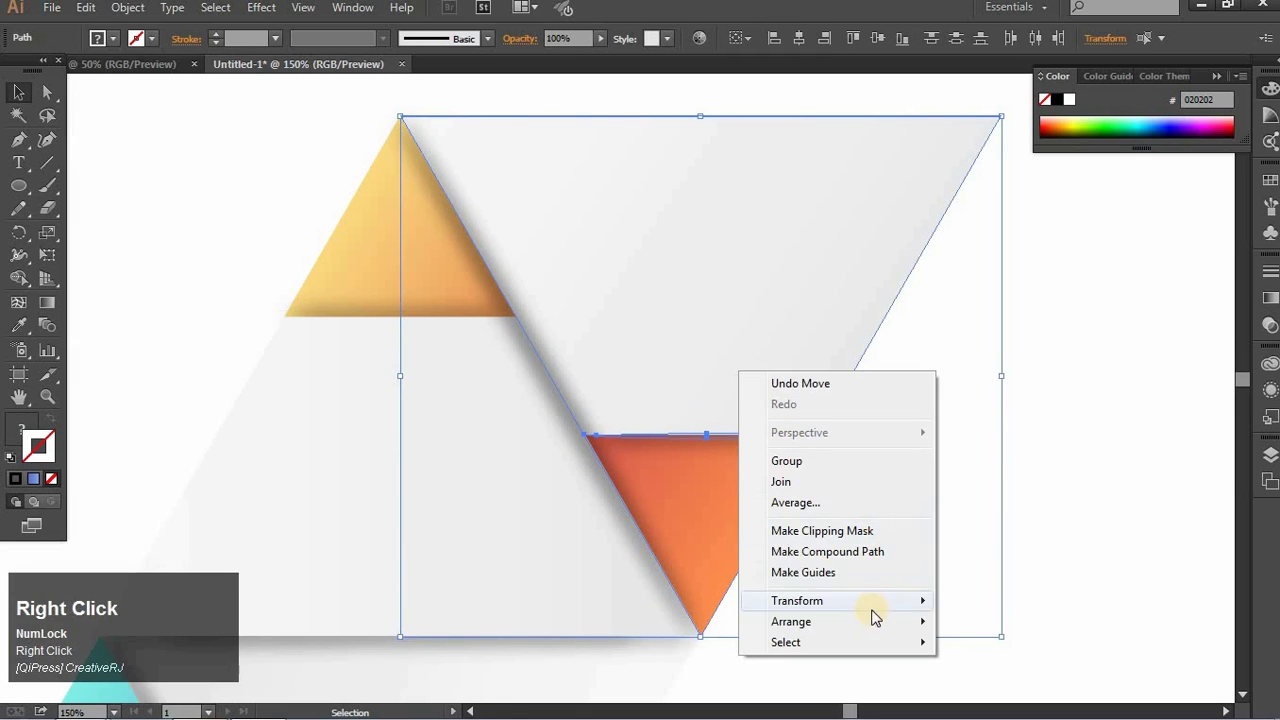
pyautogui.click(883, 633)
# Zoom out to bring the whole infographic into view.
pyautogui.press('ctrl+-')
pyautogui.press('space')
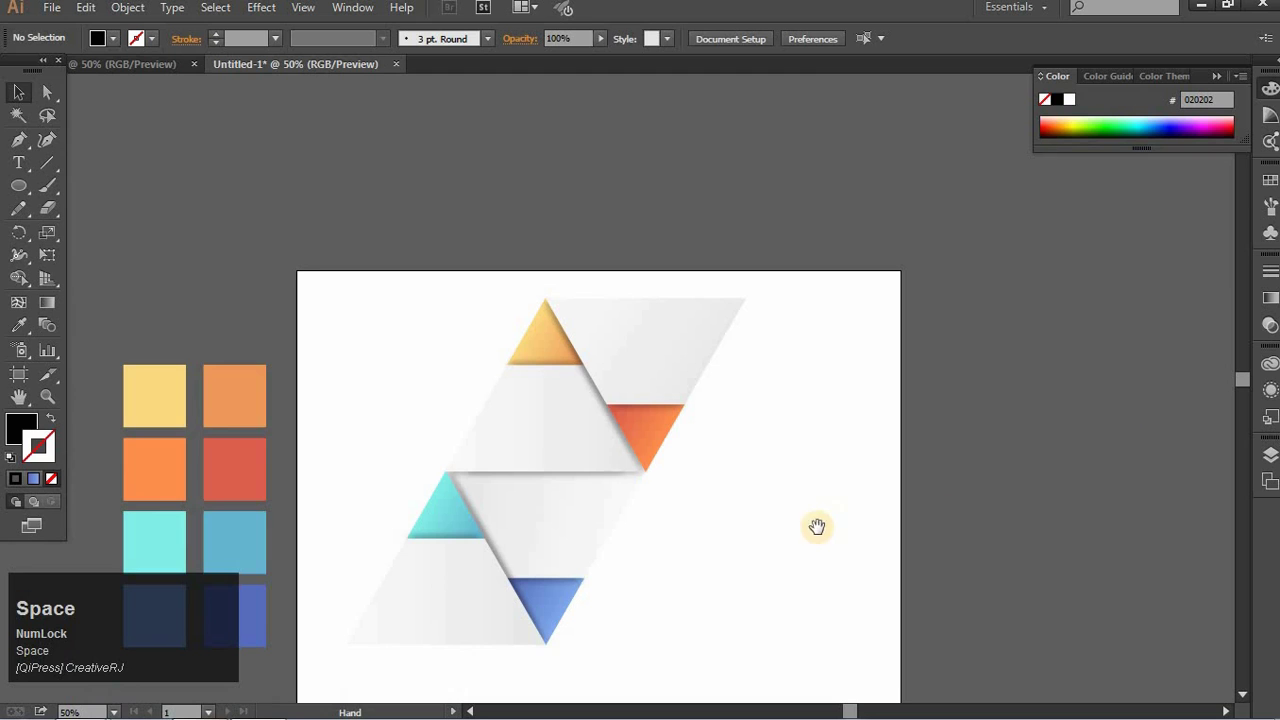
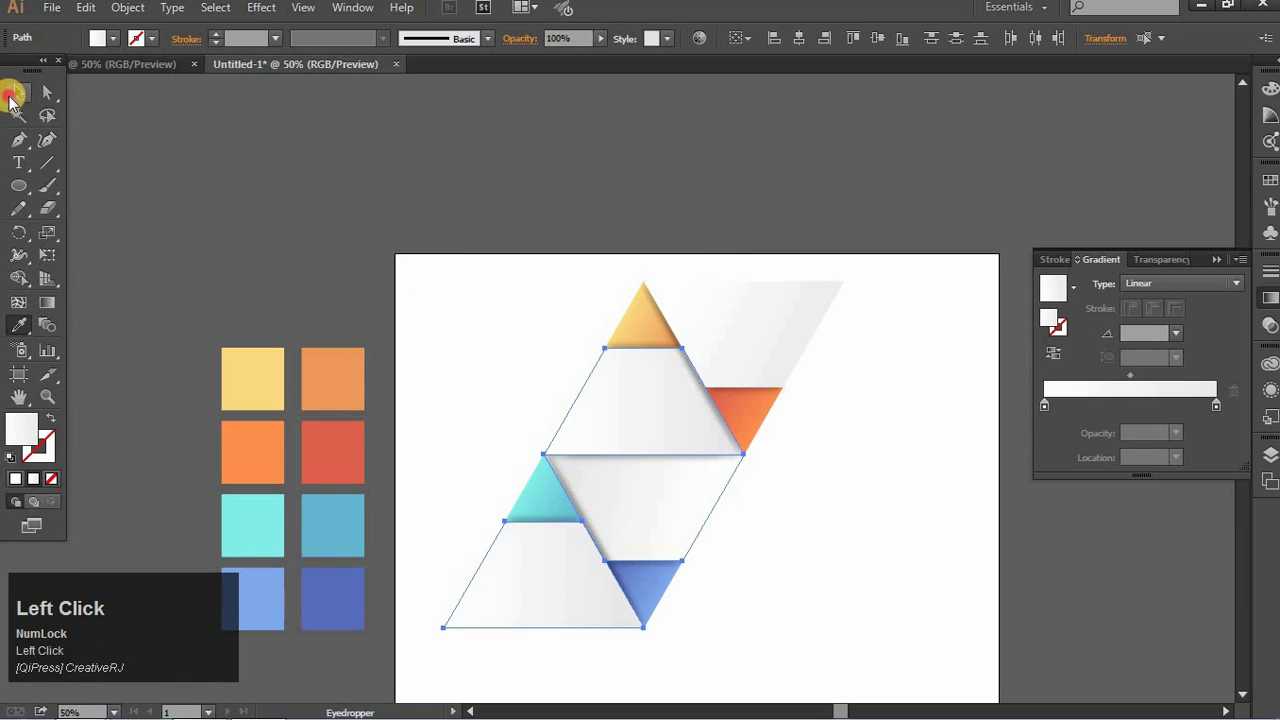
# Deselect the panels after placing the gradient background rectangle.
pyautogui.press('space')
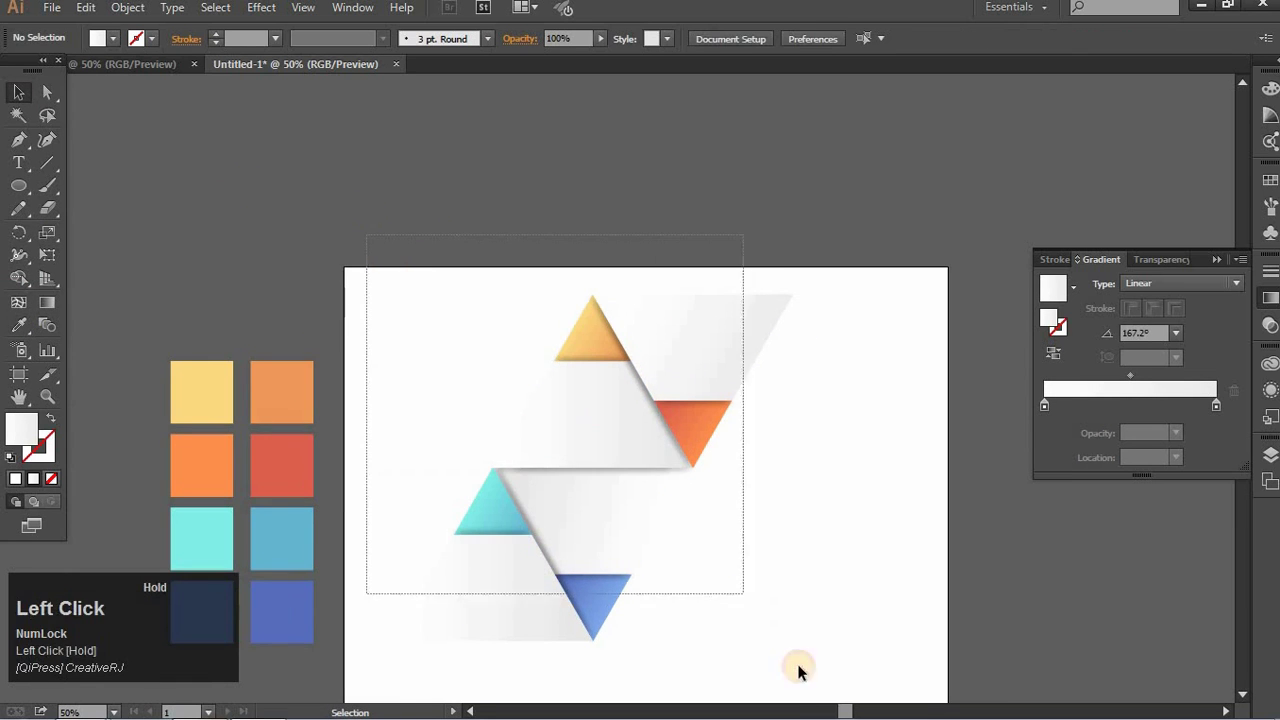
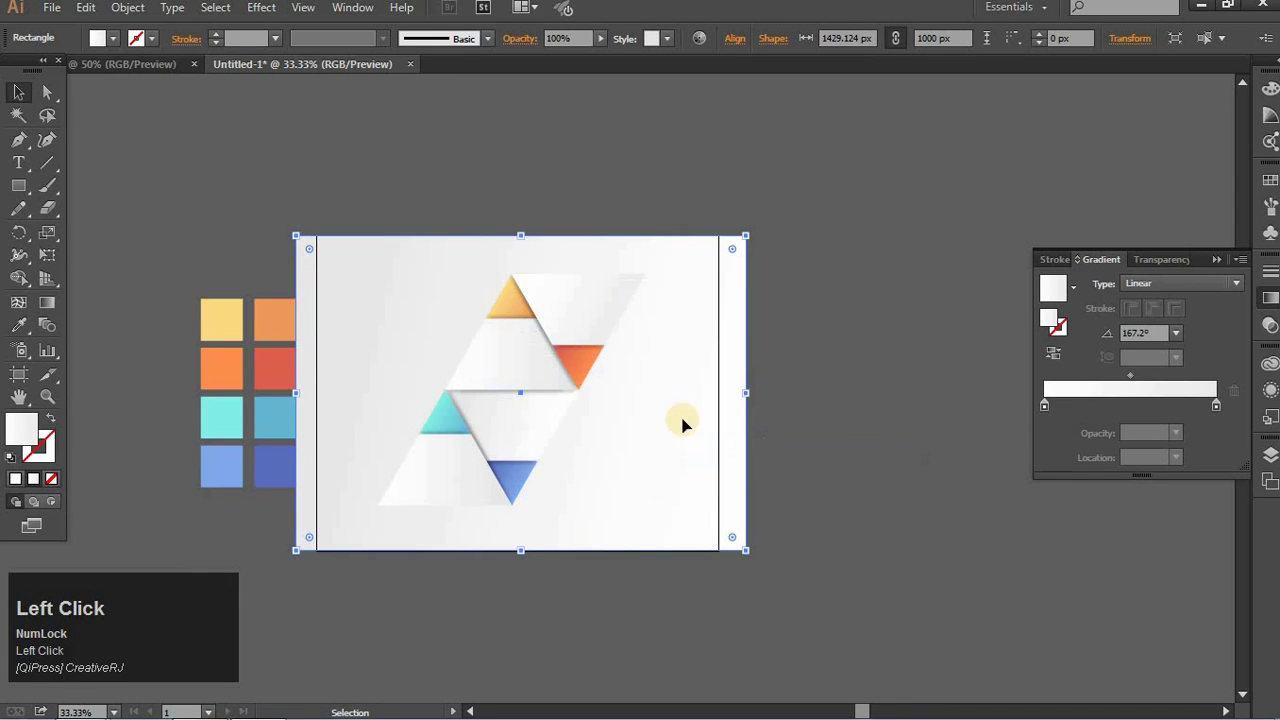
# Angle the background gradient diagonally and set pale colours on its stops.
pyautogui.moveTo(1065, 361); pyautogui.dragTo(1057, 368)
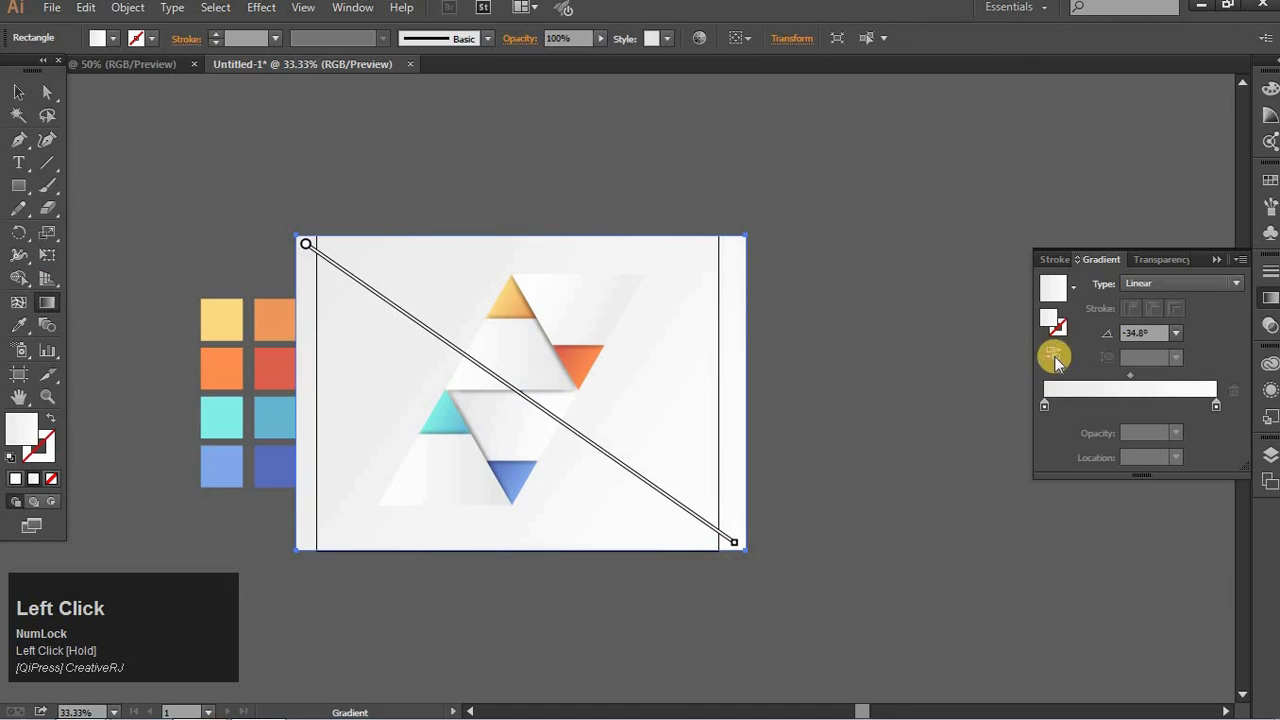
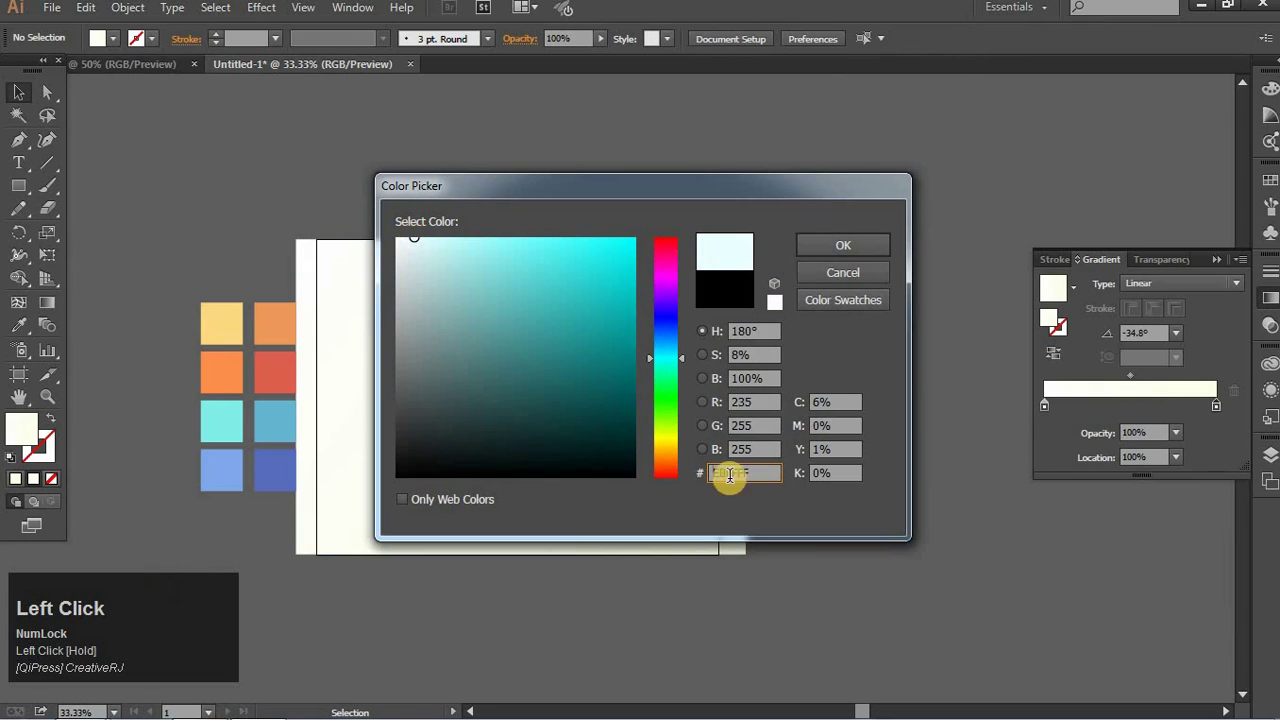
pyautogui.press('ctrl+a')
pyautogui.press('ctrl+c')
pyautogui.click(857, 248)
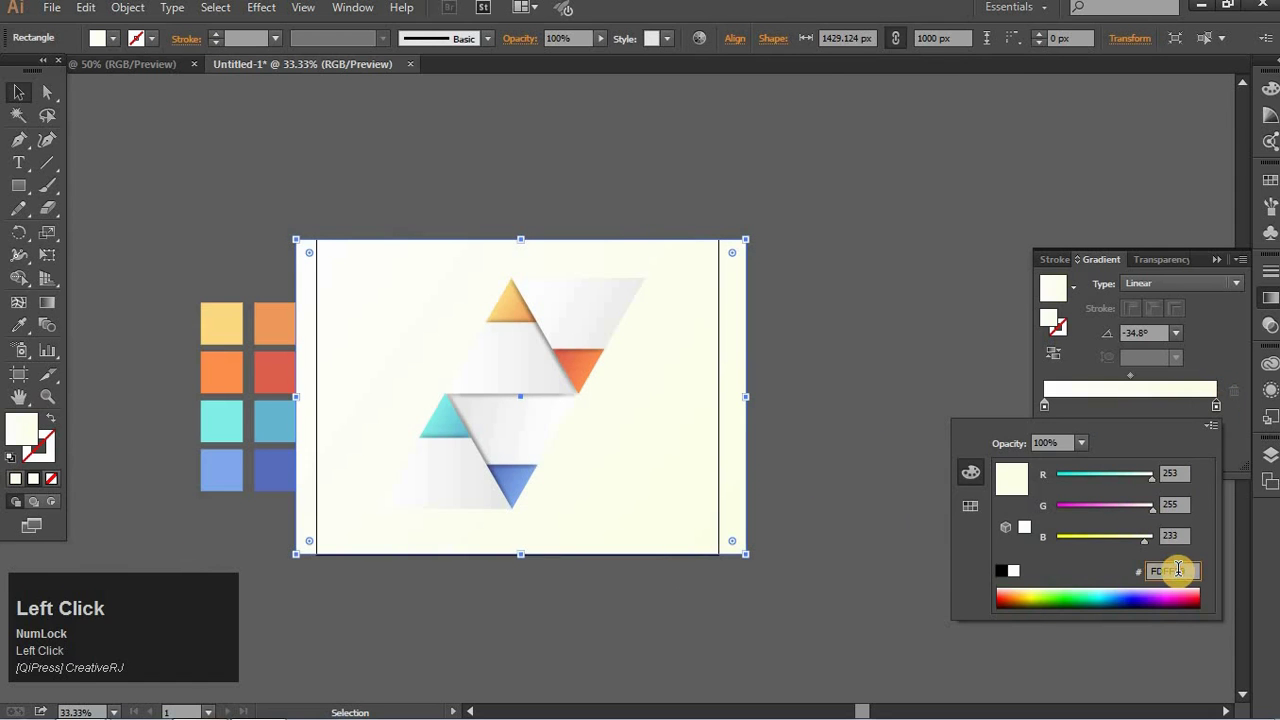
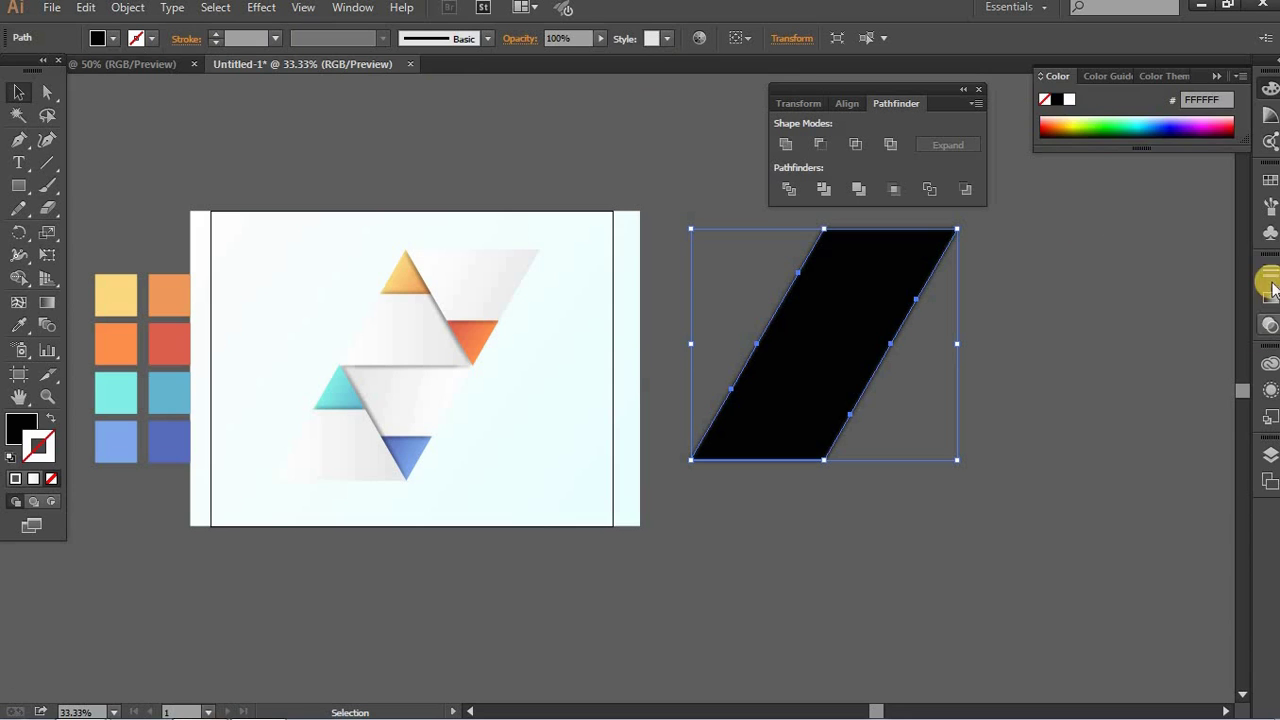
# Set the parallelogram to 18% opacity with a 6.7 px Gaussian blur.
pyautogui.click(1195, 299)
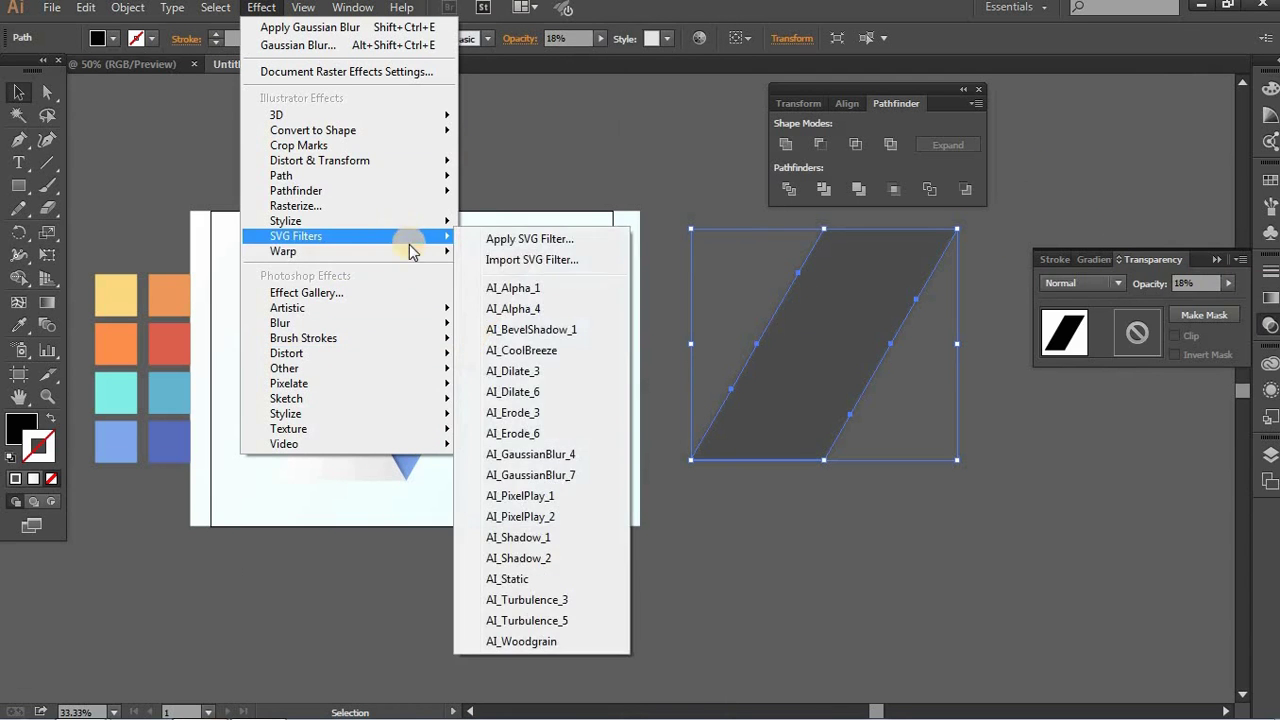
pyautogui.click(447, 332)
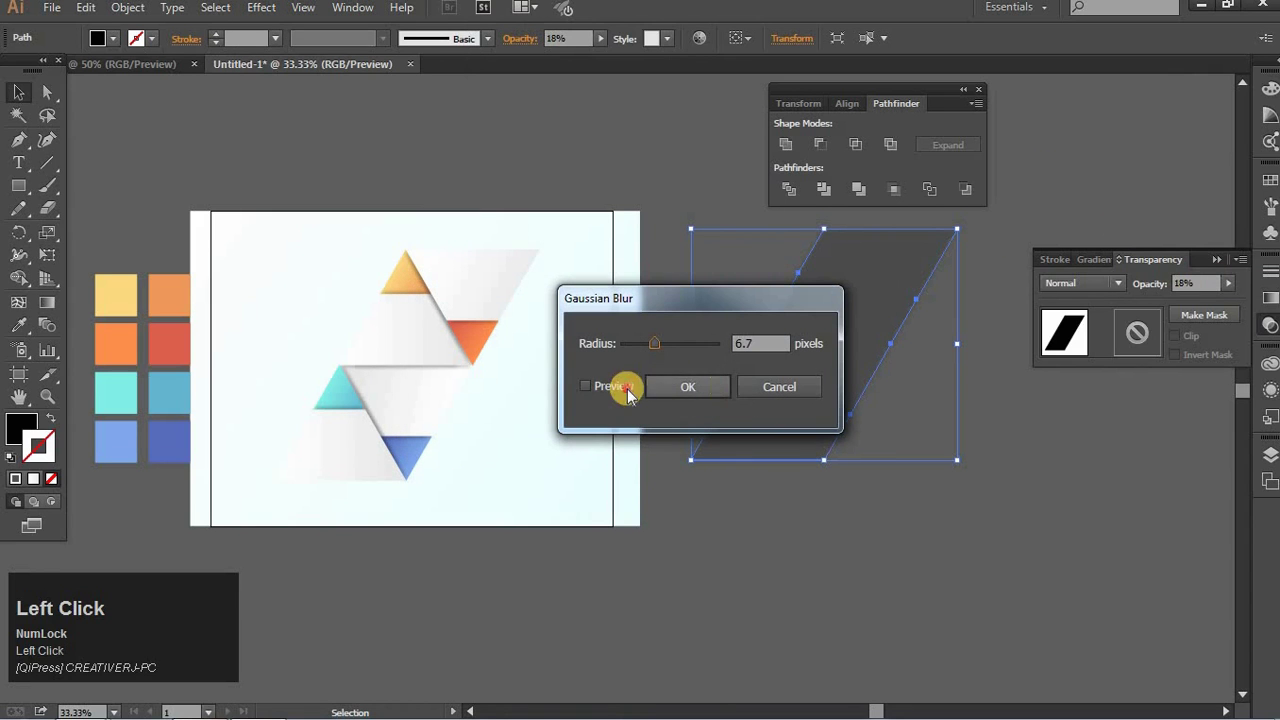
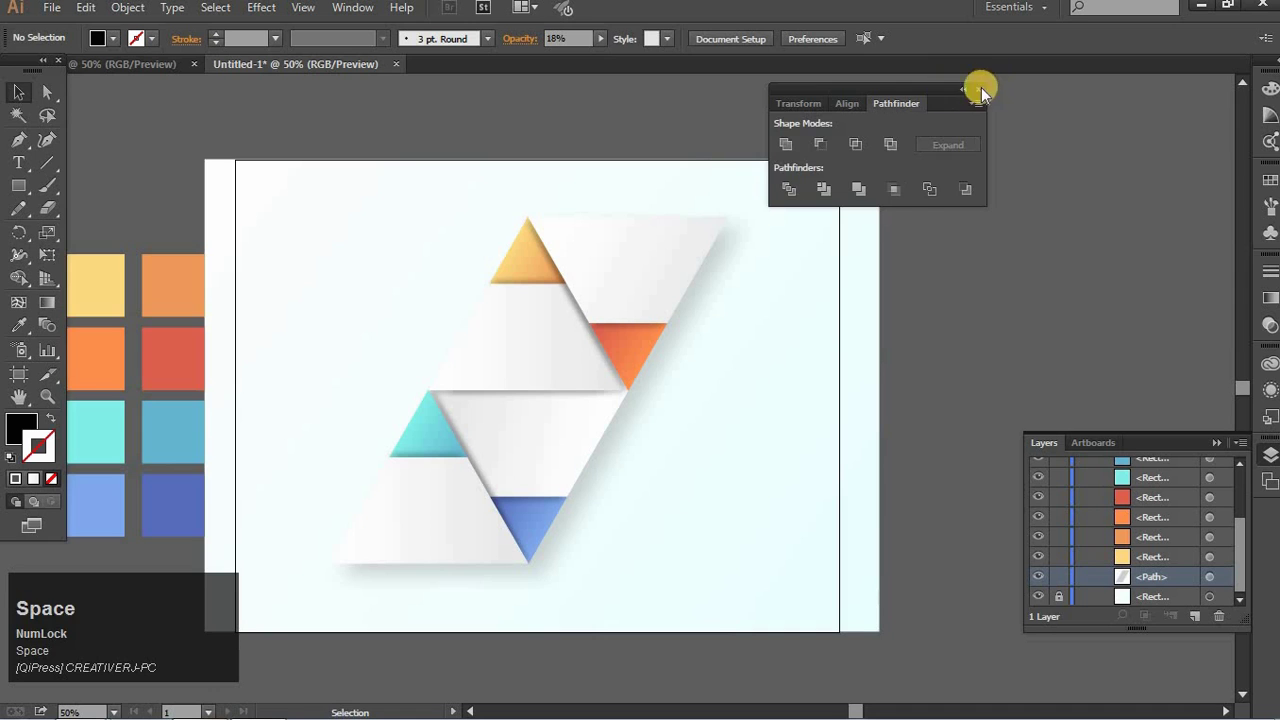
pyautogui.press('space')
# Delete the leftover colour swatches beside the artboard.
pyautogui.click(1071, 209)
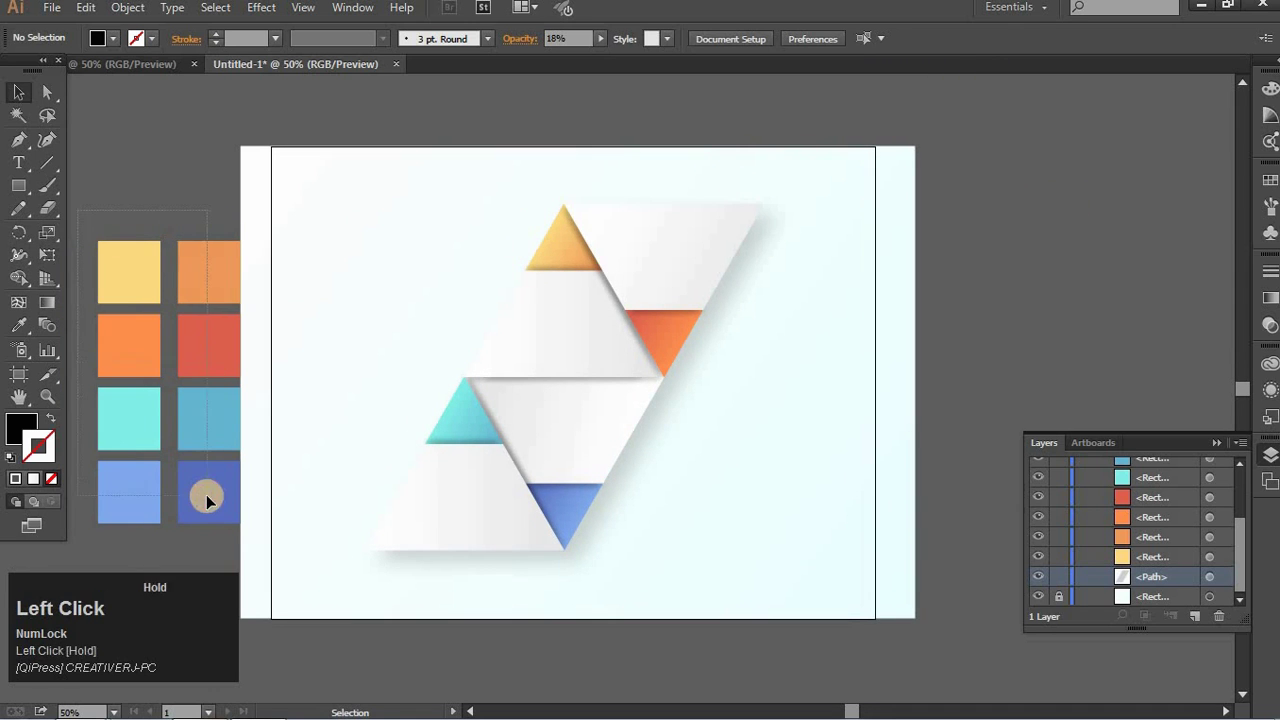
pyautogui.press('BackSpace')
pyautogui.press('space')
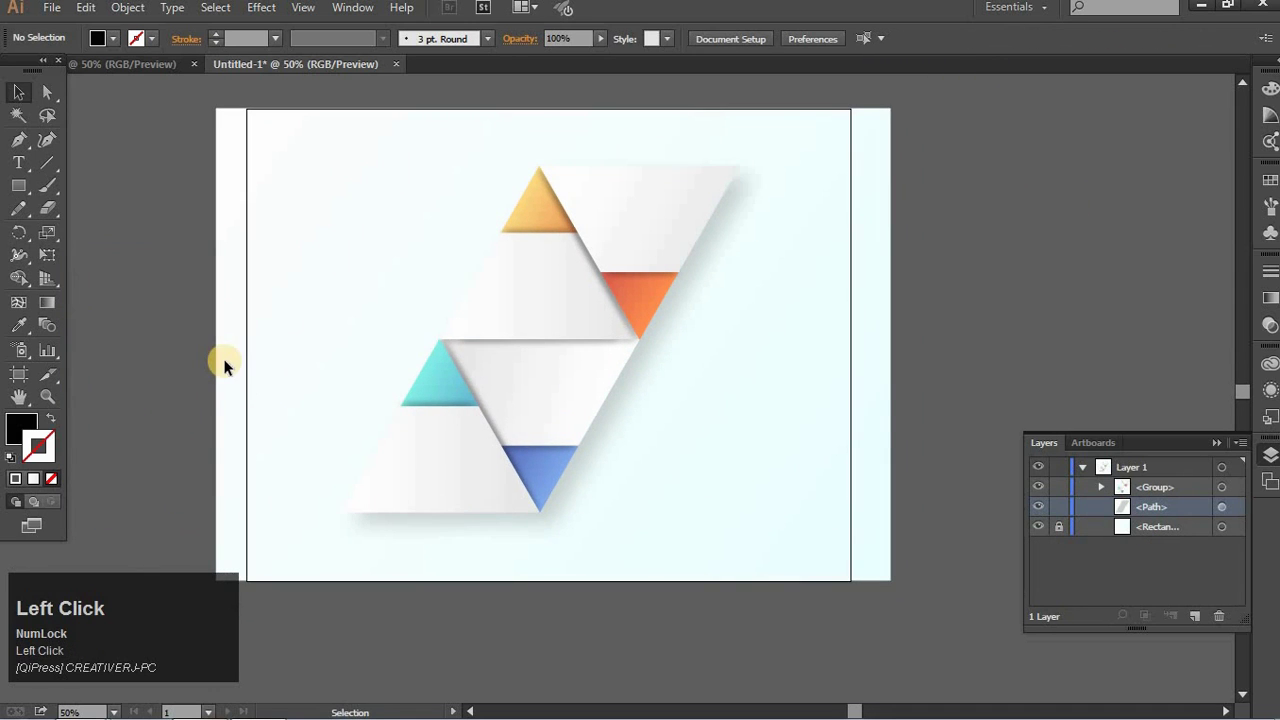
# Paste the banking icons onto the white panels.
pyautogui.click(229, 366)
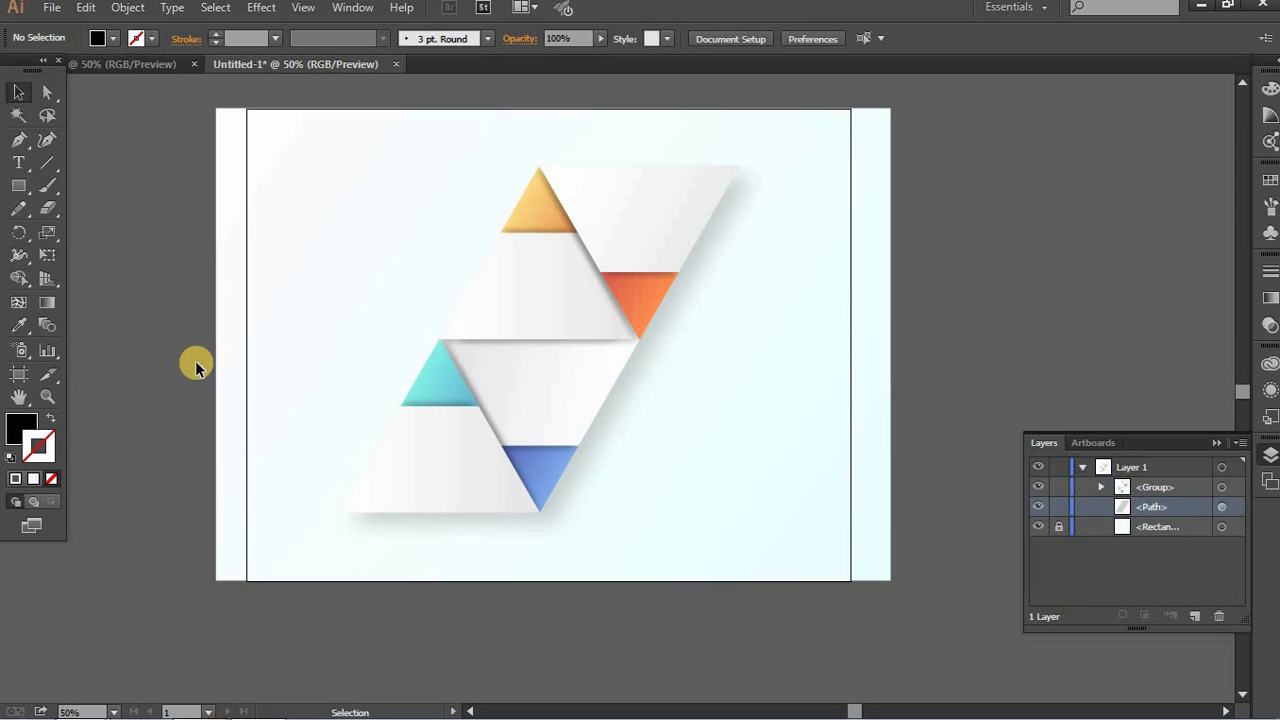
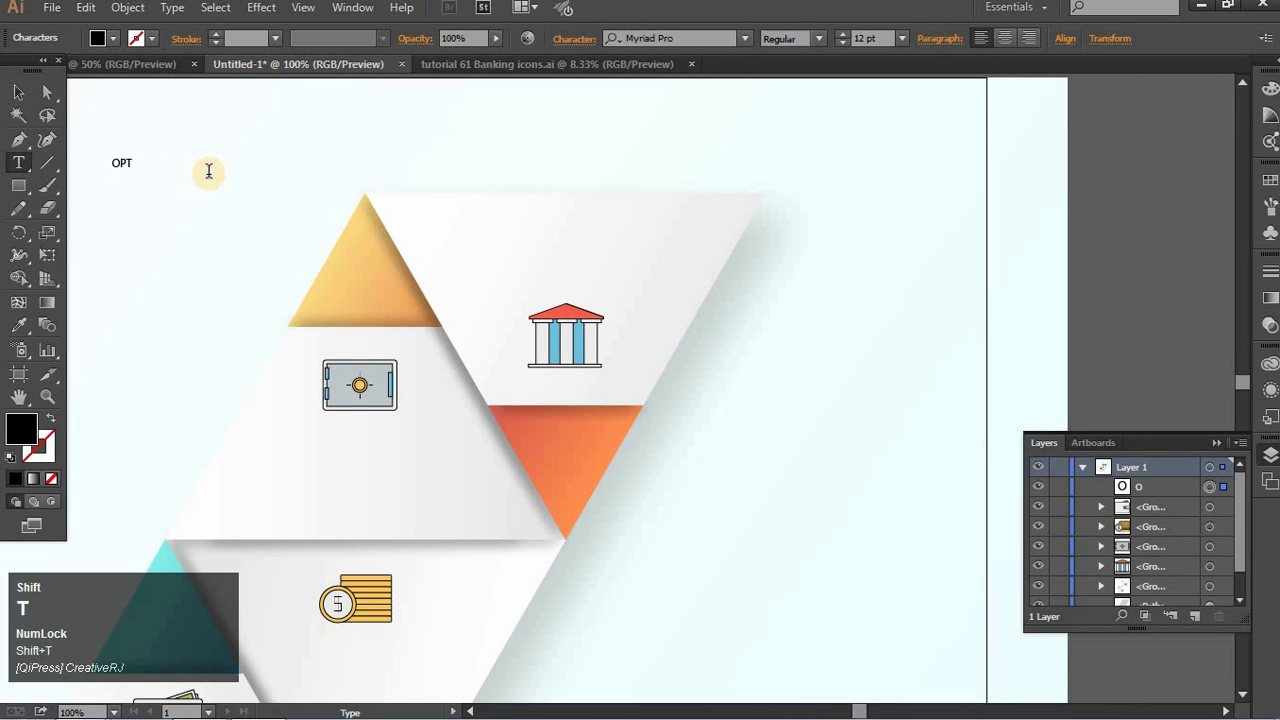
# Finish typing the OPTION 1 label and leave text editing.
pyautogui.press('space')
pyautogui.press('ctrl+a')
pyautogui.click(40, 103)
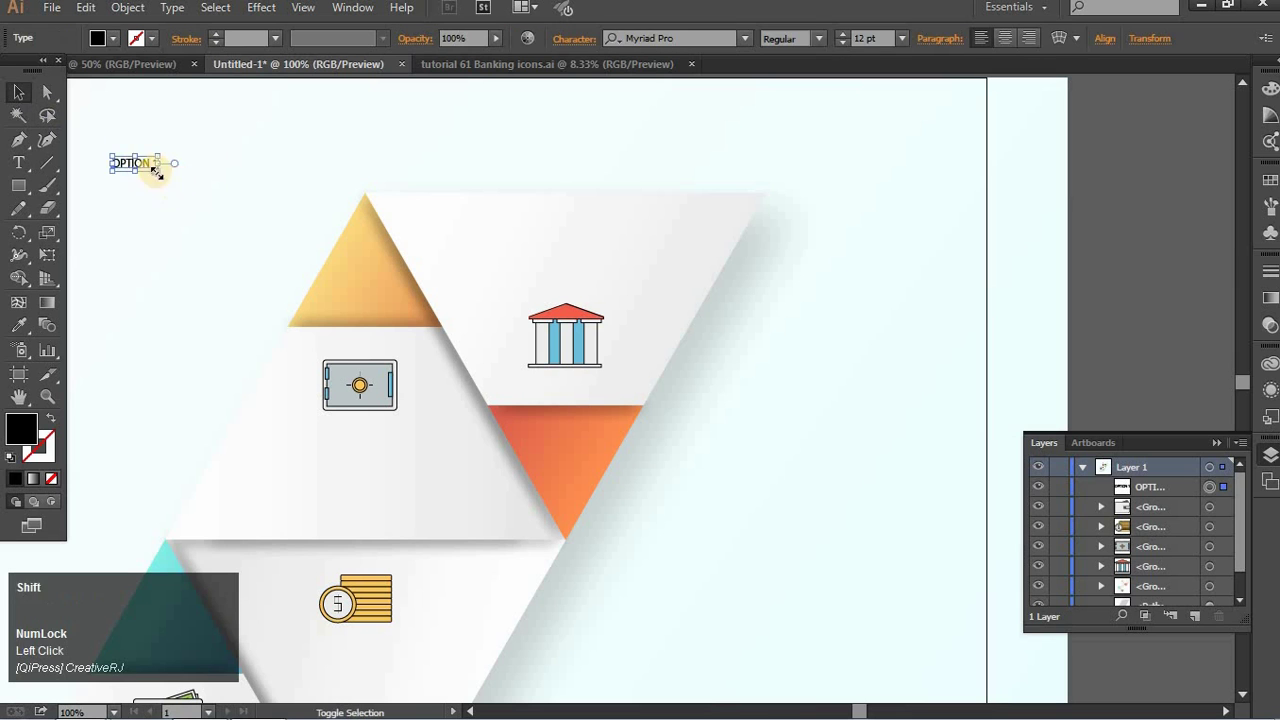
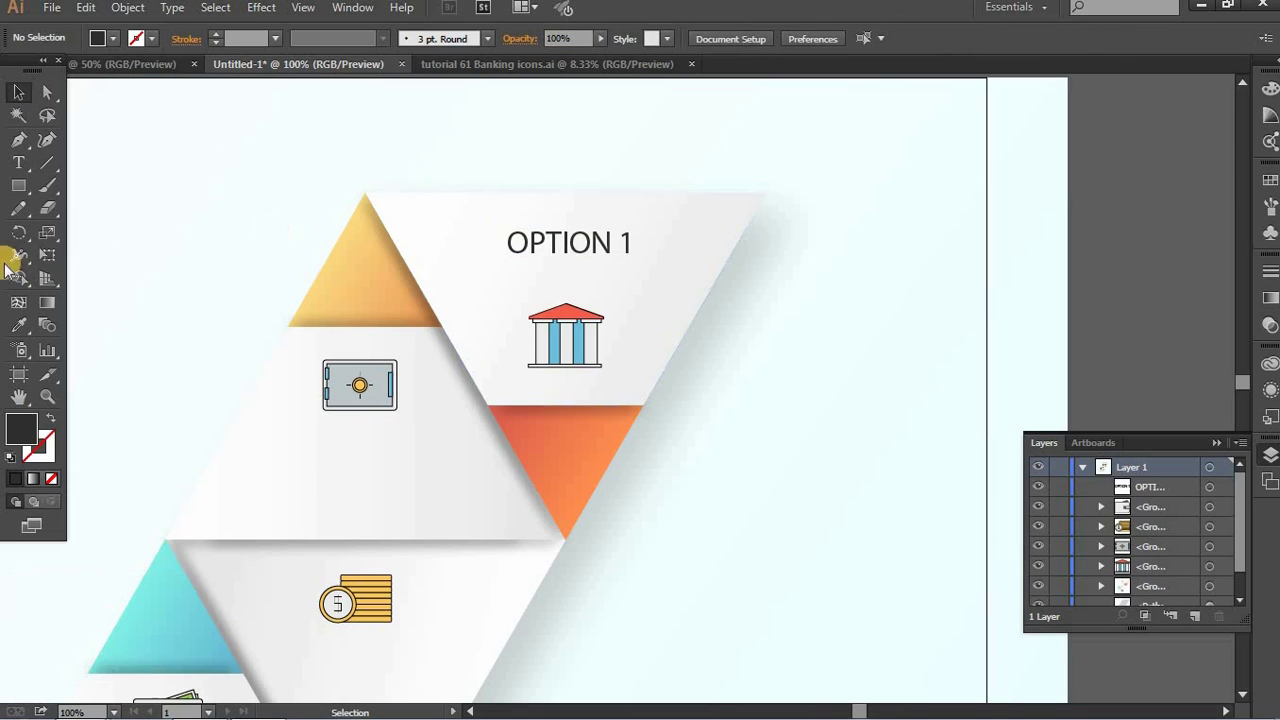
# Draw a dark bar over OPTION 1 and send it behind the text.
pyautogui.moveTo(30, 205); pyautogui.dragTo(202, 198)
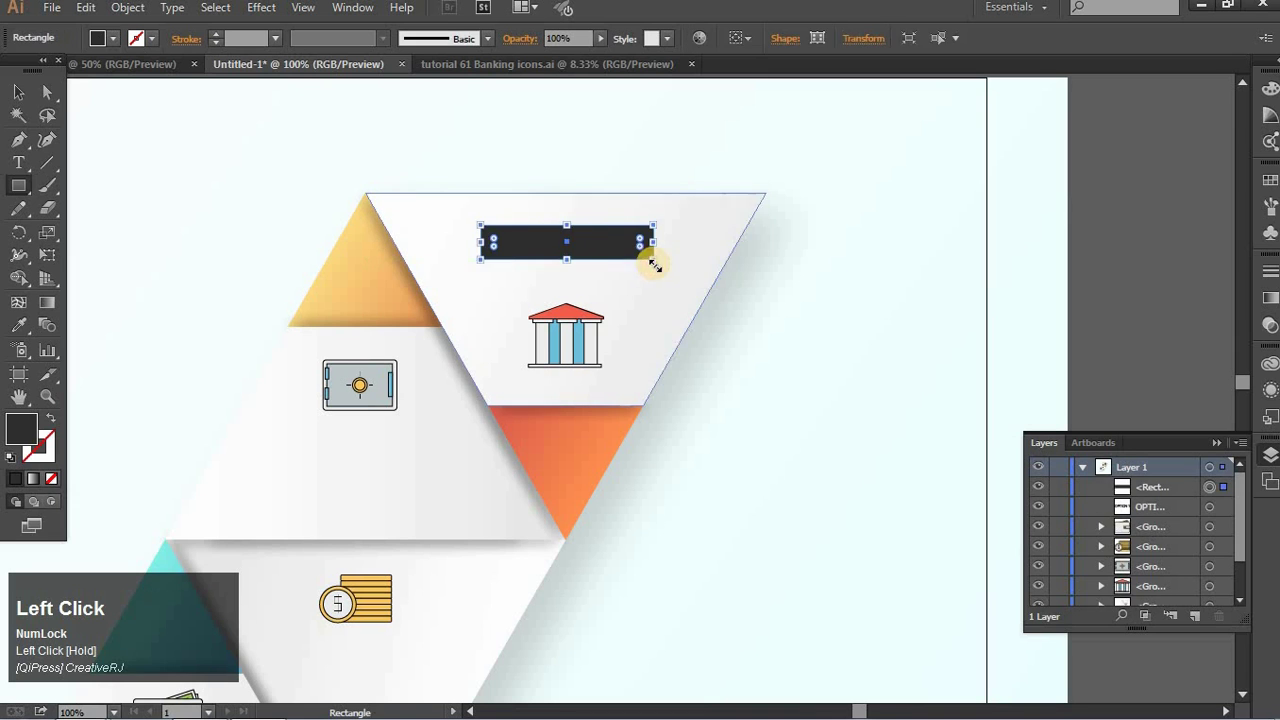
pyautogui.rightClick(530, 259)
pyautogui.click(690, 526)
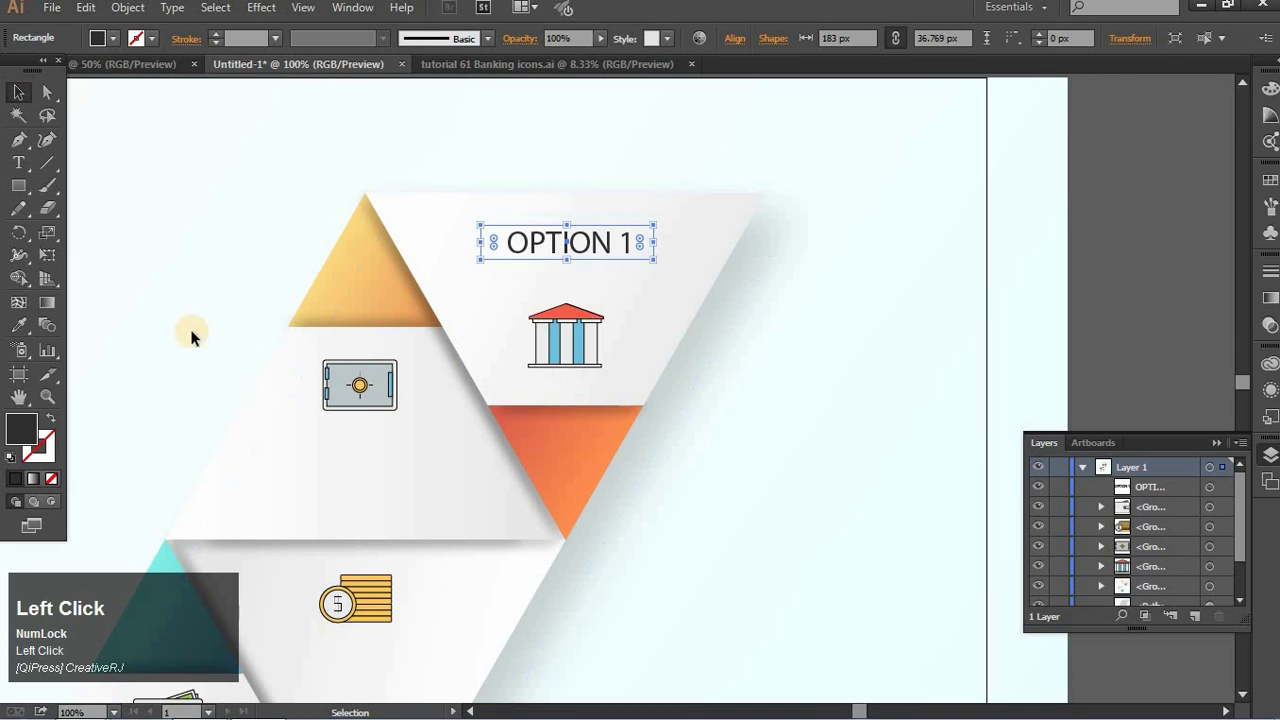
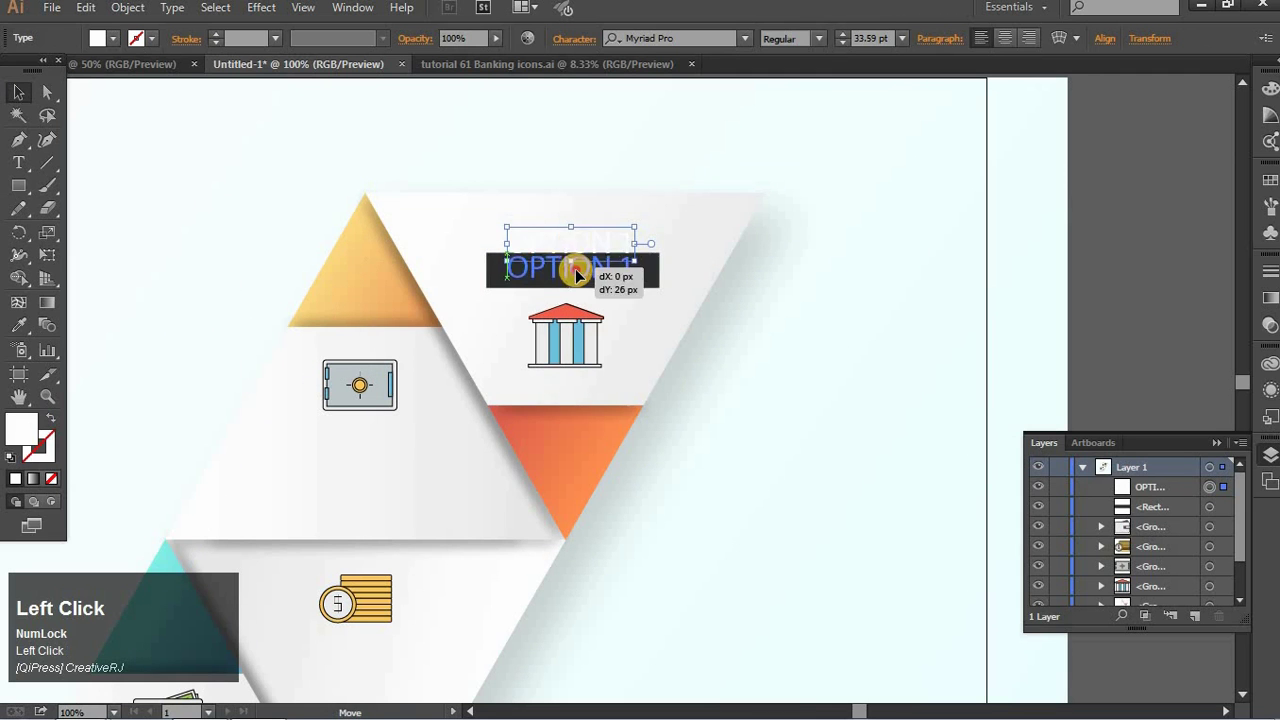
# Nudge the white OPTION 1 text onto the bar and zoom to the whole infographic.
pyautogui.press('Up')
pyautogui.press('Right')
pyautogui.press('Down')
pyautogui.press('Right')
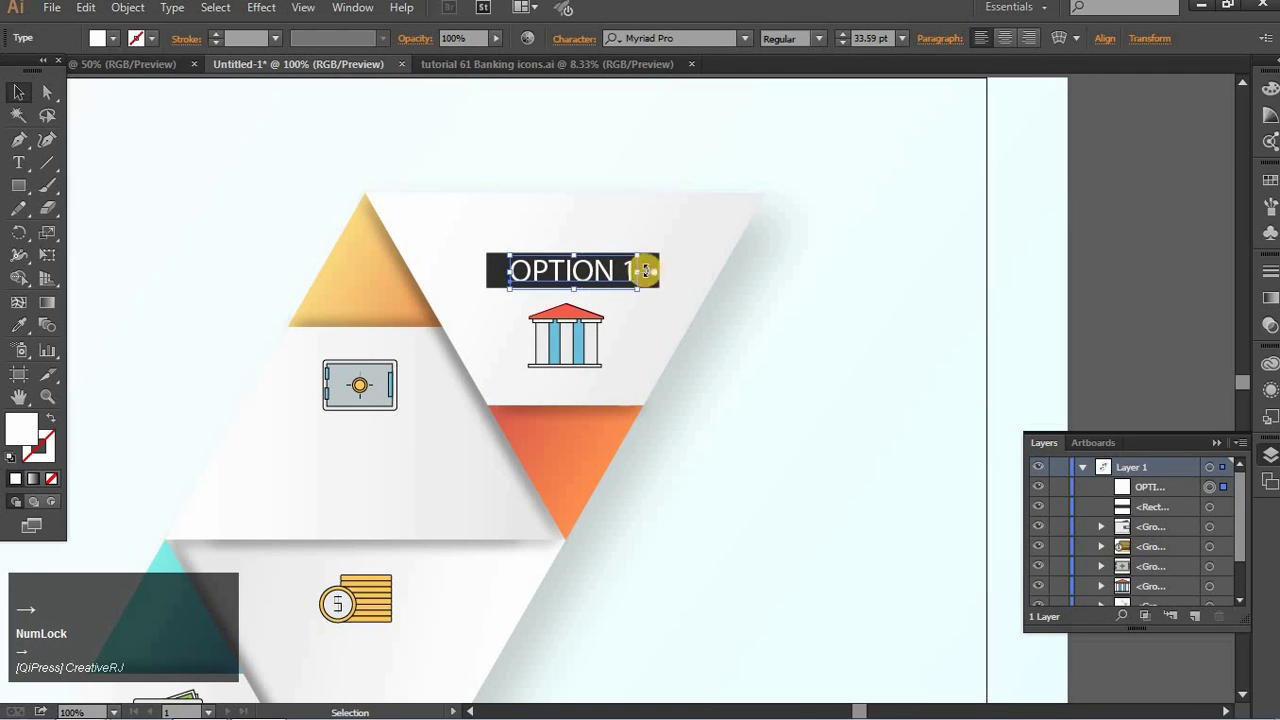
pyautogui.click(654, 284)
pyautogui.press('Up')
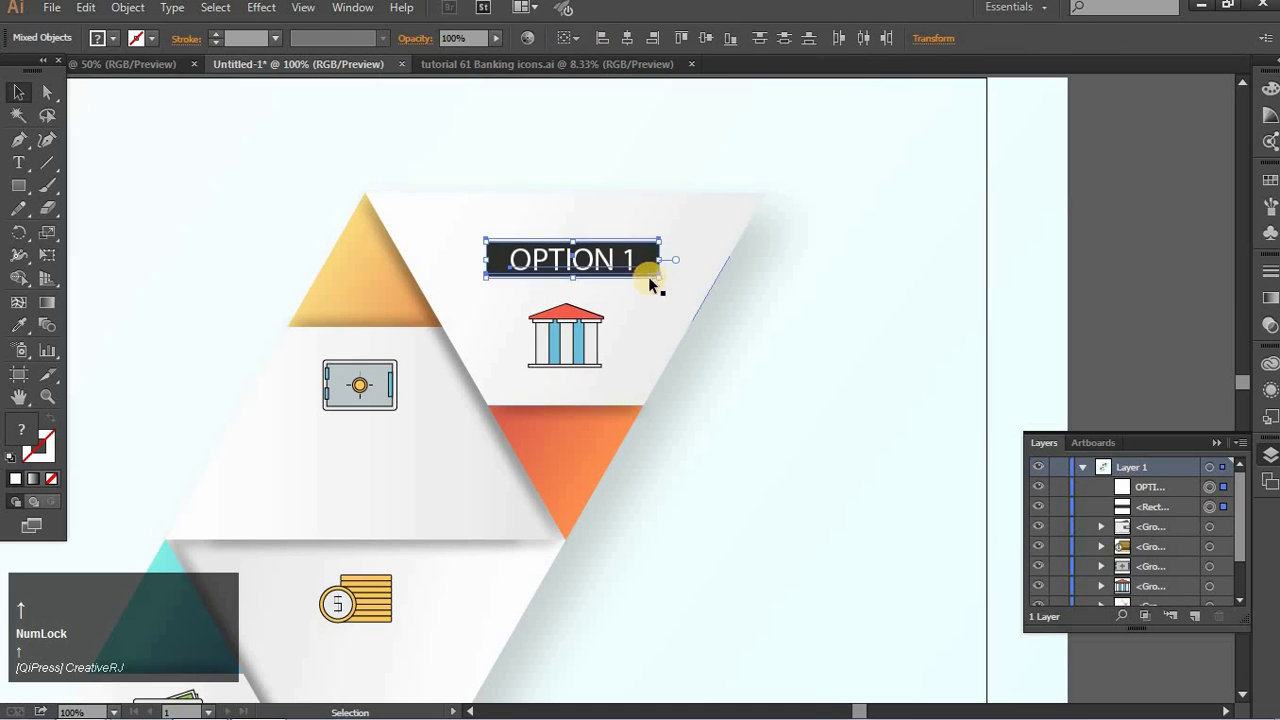
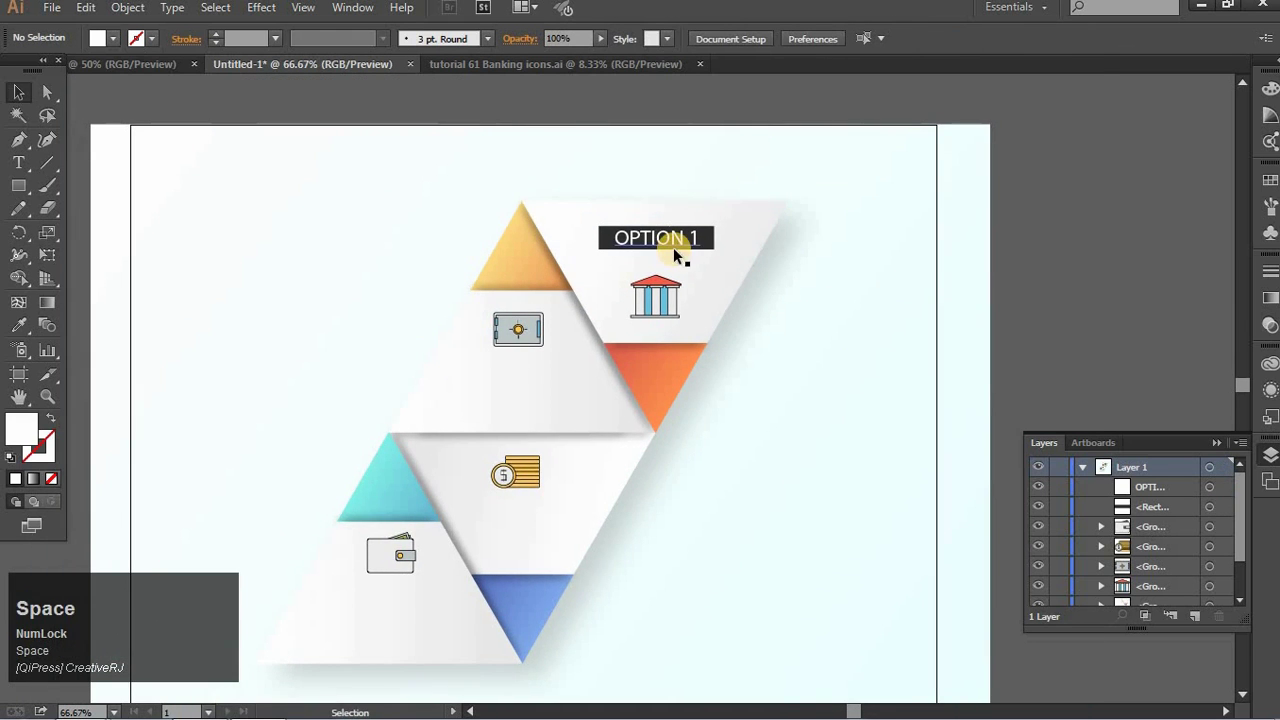
pyautogui.press('ctrl+=')
pyautogui.press('ctrl+-')
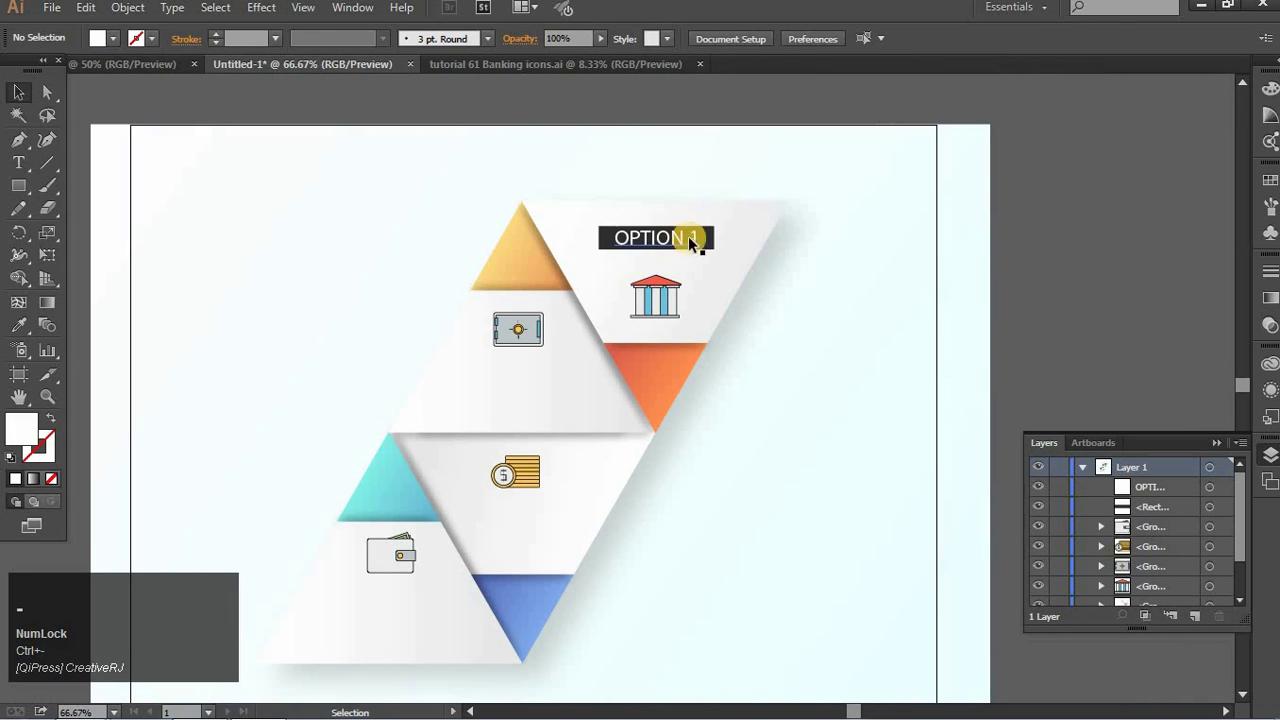
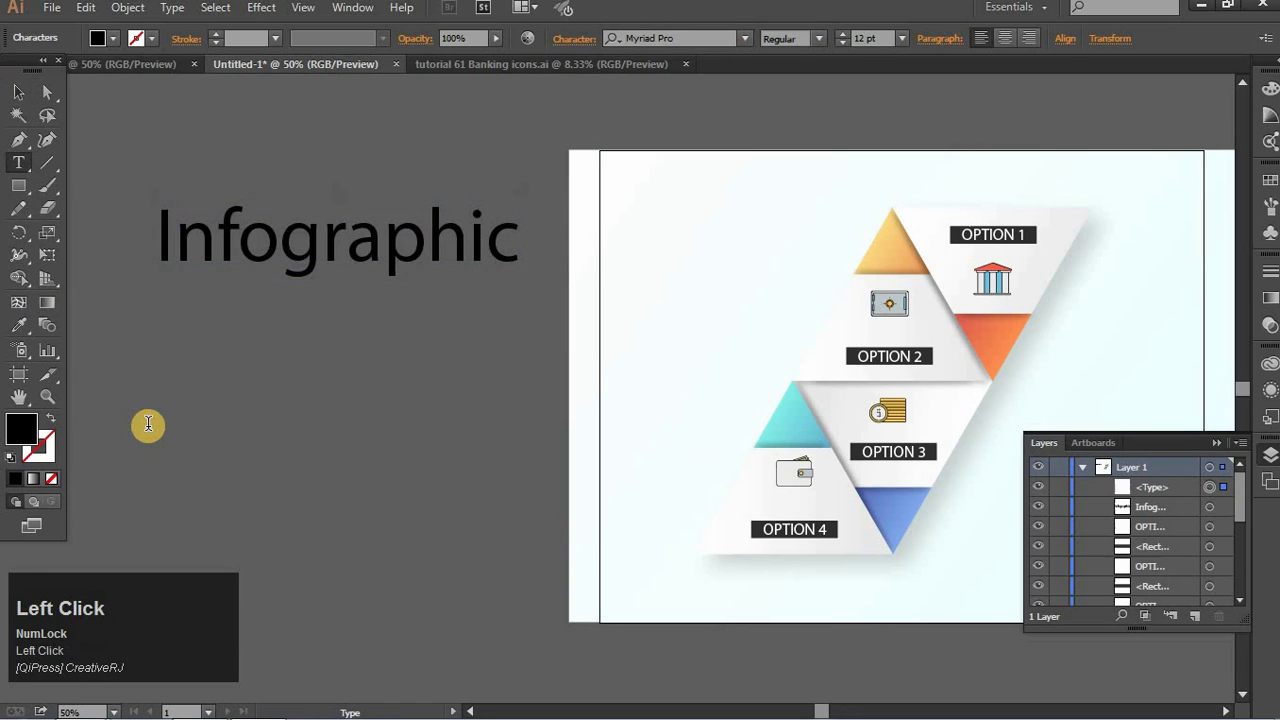
# Enter the subtitle's first half: 'Hello Friends, Plz Like share comment'.
pyautogui.press('BackSpace')
pyautogui.write('he')
pyautogui.press('BackSpace')
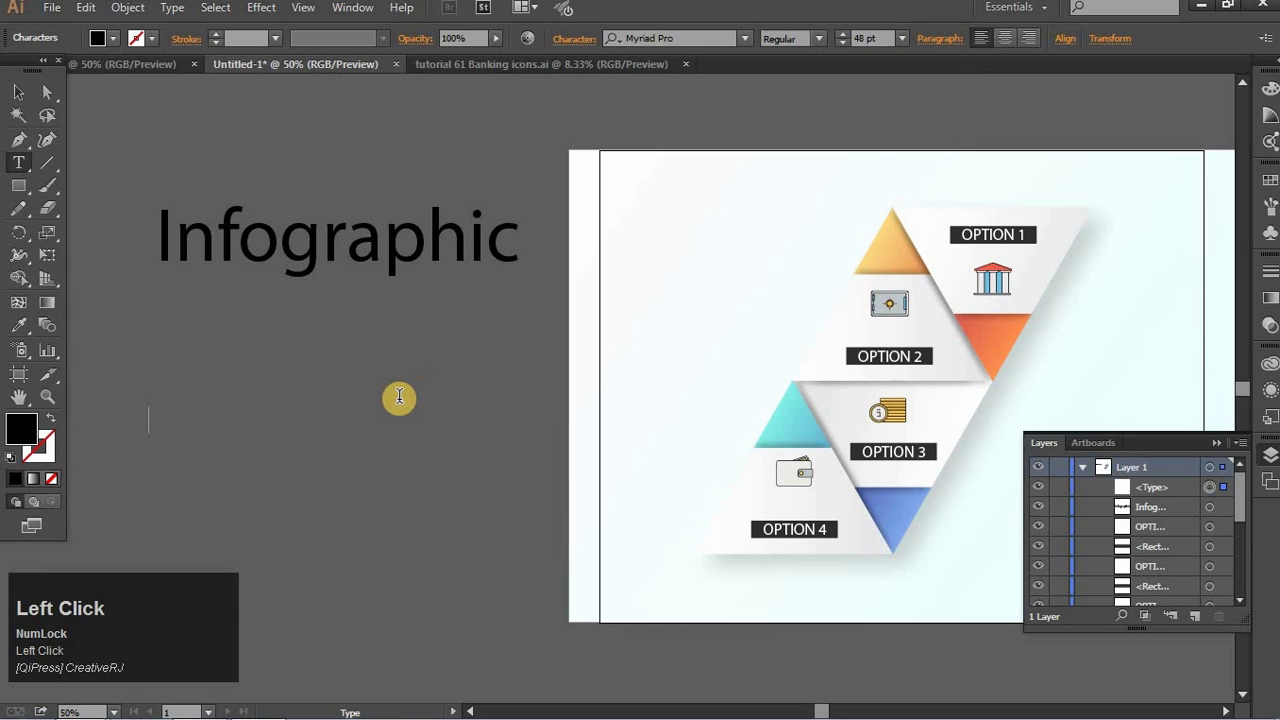
pyautogui.write('h')
pyautogui.press('BackSpace')
pyautogui.write('ello')
pyautogui.press('space')
pyautogui.write('riend')
pyautogui.press('space')
pyautogui.press('space')
pyautogui.write('ike')
pyautogui.press('space')
pyautogui.write('share')
pyautogui.press('space')
pyautogui.write('coCOMMent')
pyautogui.press('space')
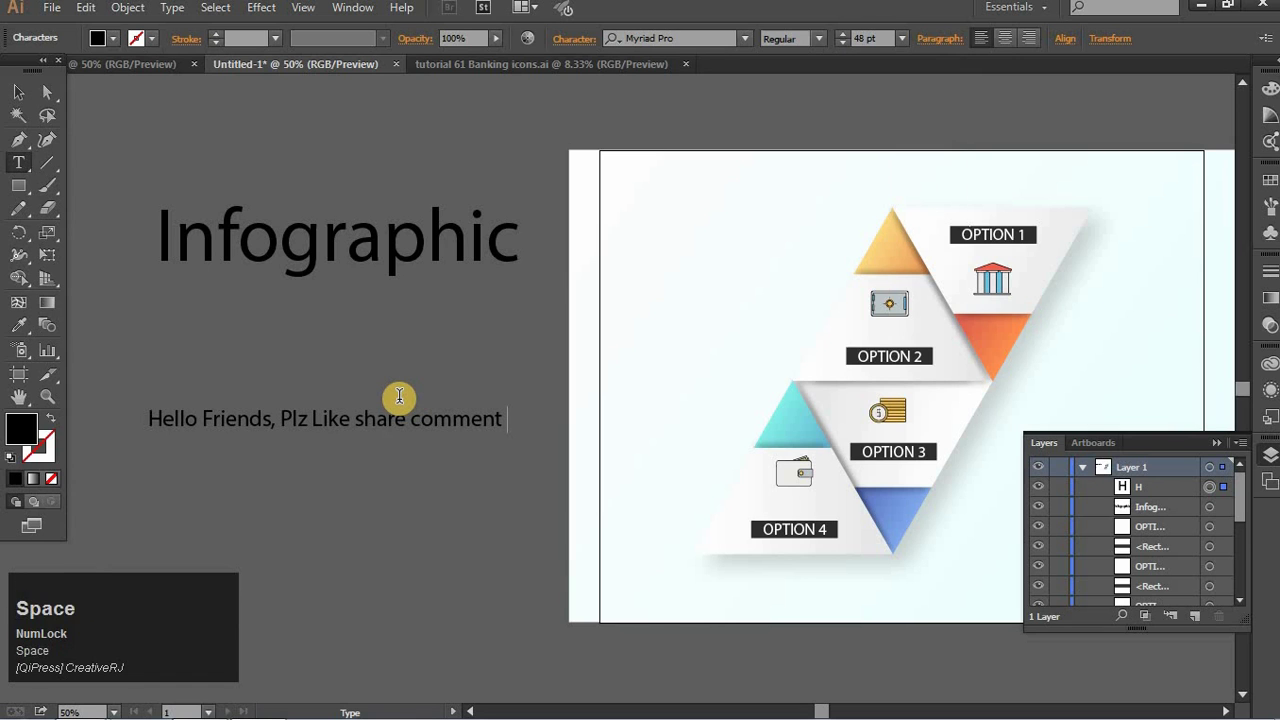
# Finish the subtitle with 'and subscribe for more free tutorials' beneath the title.
pyautogui.write('and')
pyautogui.press('space')
pyautogui.write('subs')
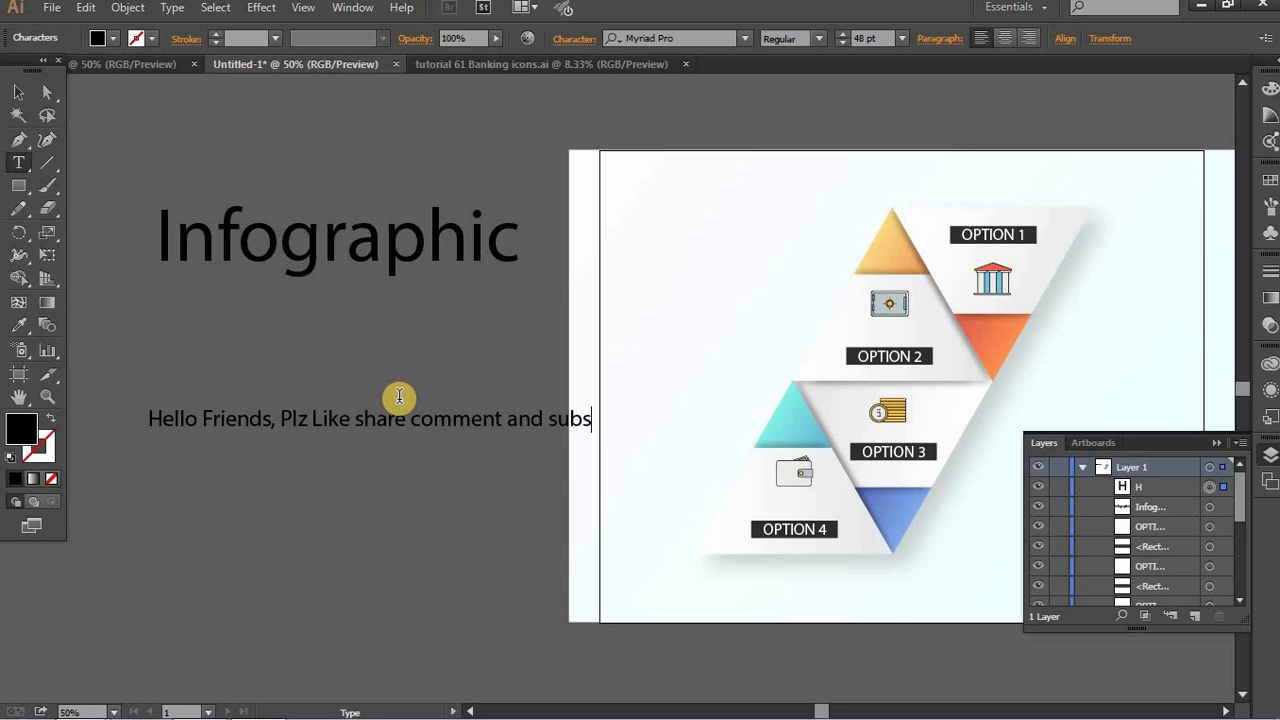
pyautogui.write('r')
pyautogui.press('BackSpace')
pyautogui.write('rib')
pyautogui.press('space')
pyautogui.write('forore')
pyautogui.press('space')
pyautogui.write('fre')
pyautogui.press('space')
pyautogui.write('tutorials')
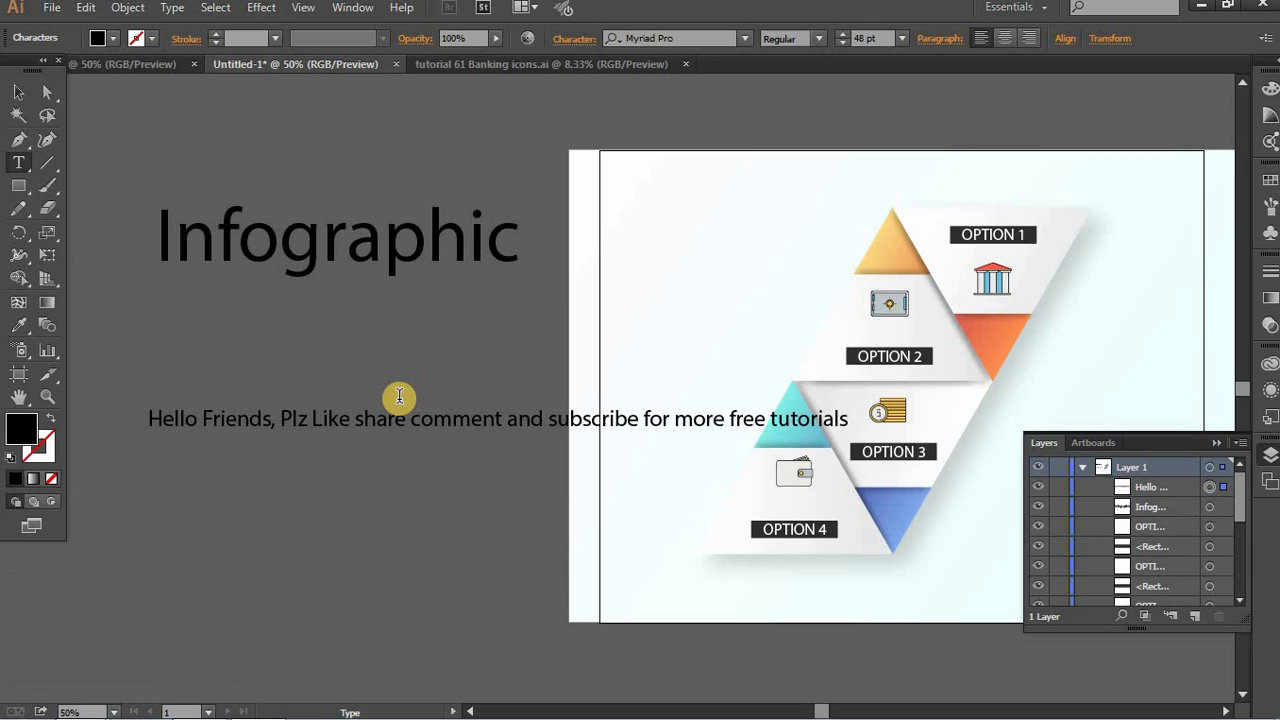
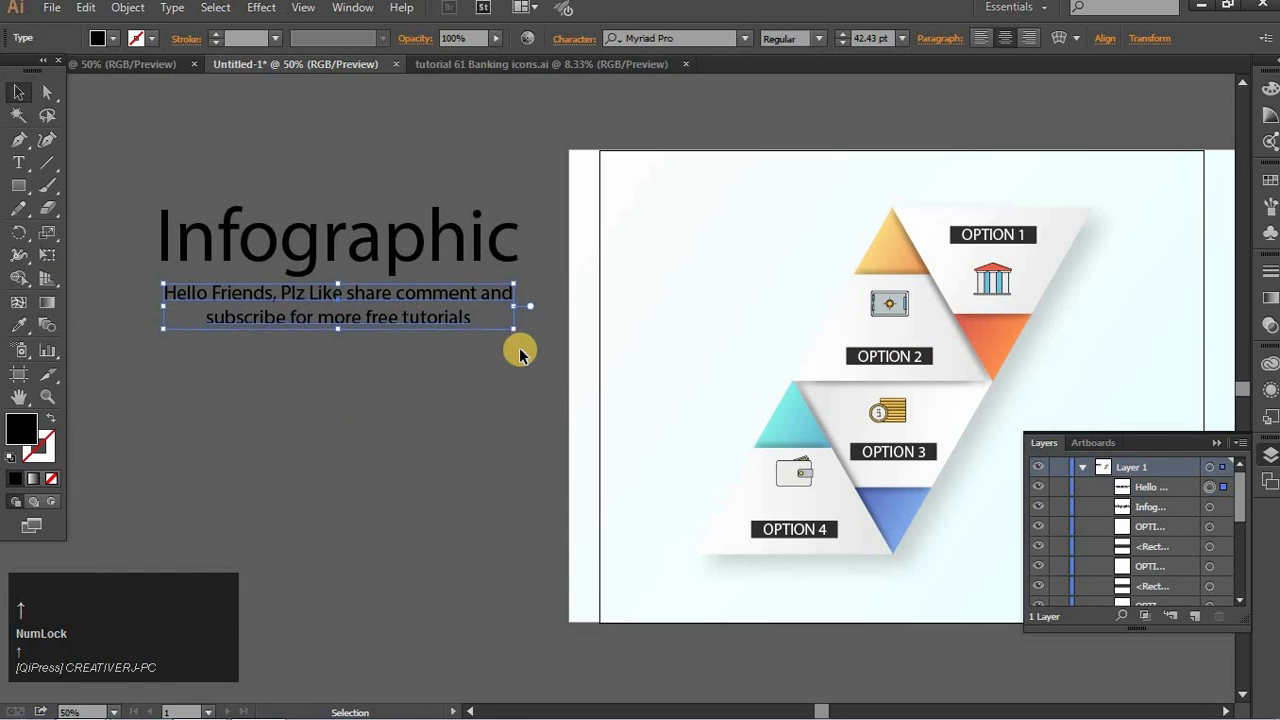
# Select title and subtitle, nudge copies into place around the four panels, then deselect.
pyautogui.click(378, 431)
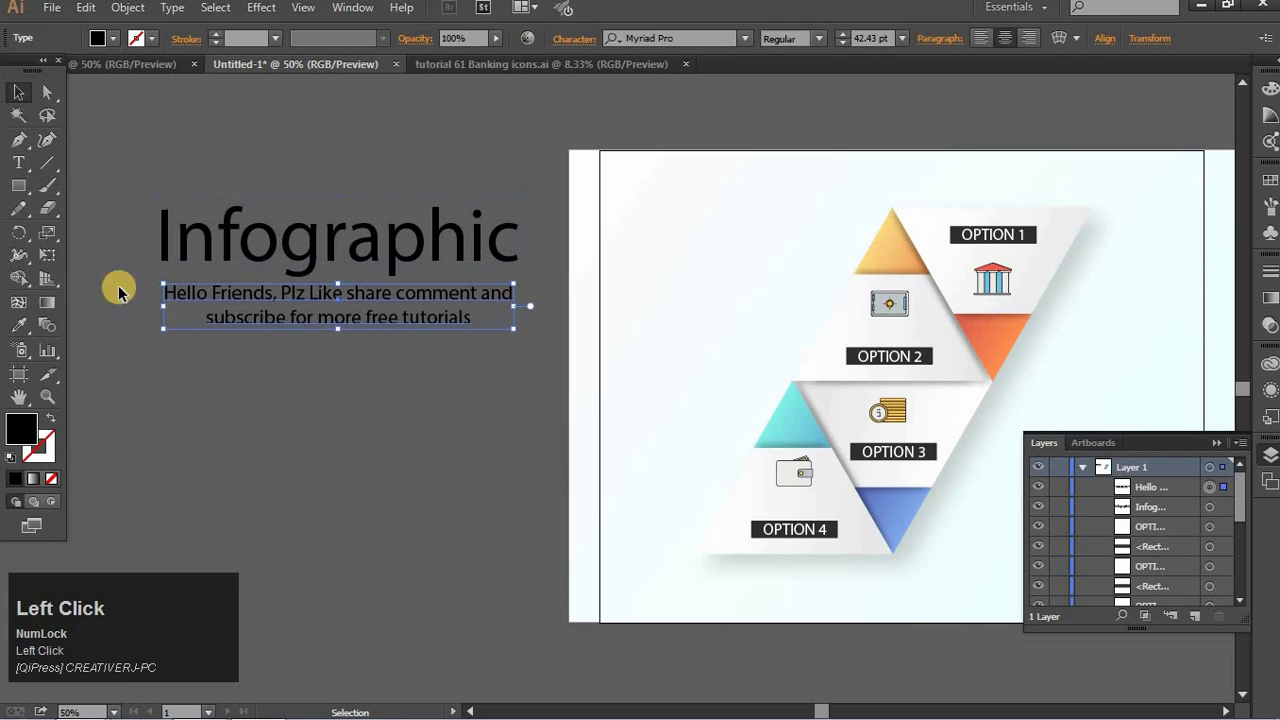
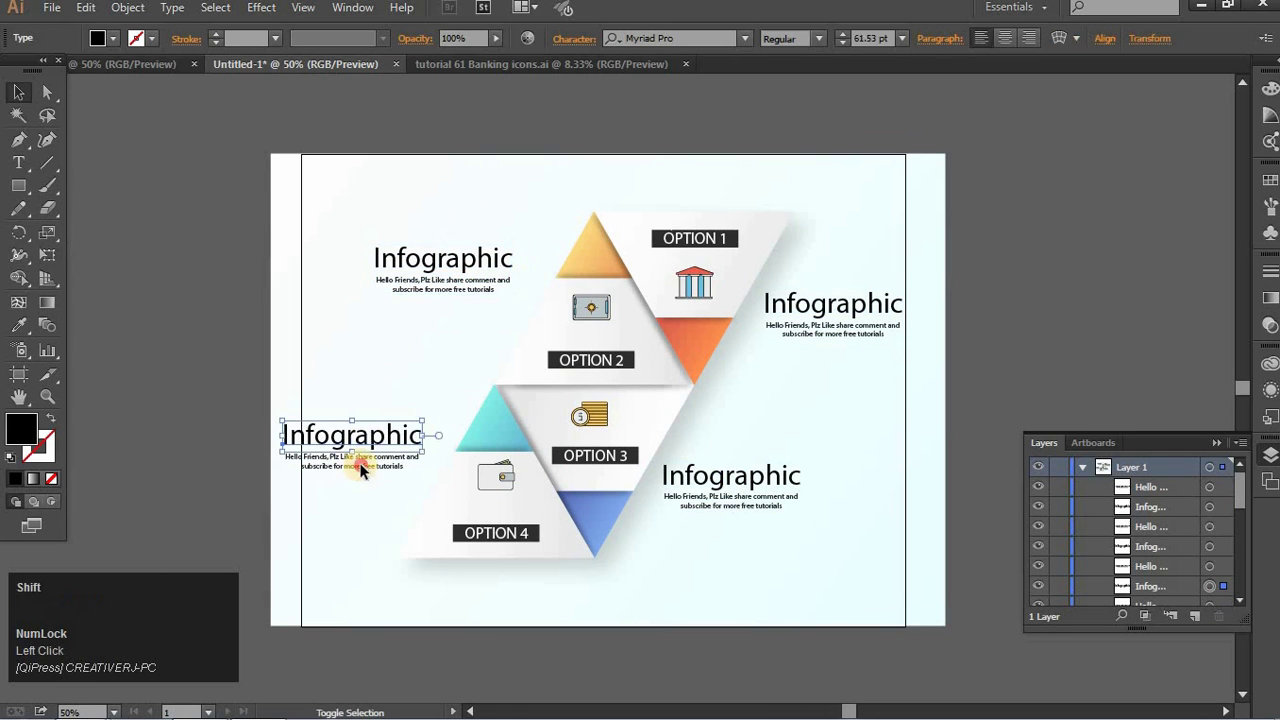
pyautogui.press('Up')
pyautogui.press('Right')
pyautogui.press('Down')
pyautogui.click(229, 375)
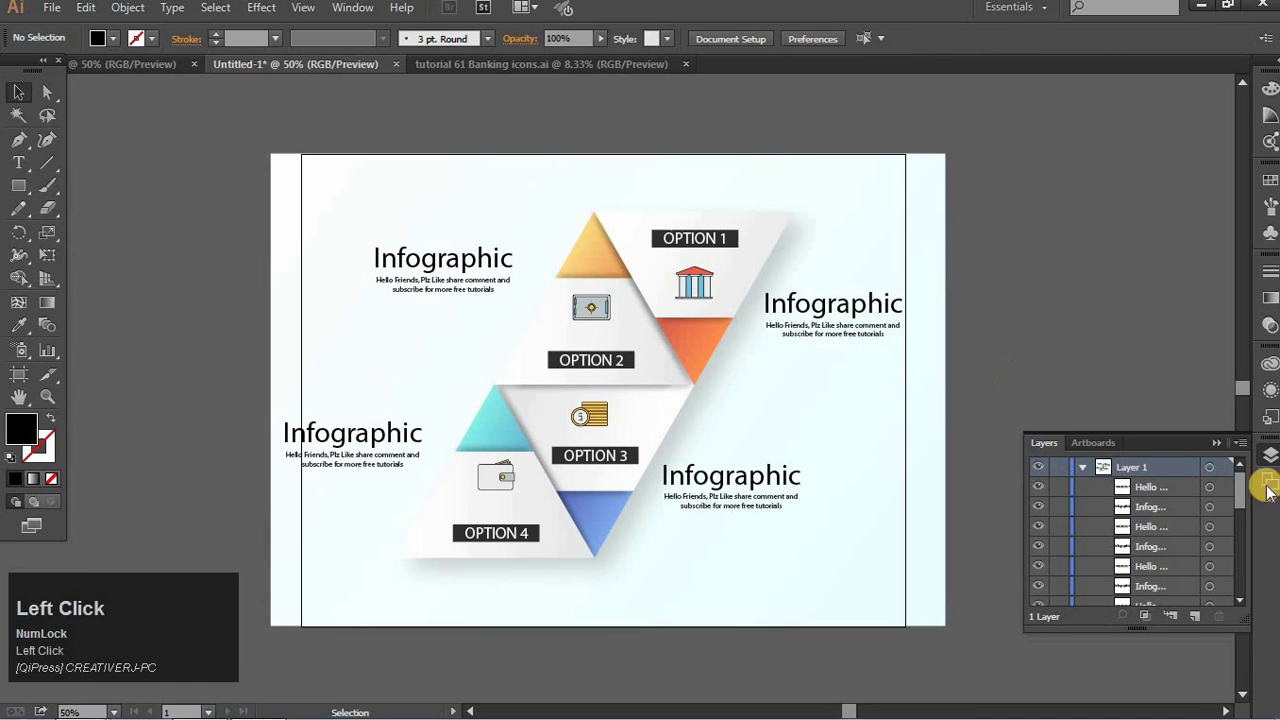